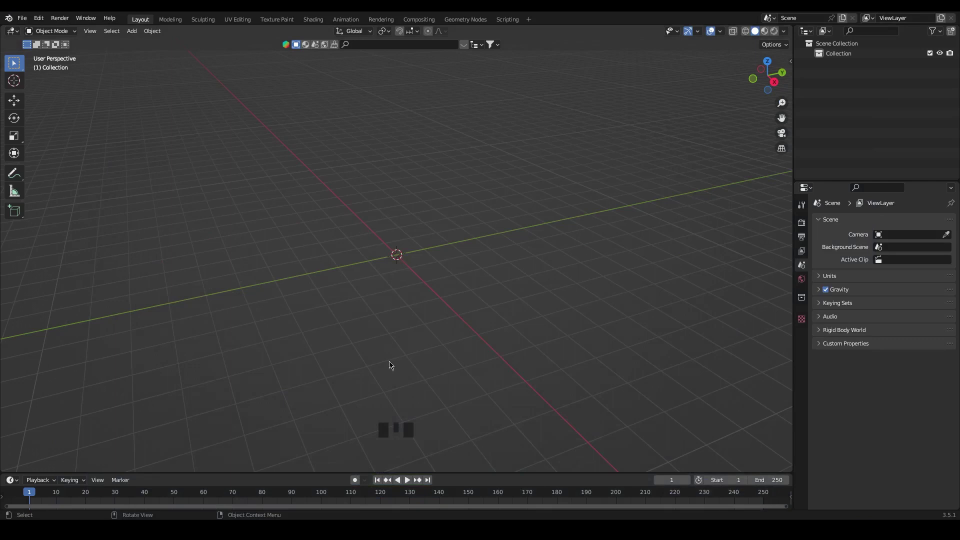
Add a circle at the origin, shrink it to about half size and fill it with a face.
key(shift+a)
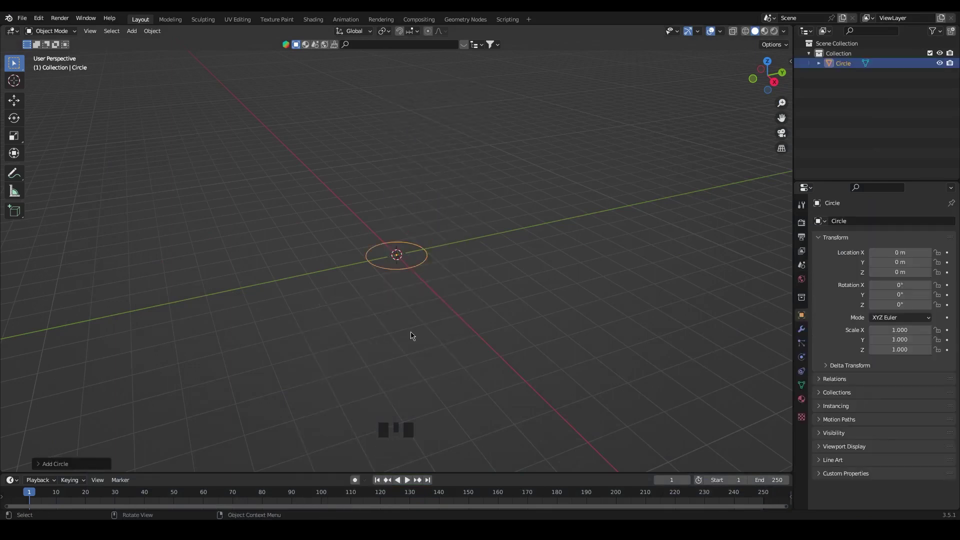
drag(85, 465, 126, 344)
scroll(up, 3)
key(s)
scroll(up, 3)
scroll(down, 3)
drag(475, 339, 470, 319)
key(Tab)
key(f)
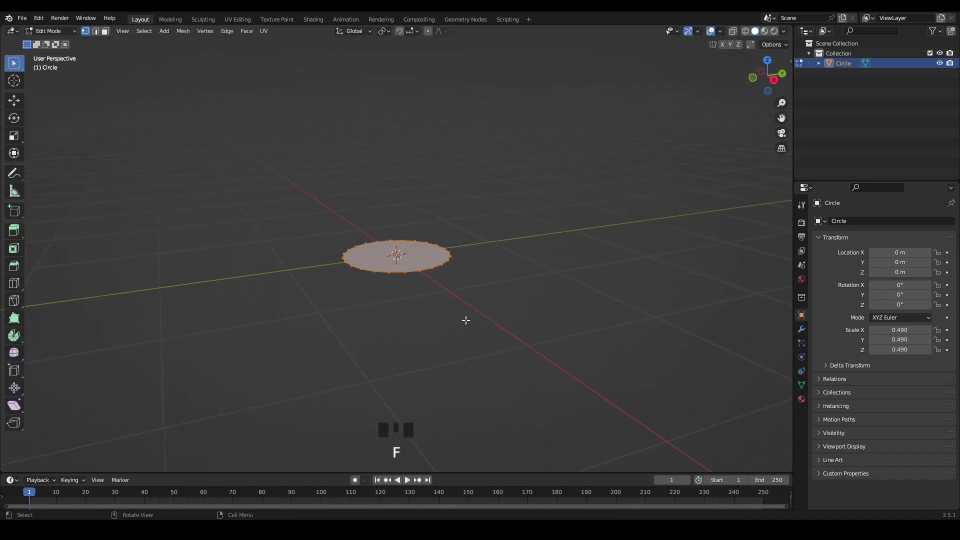
scroll(down, 3)
Extrude and scale successive rings into a wide body, tapered shoulder, narrow neck and flared lip.
key(e)
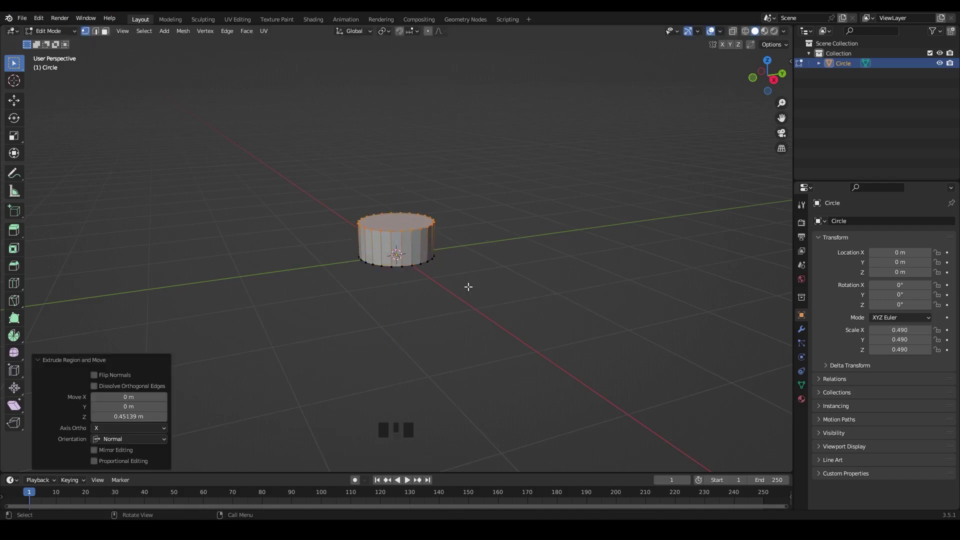
key(s)
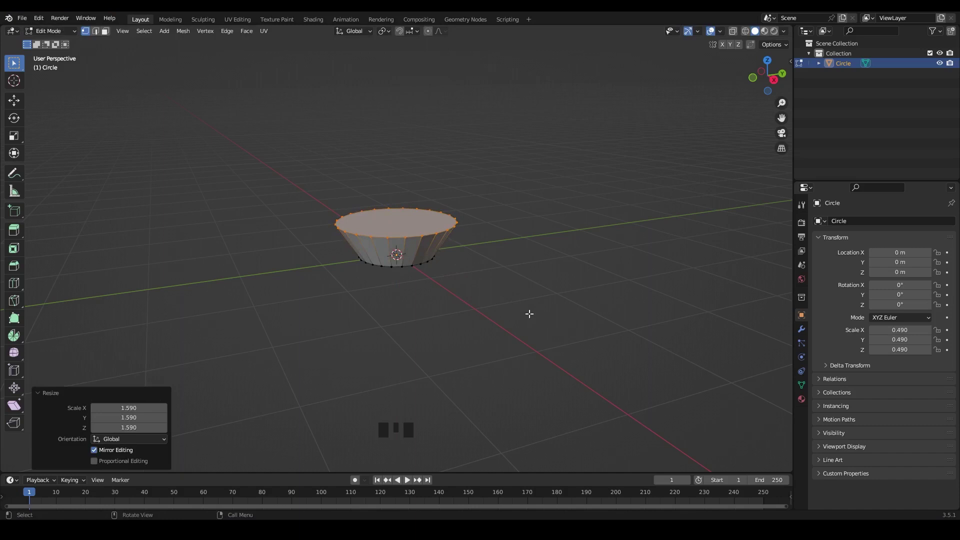
key(e)
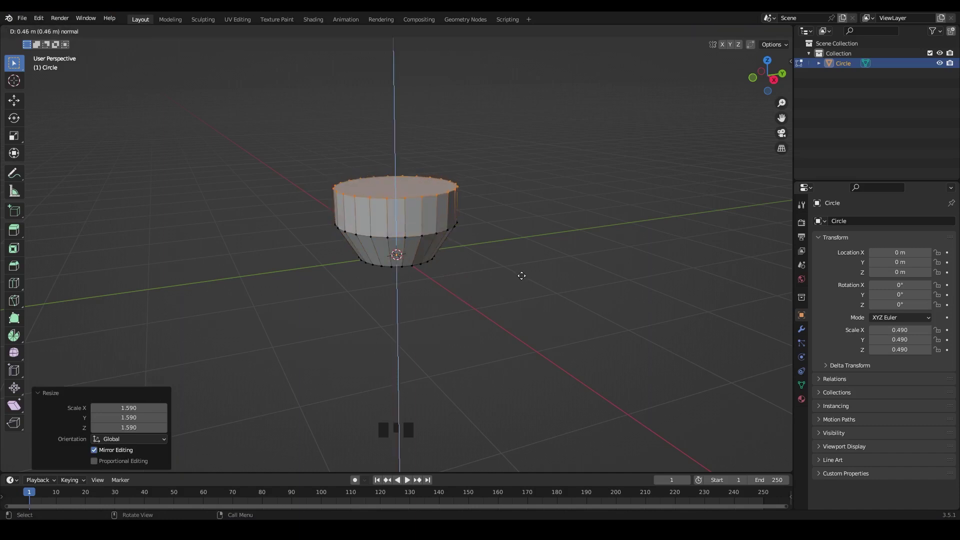
key(e)
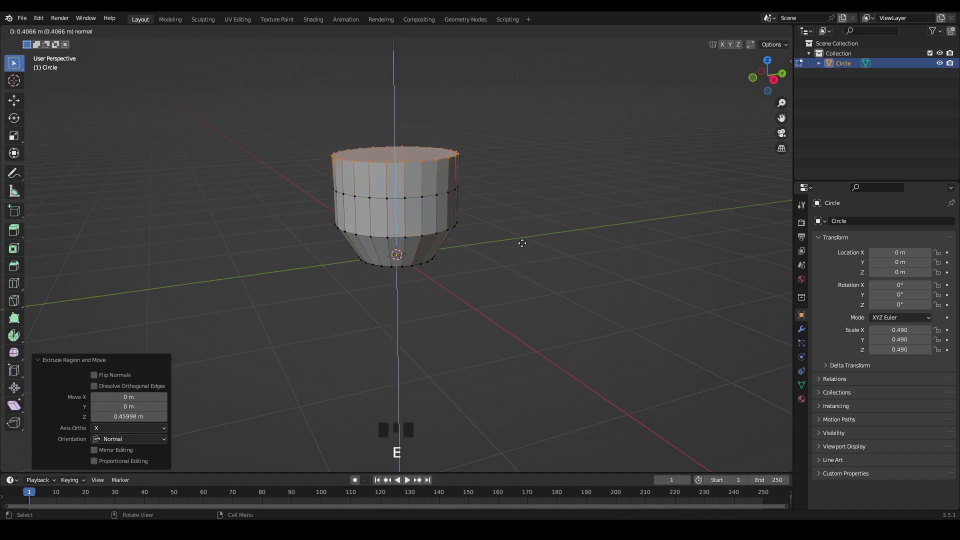
key(s)
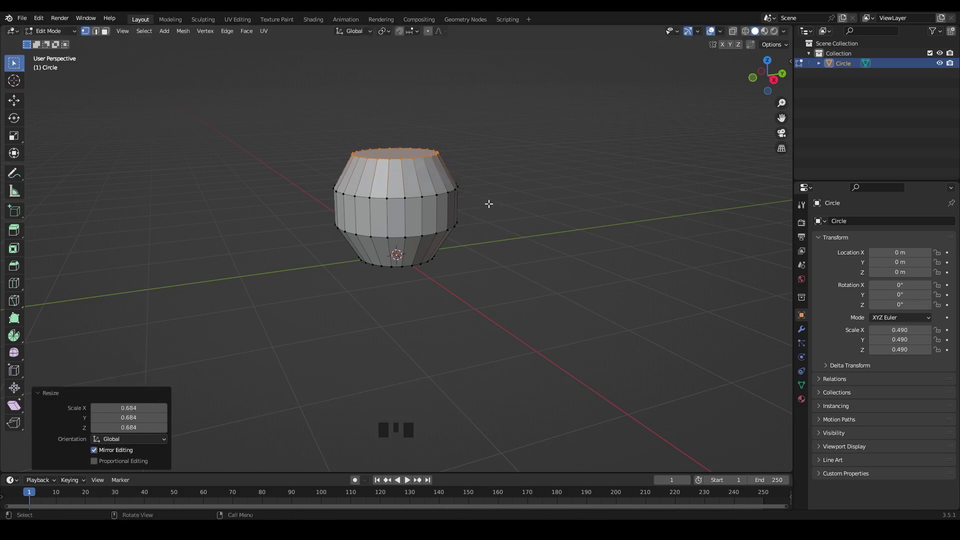
key(e)
key(s)
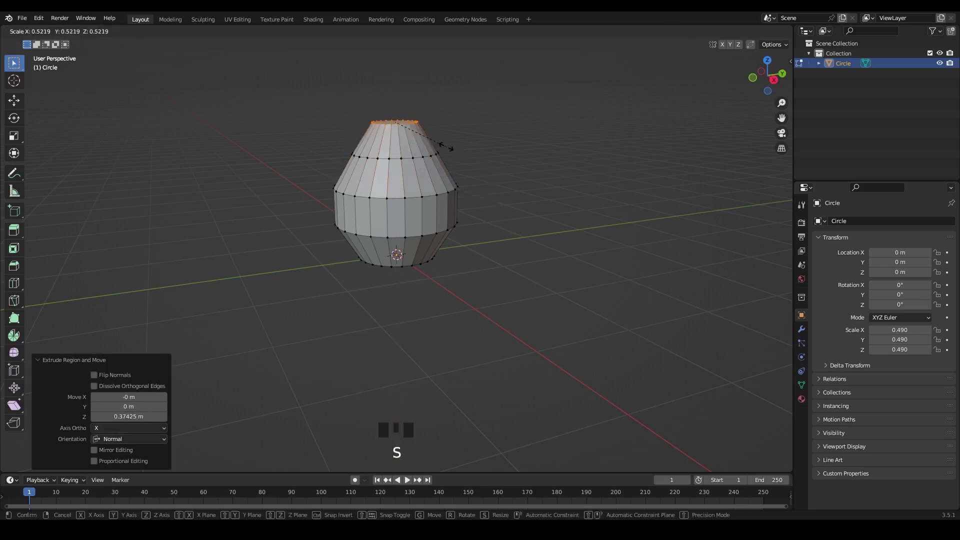
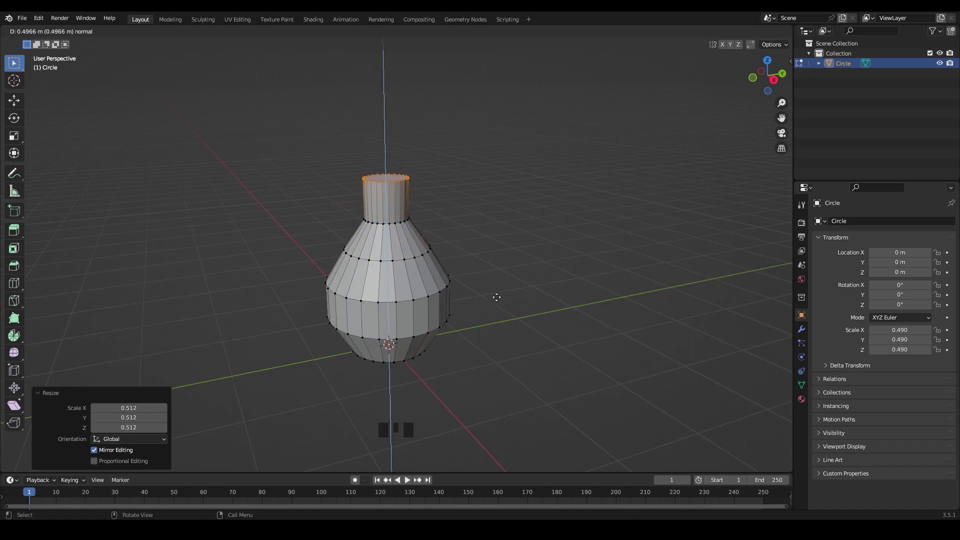
key(e)
key(s)
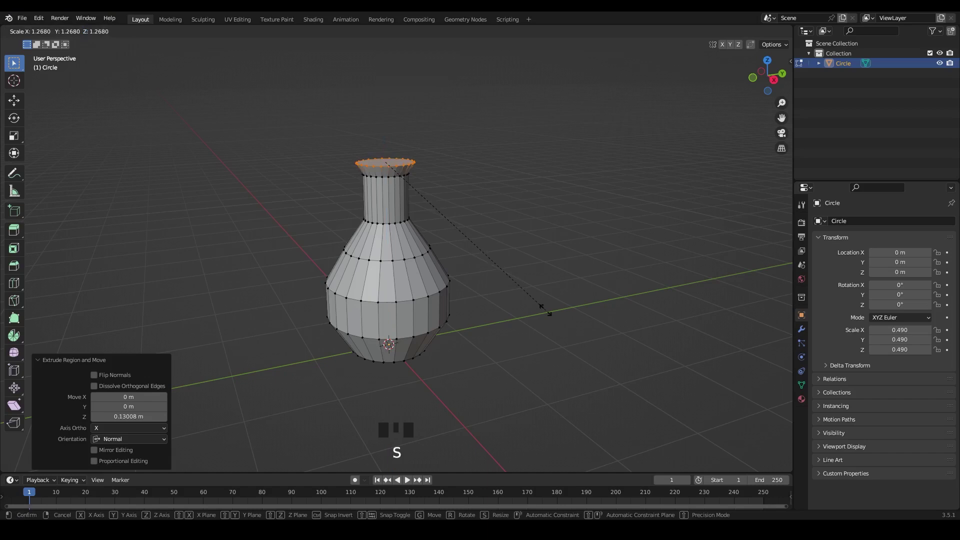
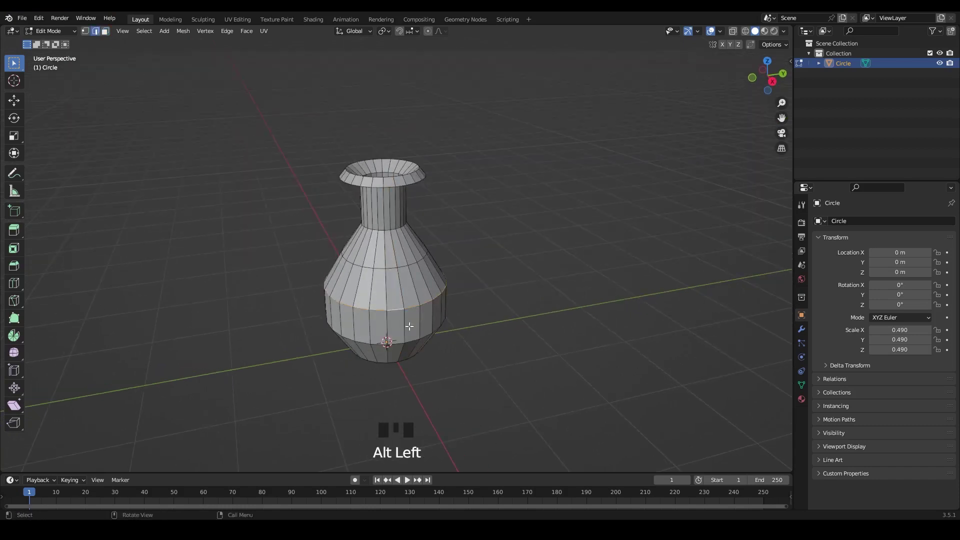
Raise the bottom edge loop slightly and bevel it to round the vase base.
key(g)
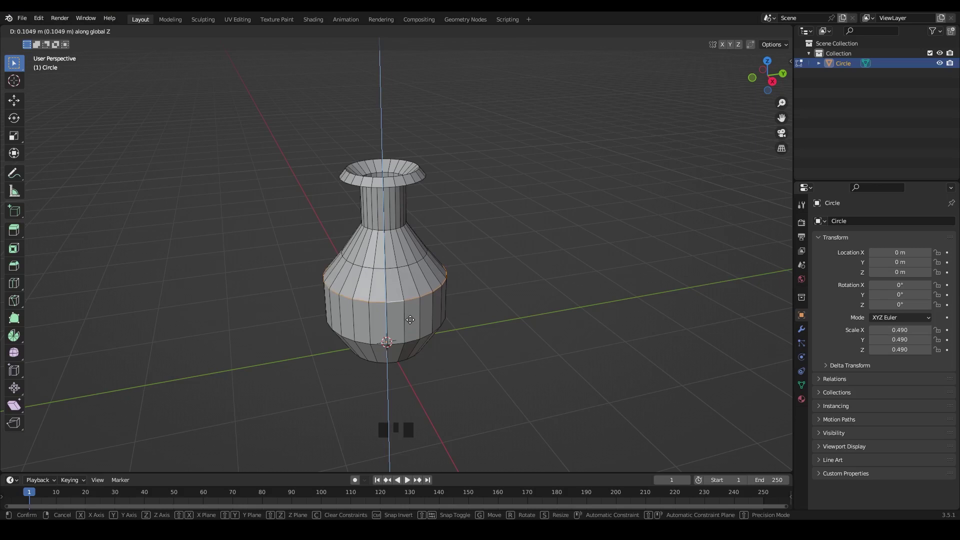
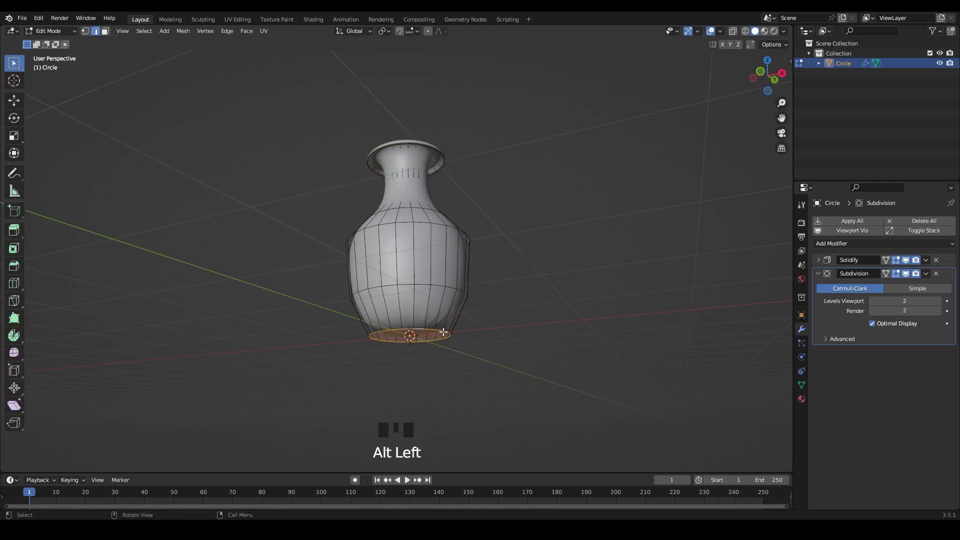
key(ctrl+b)
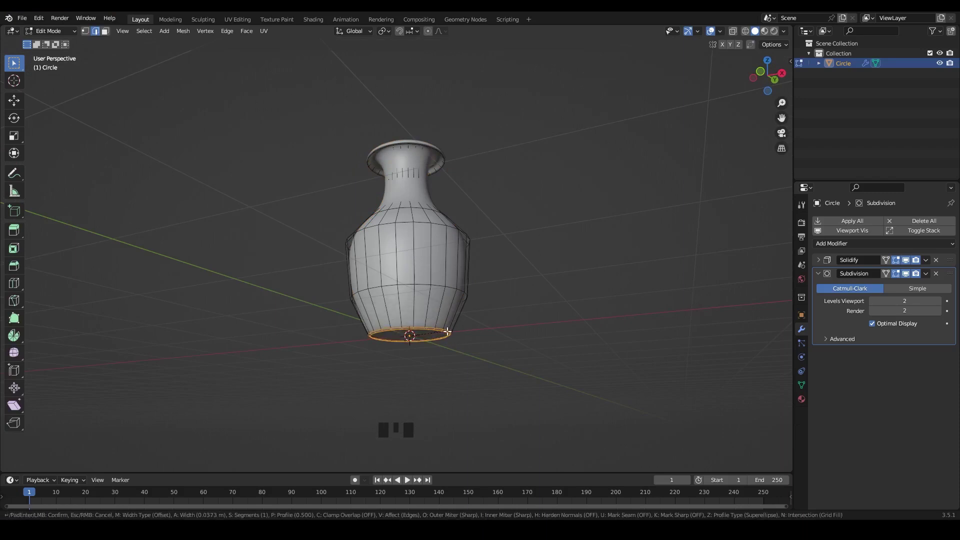
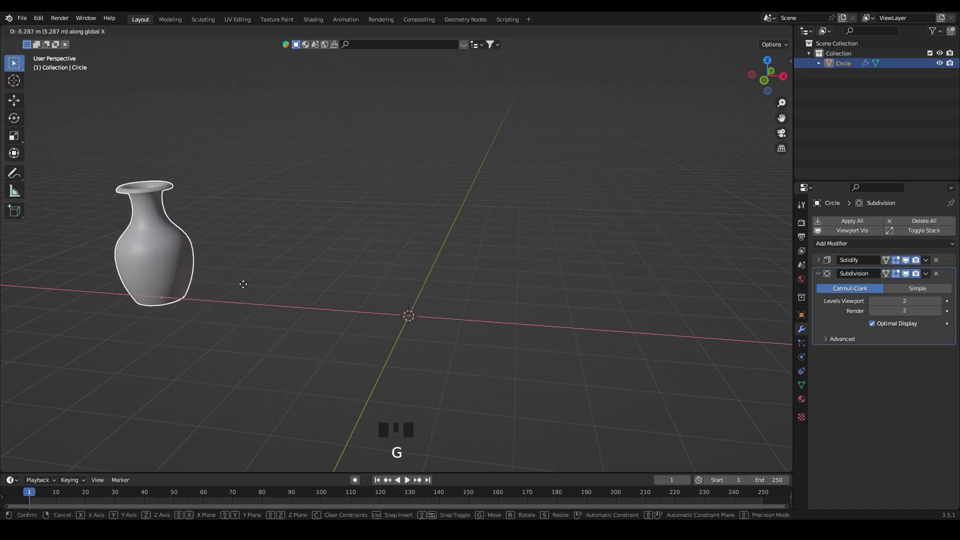
Deselect the vase, add a plane in top view with its origin at the bottom edge, and stretch it lengthwise.
drag(474, 339, 473, 340)
click(421, 346)
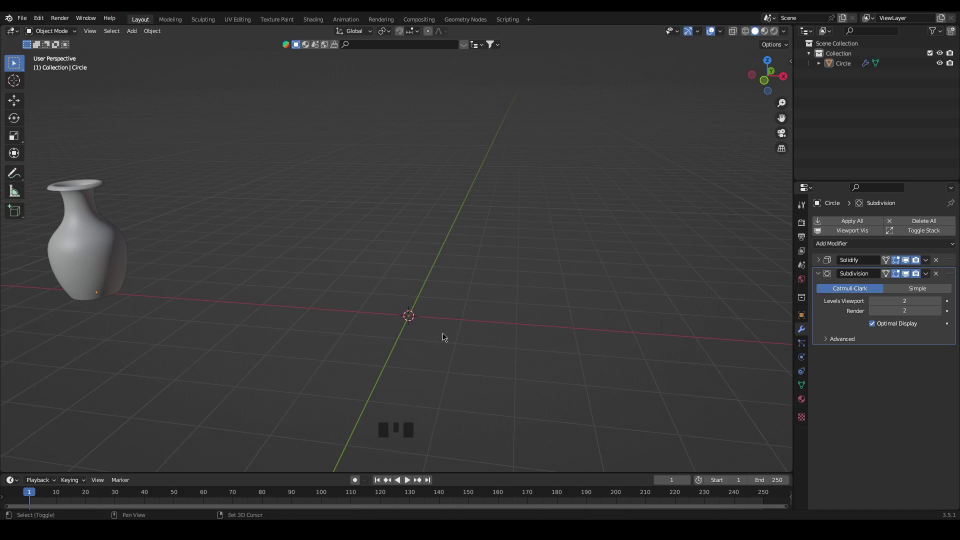
key(shift+a)
key(`)
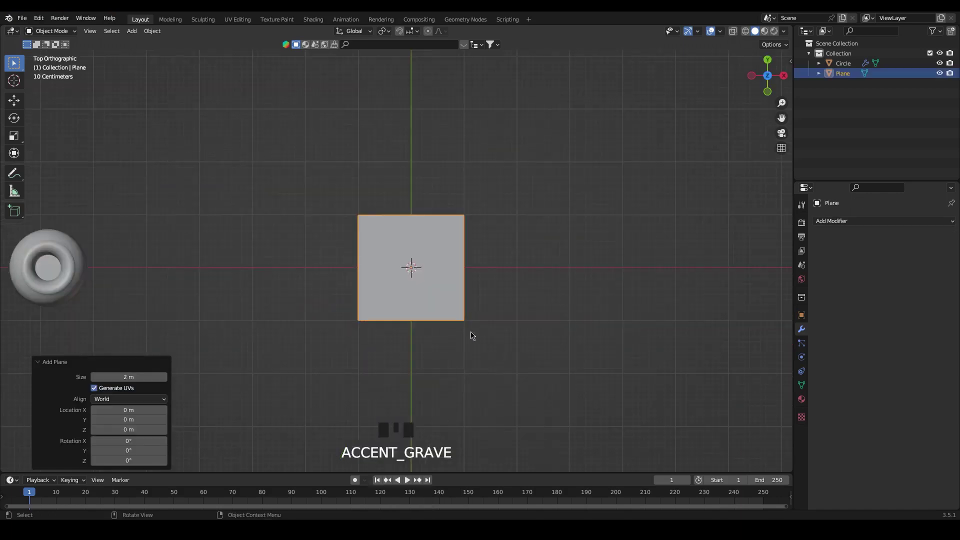
scroll(up, 3)
key(s)
scroll(up, 3)
key(g)
right_click(442, 243)
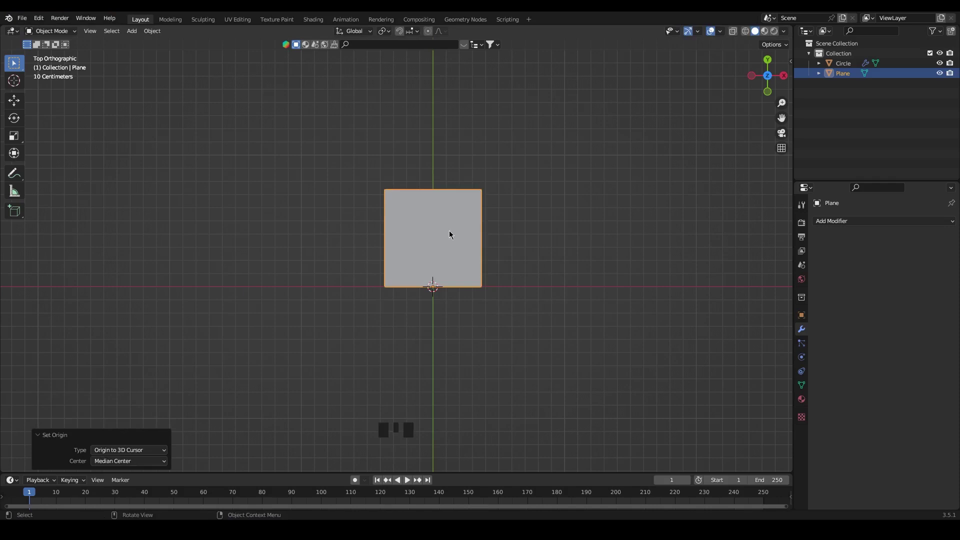
key(s)
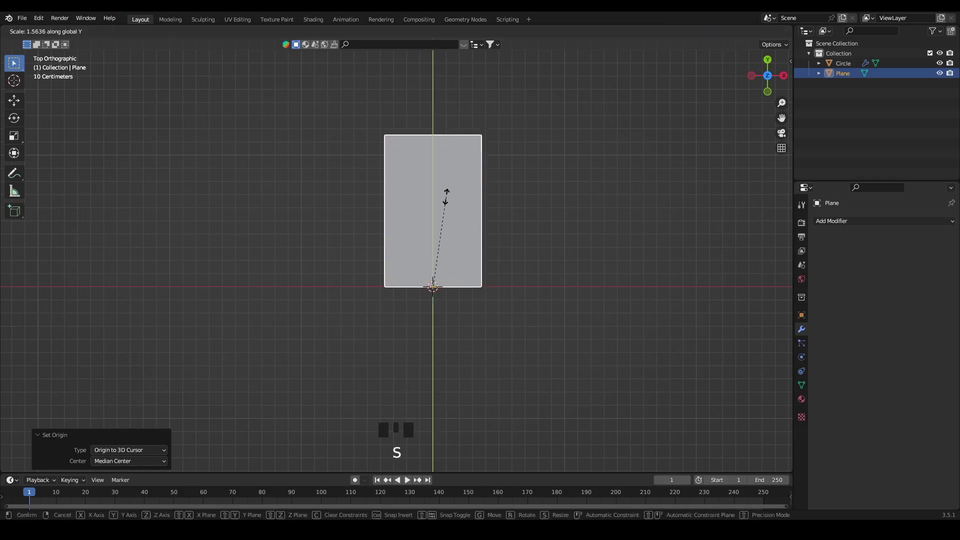
Cut the plane into horizontal rows and scale them into a stalk and pointed leaf outline.
key(Tab)
key(ctrl+r)
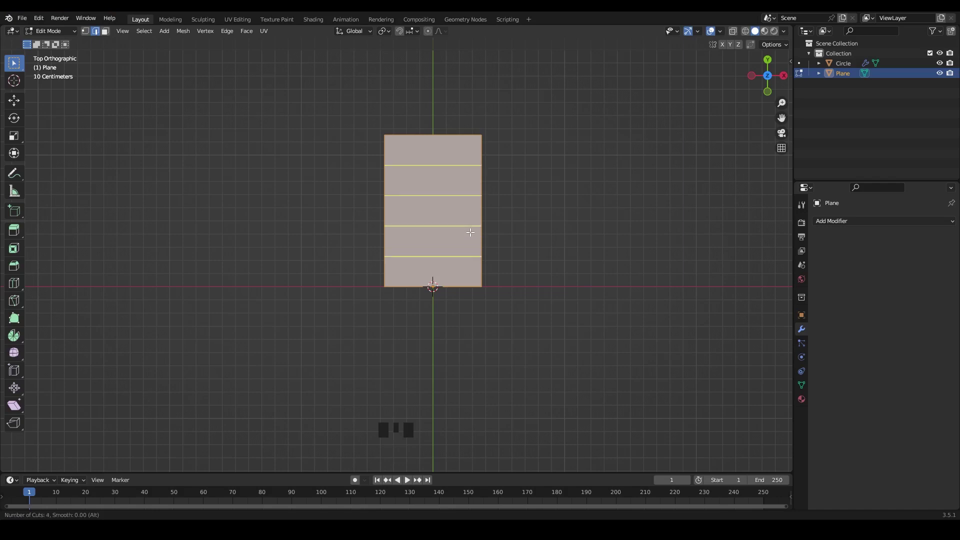
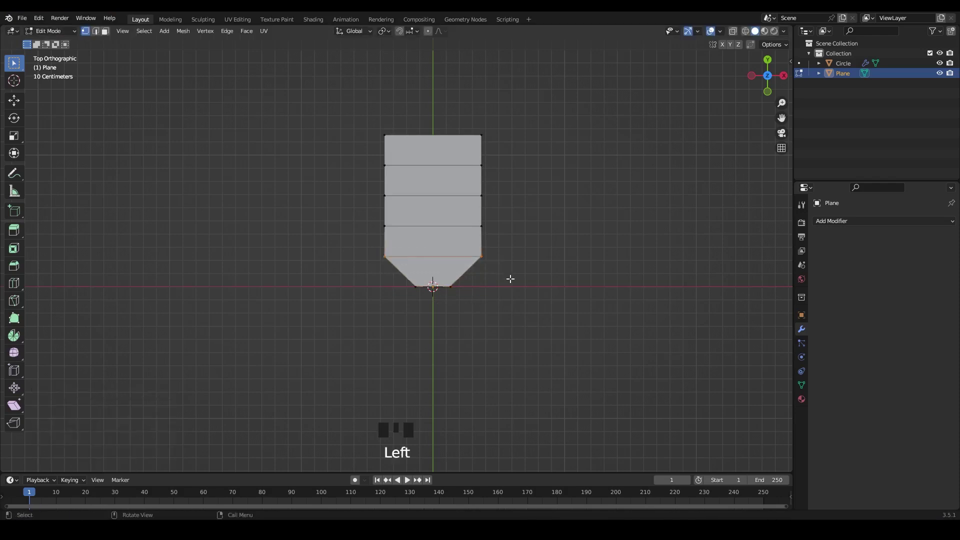
key(s)
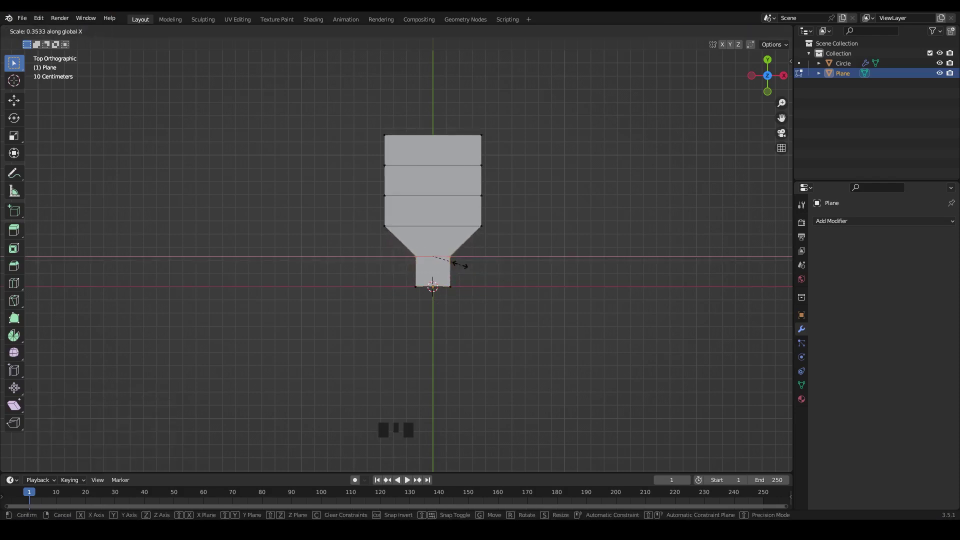
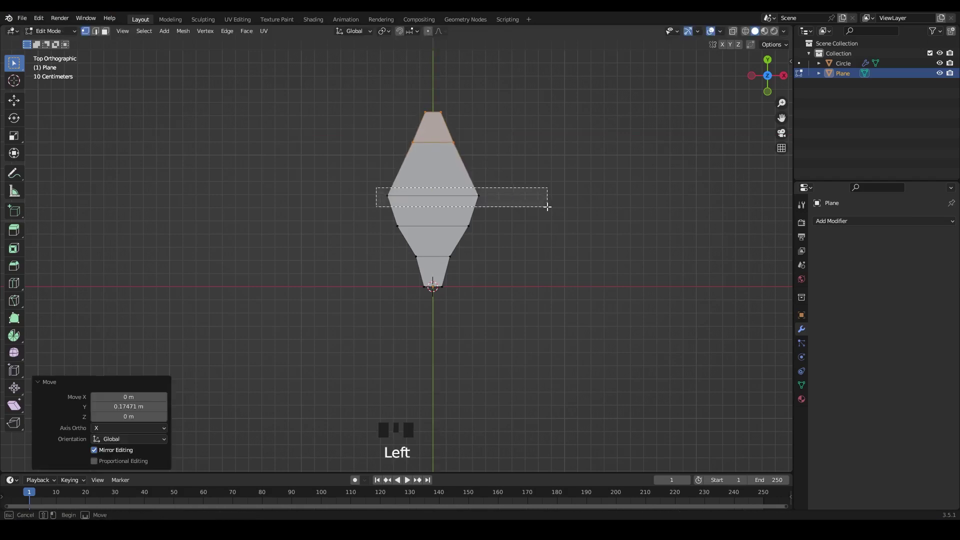
key(s)
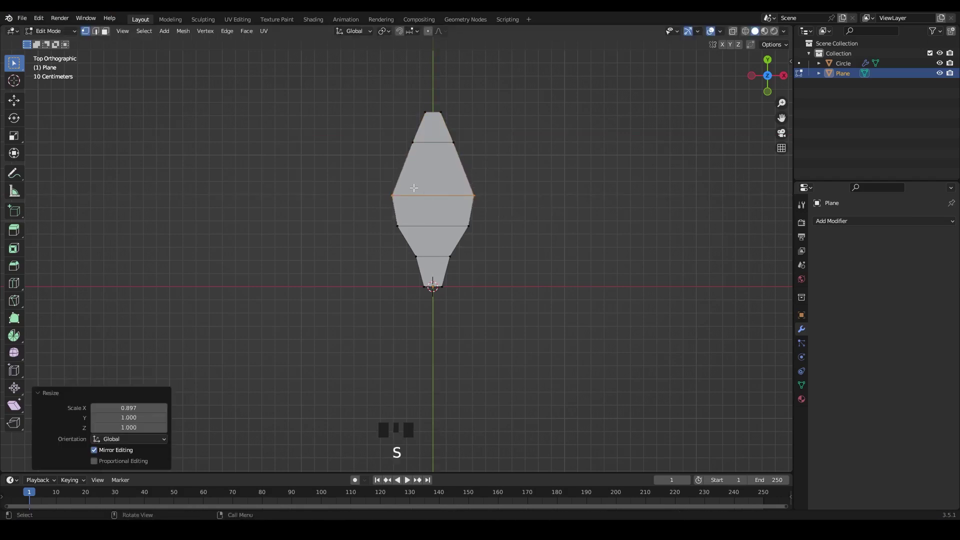
key(g)
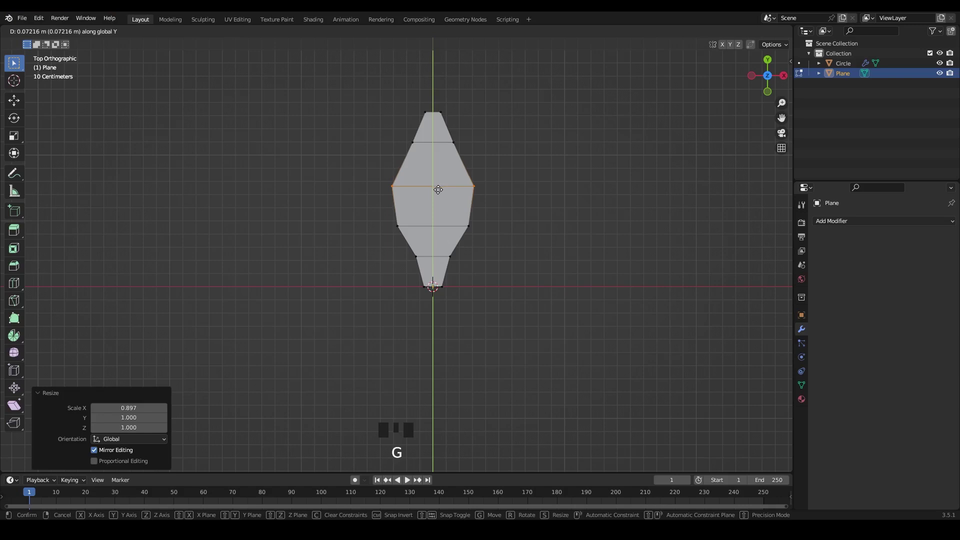
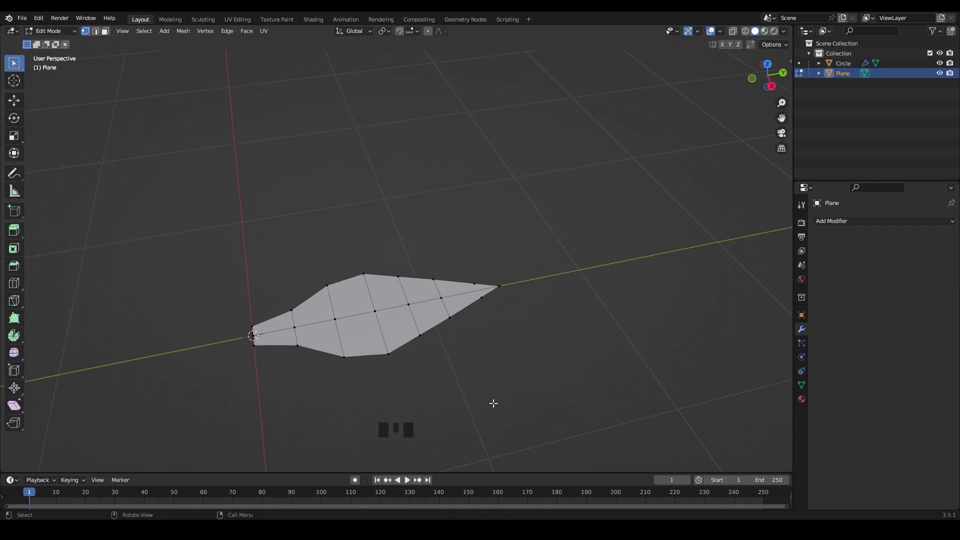
Undo a stray vertex move while curling the leaf into its cupped shape.
key(ctrl+z)
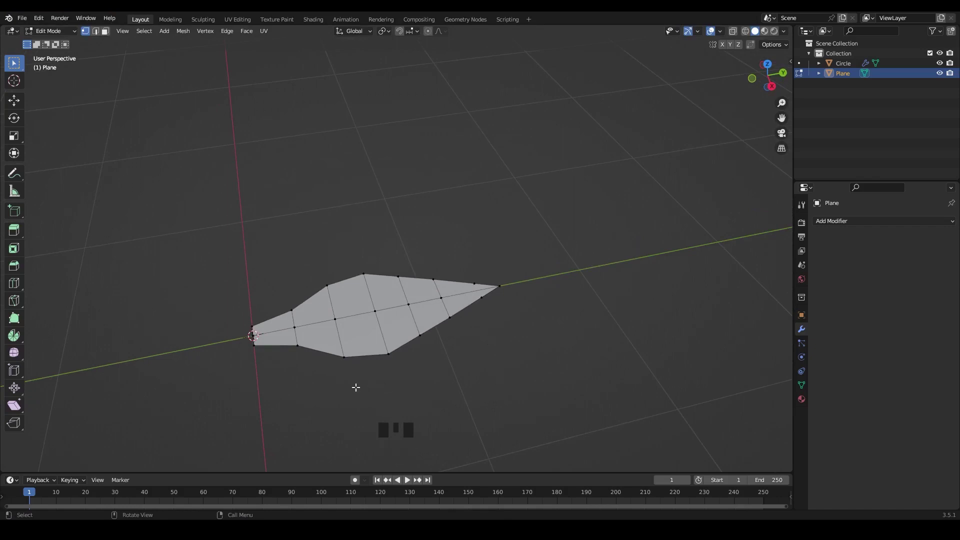
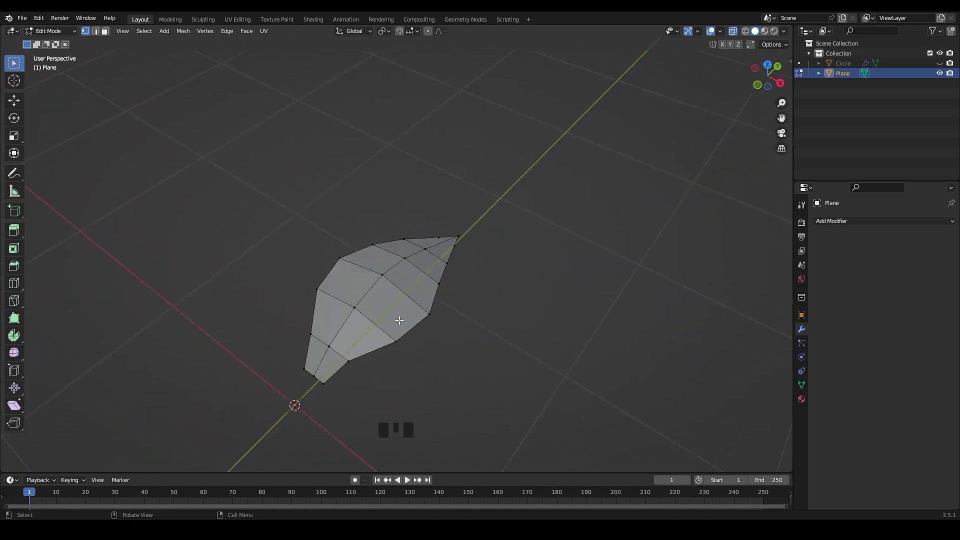
Extrude the whole leaf for thickness and lift its middle vertices into a gentle arch.
key(a)
key(e)
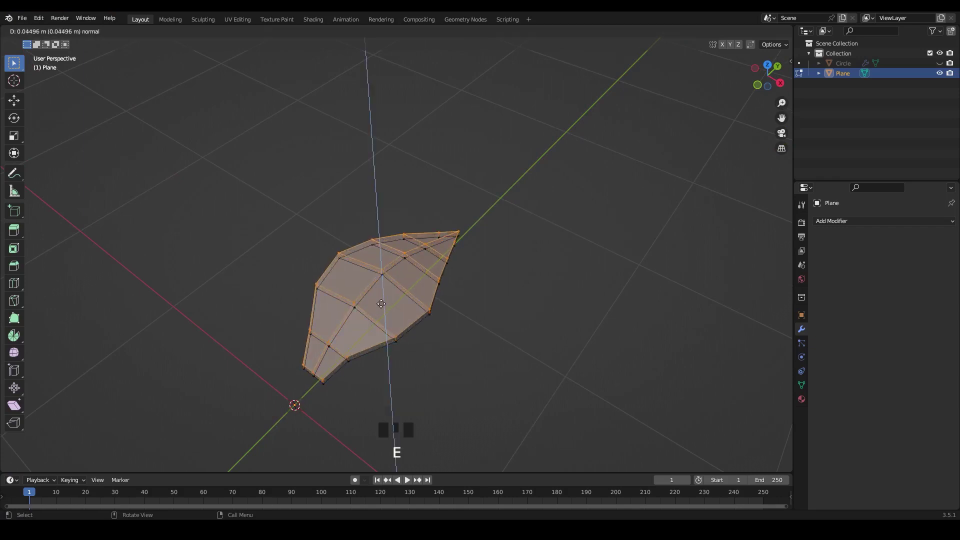
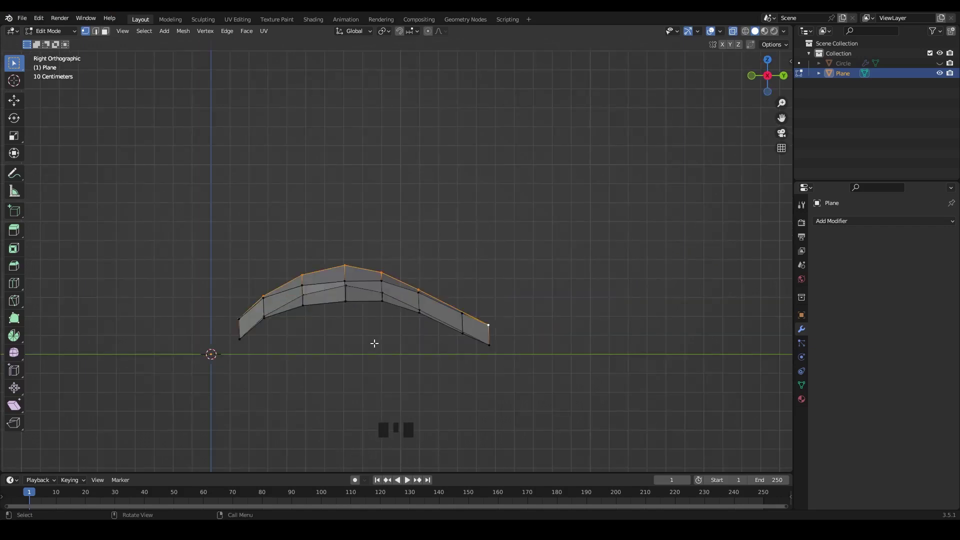
key(g)
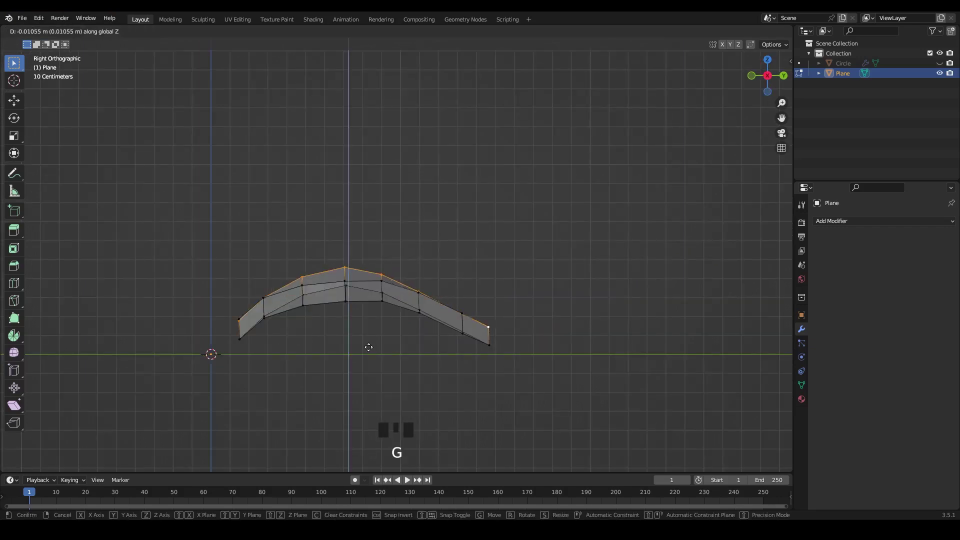
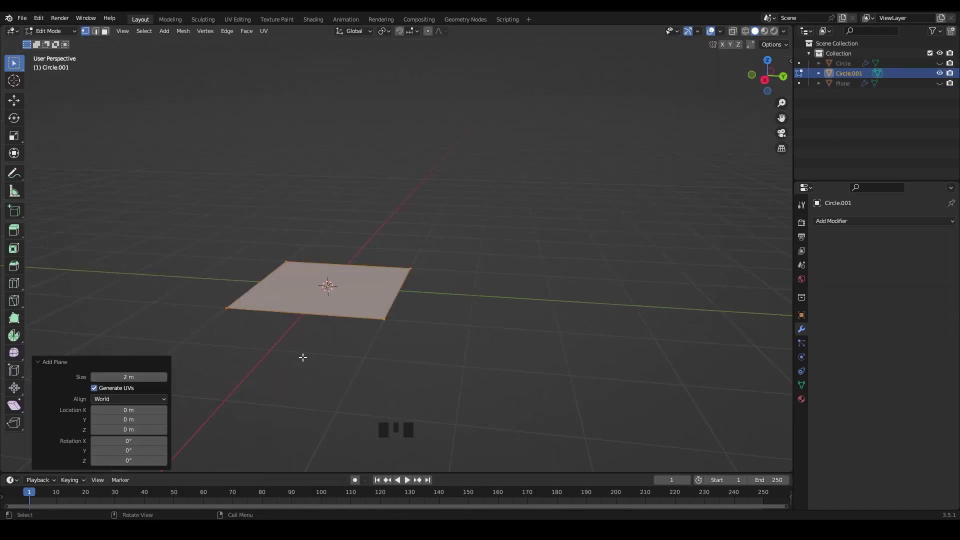
Scale the plane to 0.62, stretch it 2.5 times along Y from the origin and add cross loop cuts.
key(`)
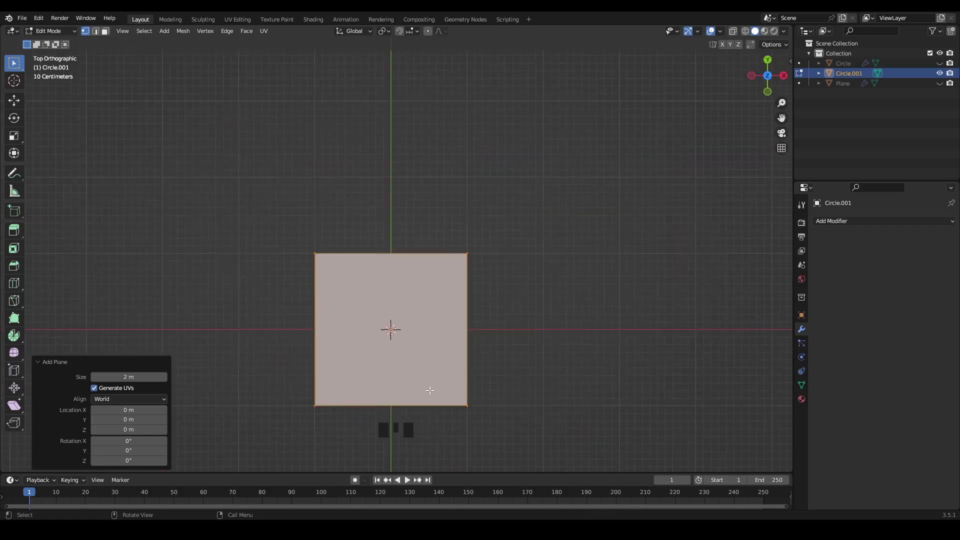
key(s)
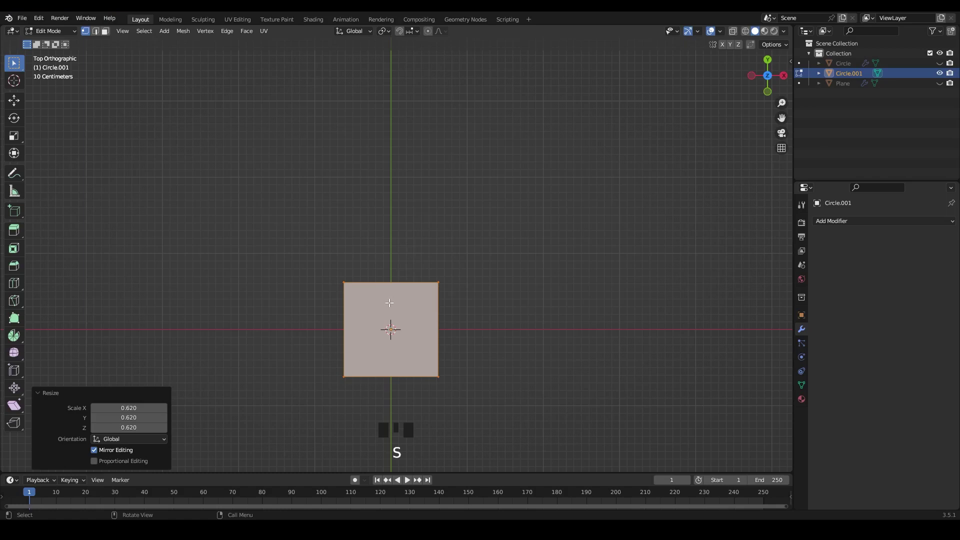
key(g)
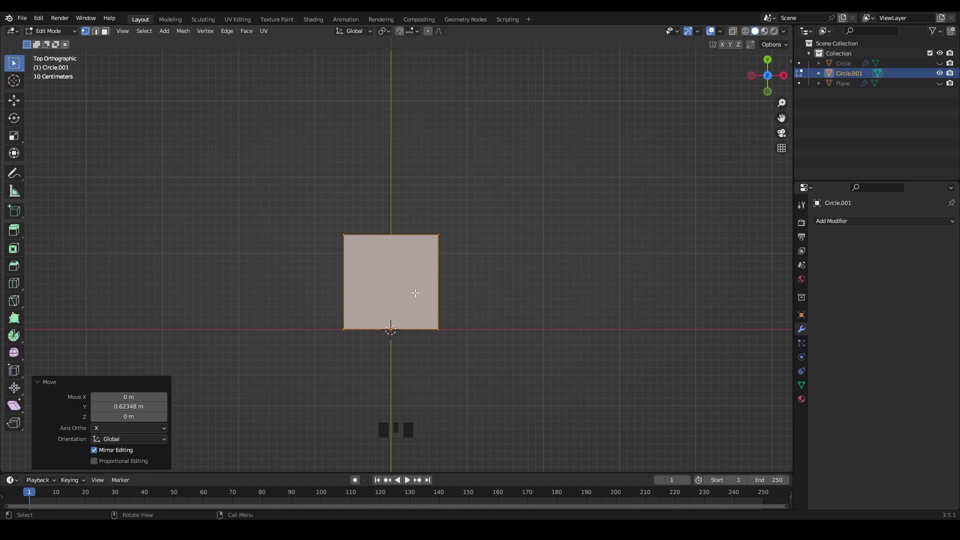
key(s)
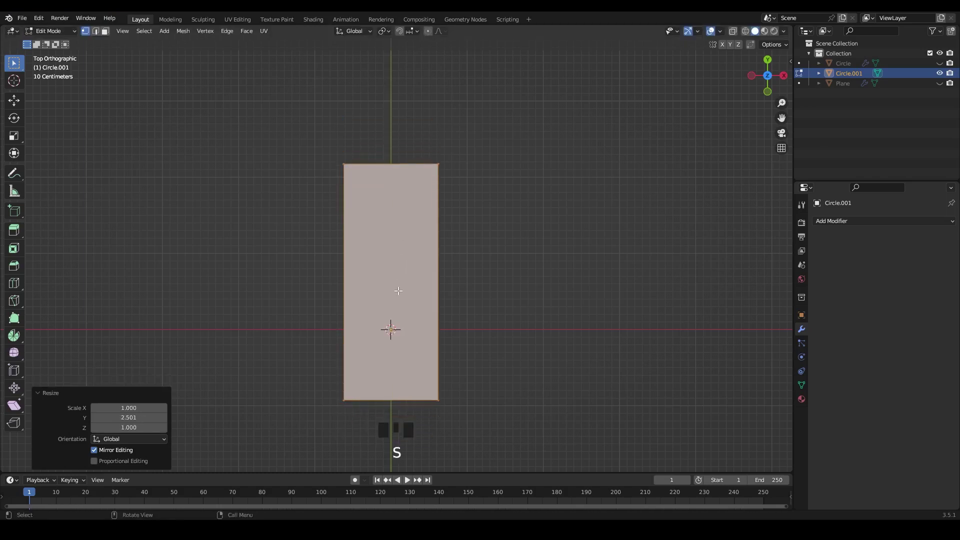
key(g)
key(ctrl+r)
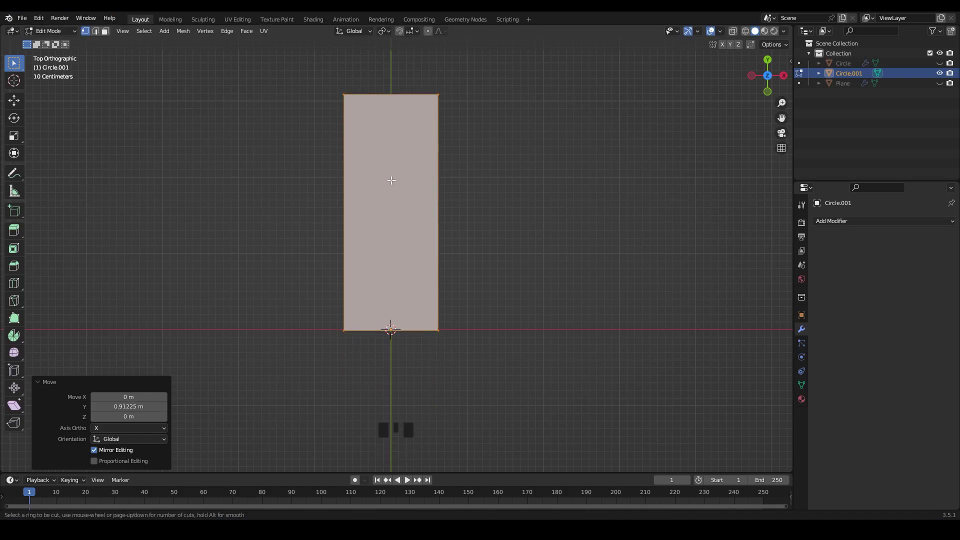
key(ctrl+r)
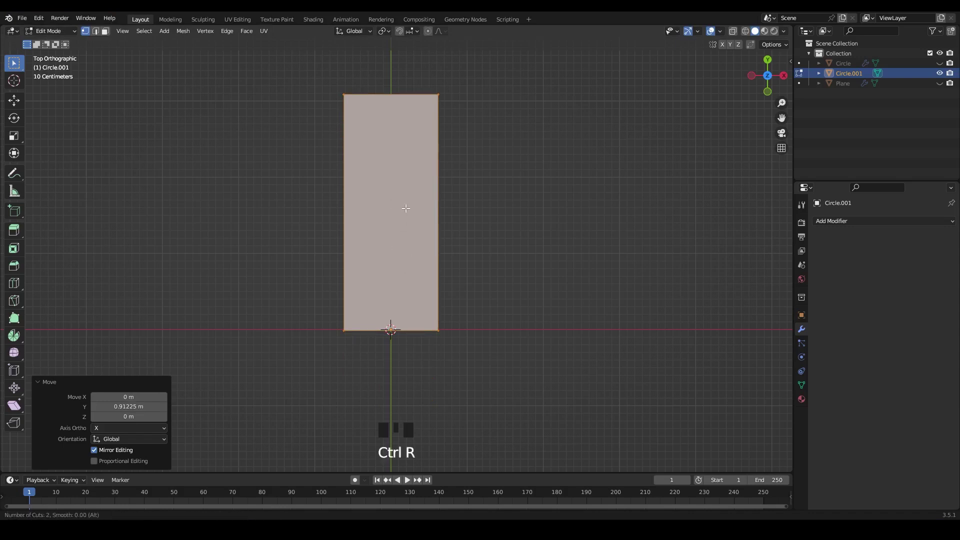
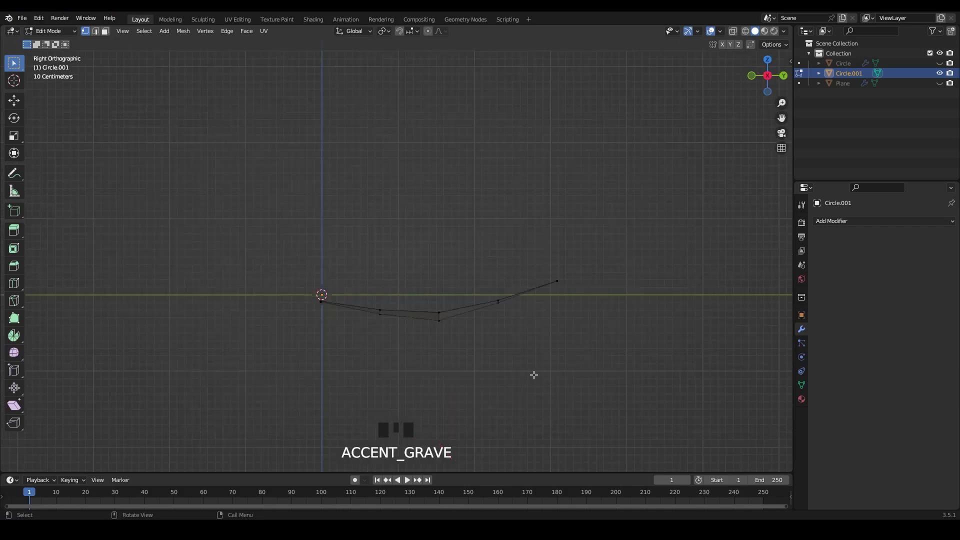
Select the whole strip and rotate it upward at an angle to start the petal.
key(a)
key(r)
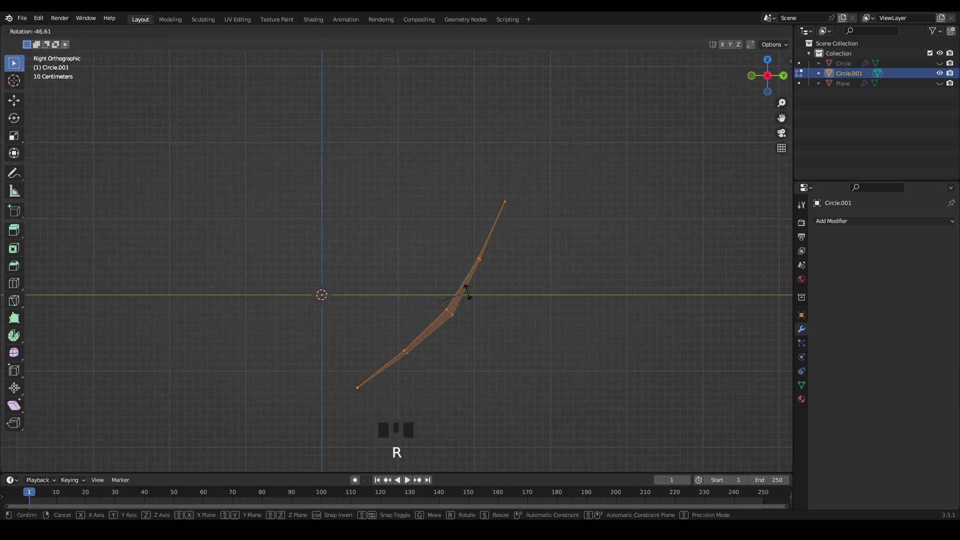
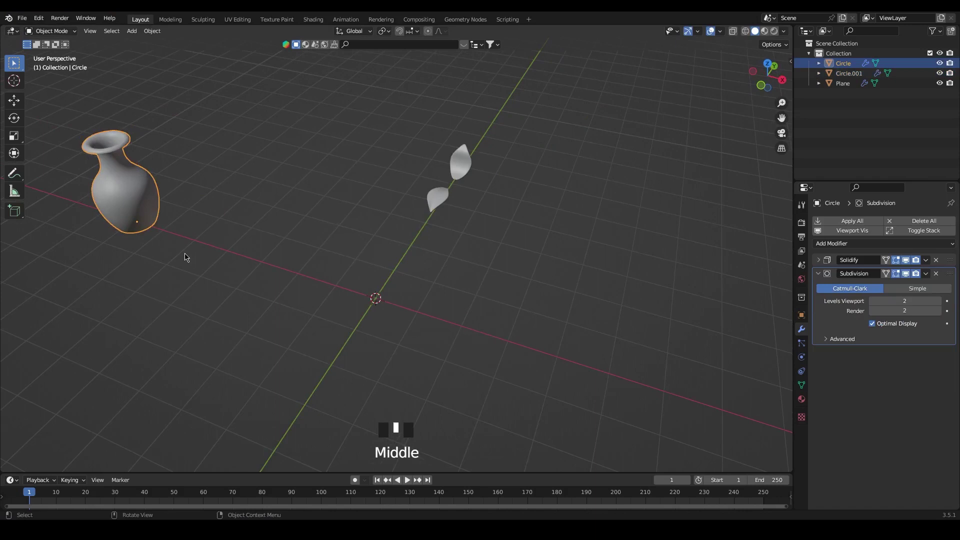
Select the arched leaf and move it up beside the vase to the height of the rim.
key(g)
drag(427, 331, 457, 344)
drag(447, 351, 530, 257)
drag(530, 257, 528, 257)
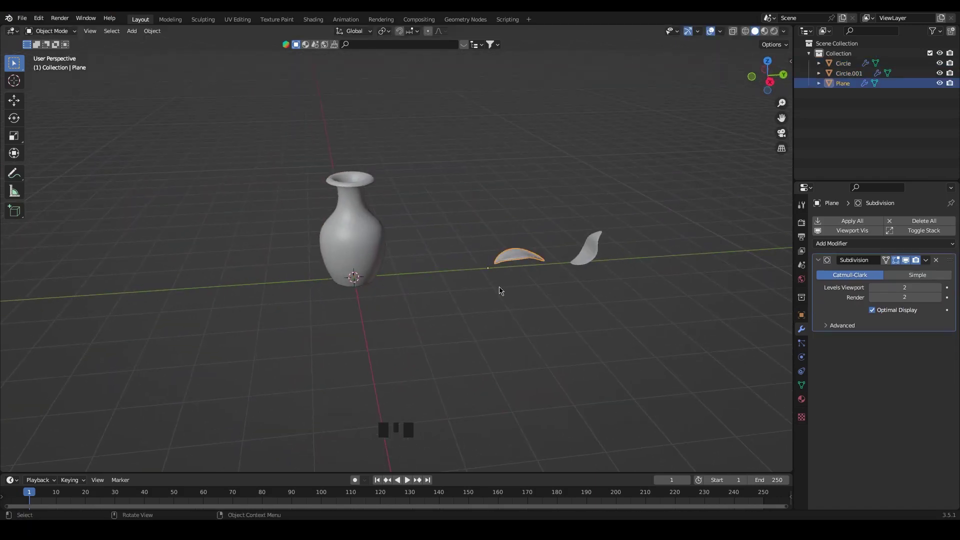
key(`)
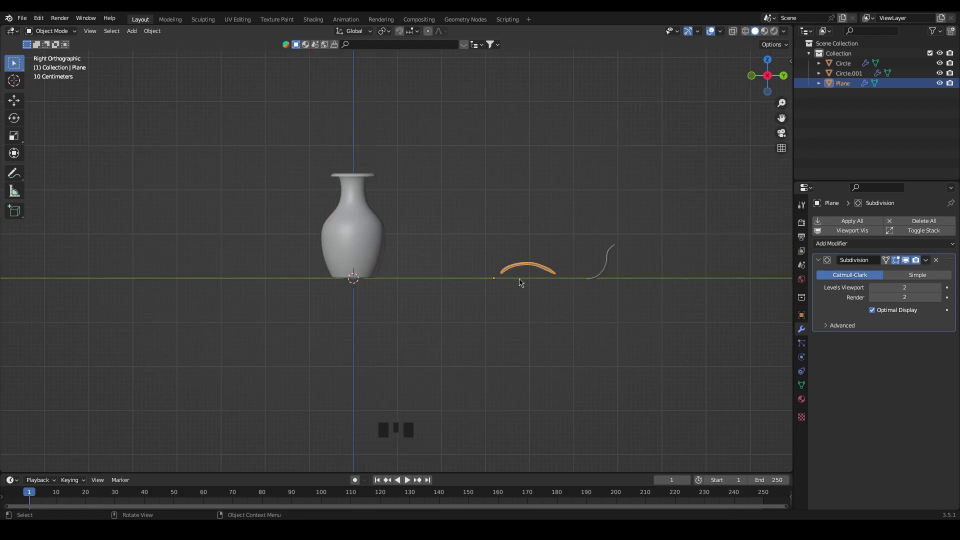
click(733, 33)
scroll(up, 3)
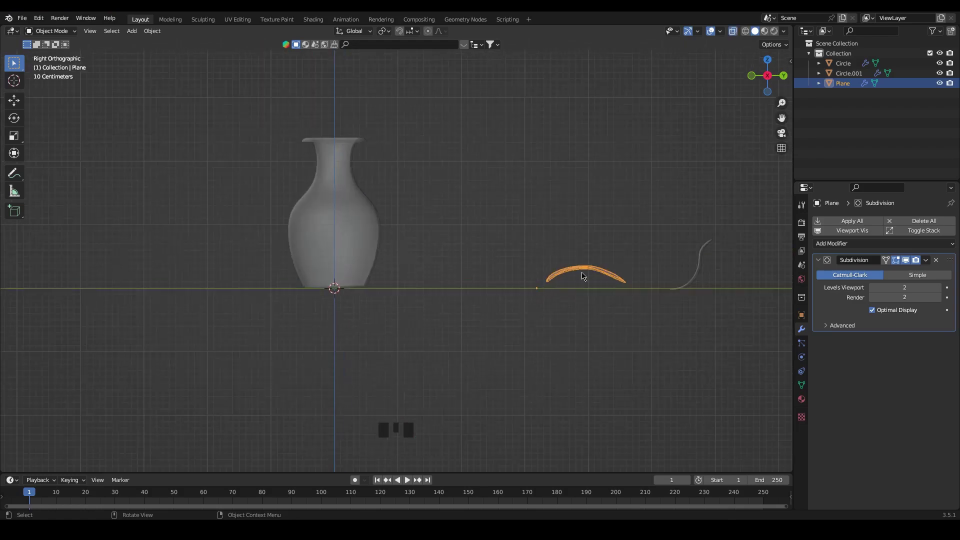
key(g)
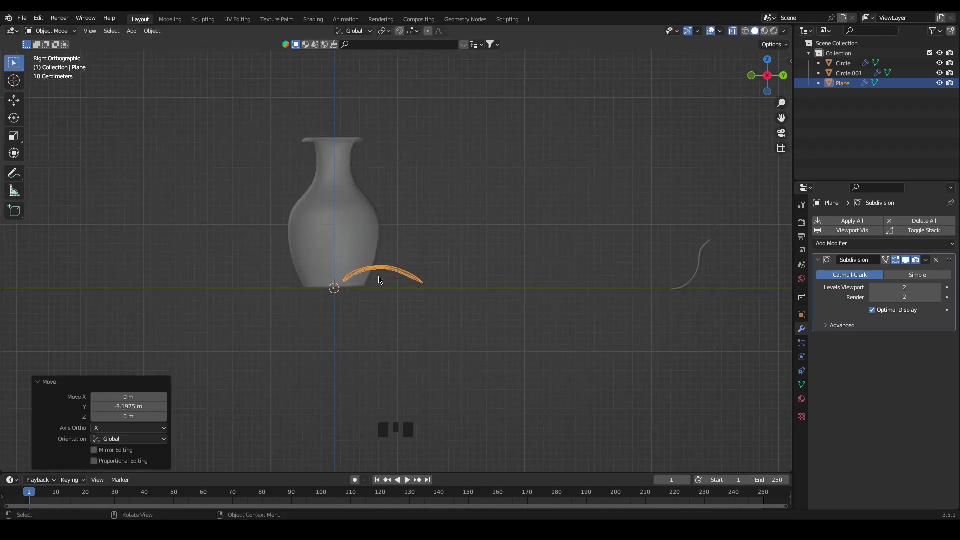
key(g)
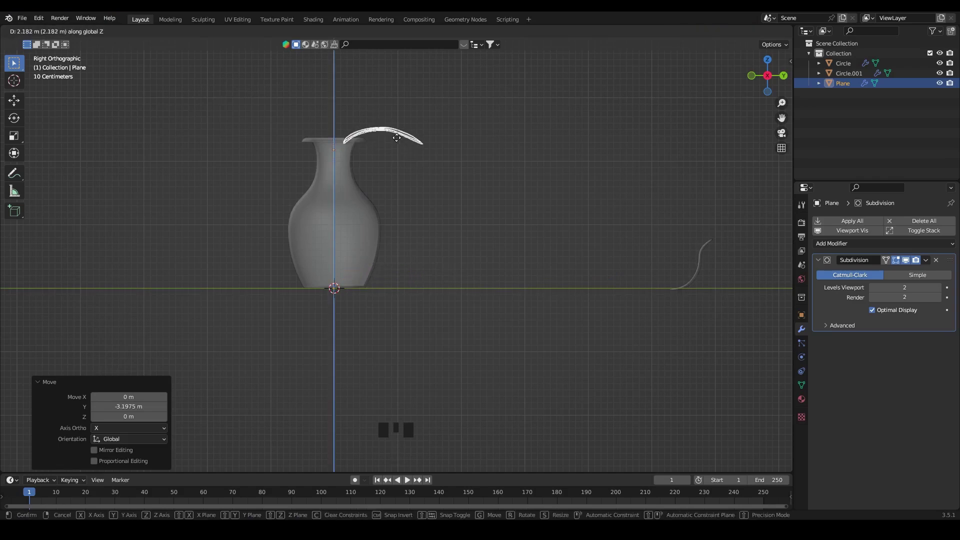
key(s)
Tilt and nudge the leaf so it leans outward over the vase opening.
key(r)
key(g)
drag(429, 242, 453, 231)
drag(476, 231, 737, 29)
click(736, 31)
drag(574, 245, 451, 249)
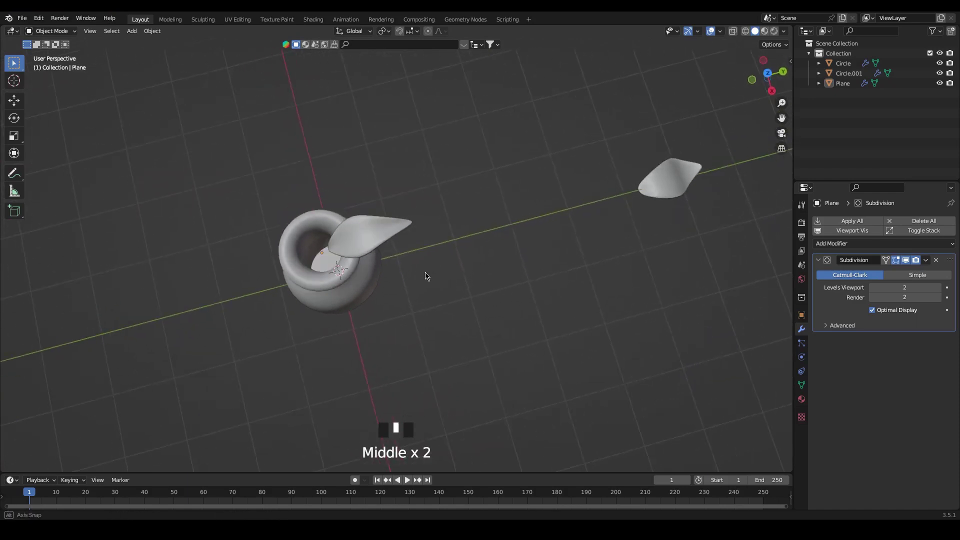
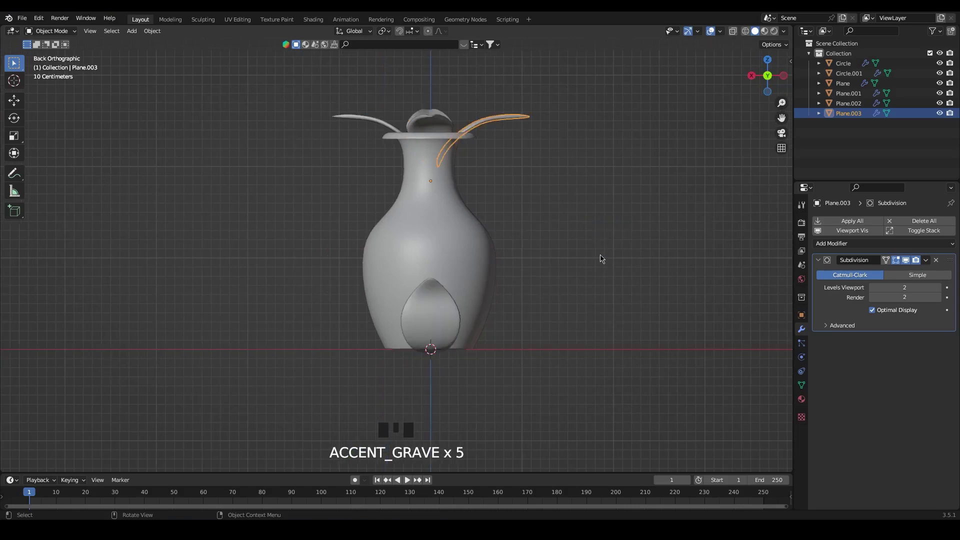
Duplicate the leaf and rotate the copy in top view into a gap on the rim.
key(r)
click(587, 260)
drag(594, 266, 576, 354)
key(`)
key(`)
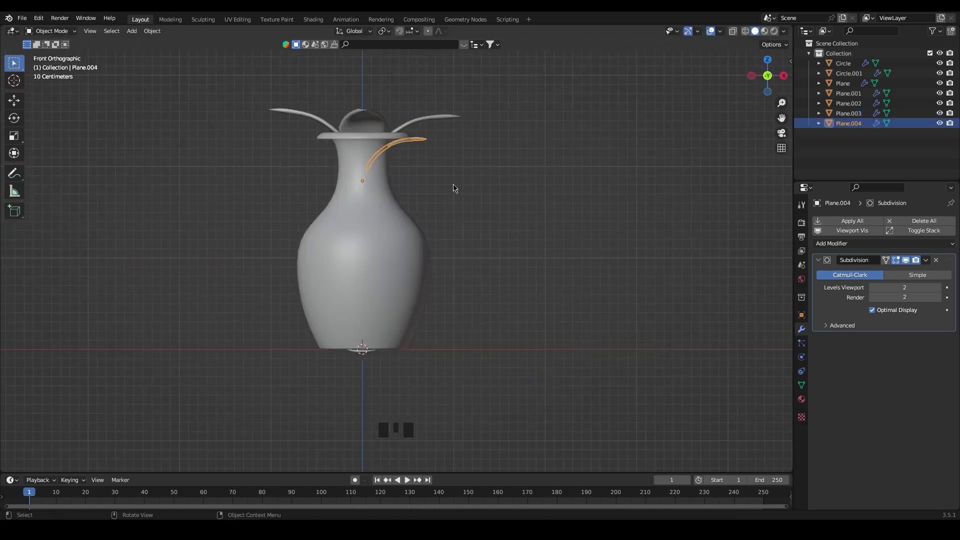
key(r)
key(g)
drag(456, 173, 458, 173)
drag(488, 196, 437, 241)
click(385, 170)
Adjust the copy's rotation and scale, checking the ring of leaves from above.
key(`)
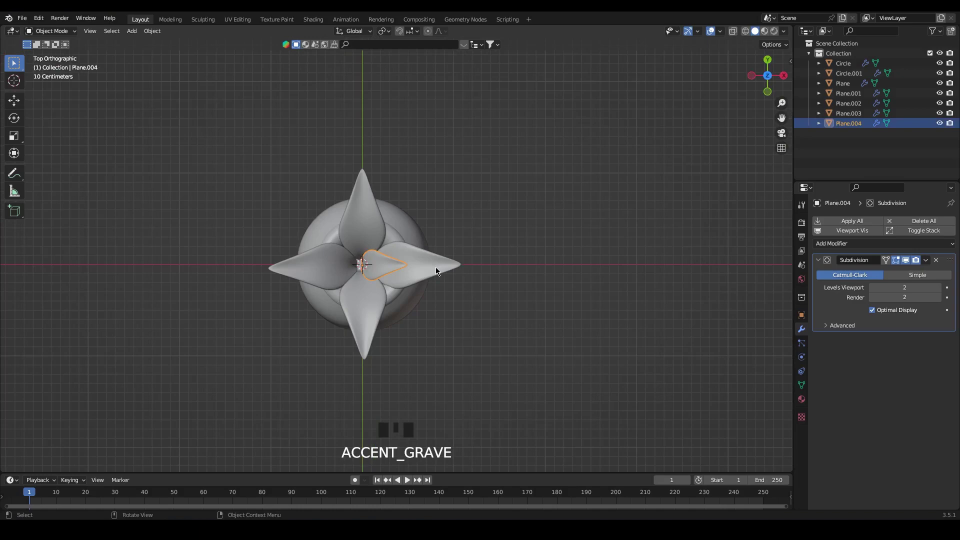
key(r)
key(s)
drag(479, 309, 483, 312)
drag(486, 345, 420, 316)
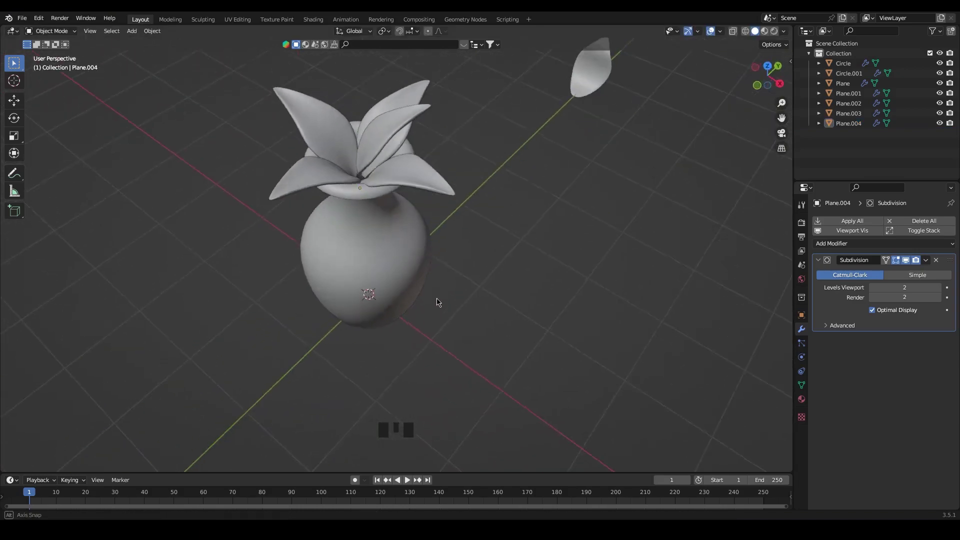
drag(441, 282, 386, 117)
click(386, 117)
drag(462, 240, 468, 290)
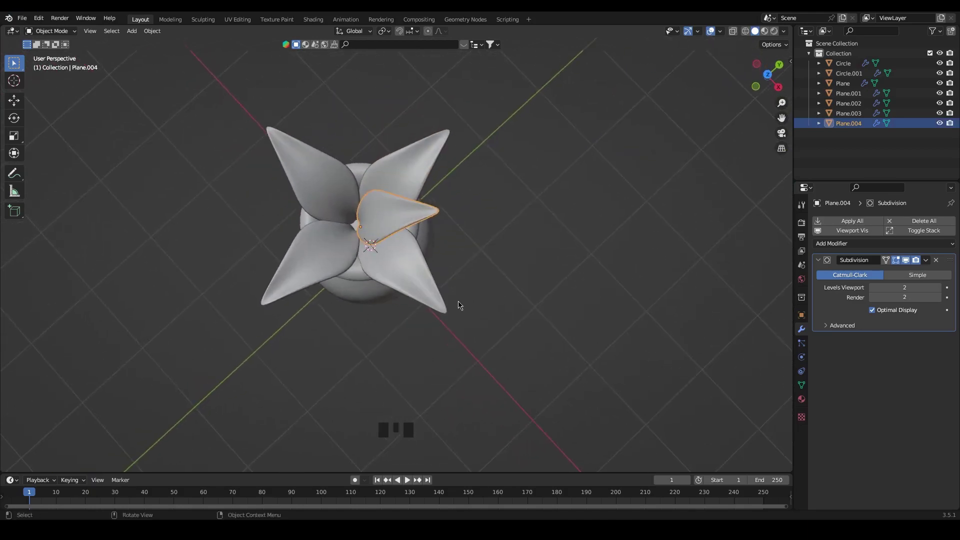
key(`)
key(`)
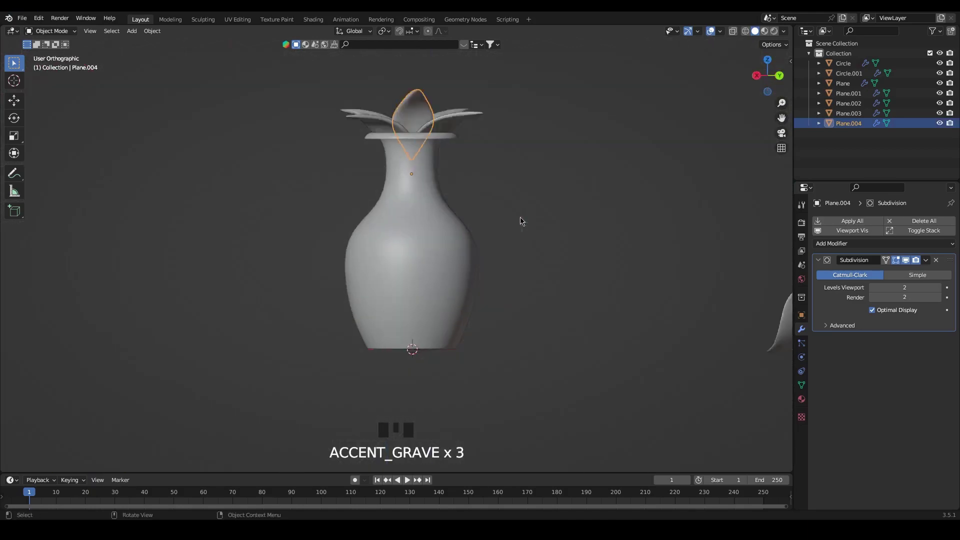
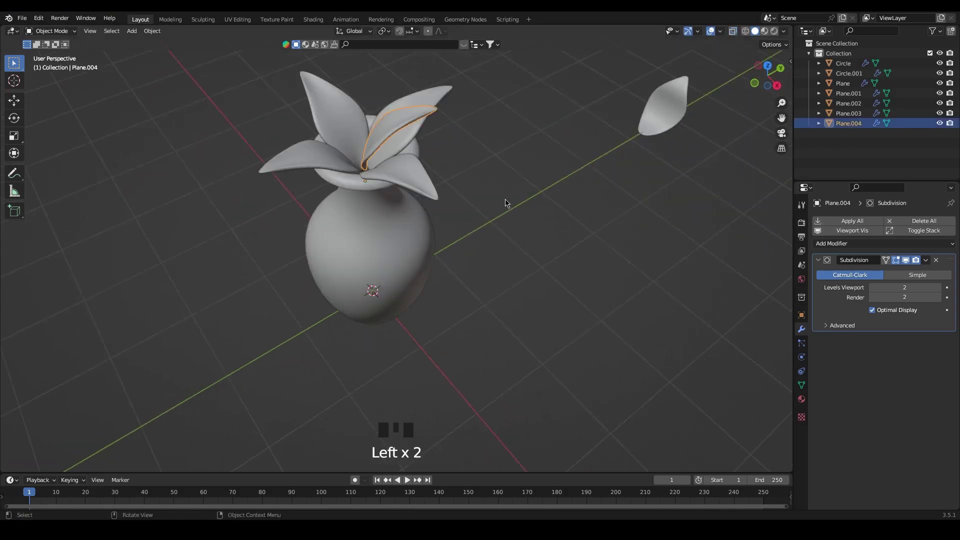
Tilt the new petal outward to a fresh angle beside the vase.
drag(528, 260, 519, 207)
key(r)
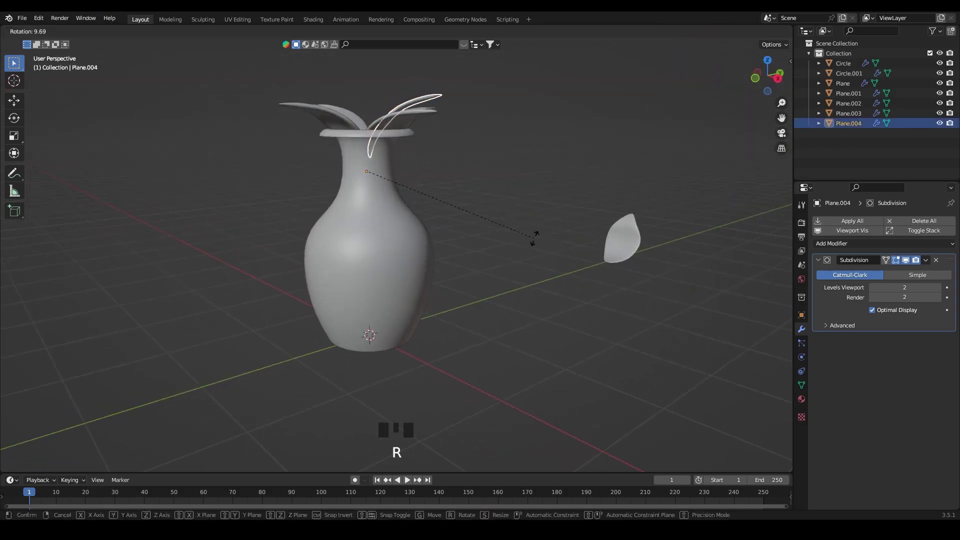
drag(516, 202, 431, 218)
drag(444, 219, 434, 101)
click(435, 101)
key(r)
click(491, 179)
drag(497, 209, 441, 210)
middle_click(509, 228)
Duplicate a leaf and repeat rotated copies around the vase centre to fill the rim.
click(395, 130)
key(`)
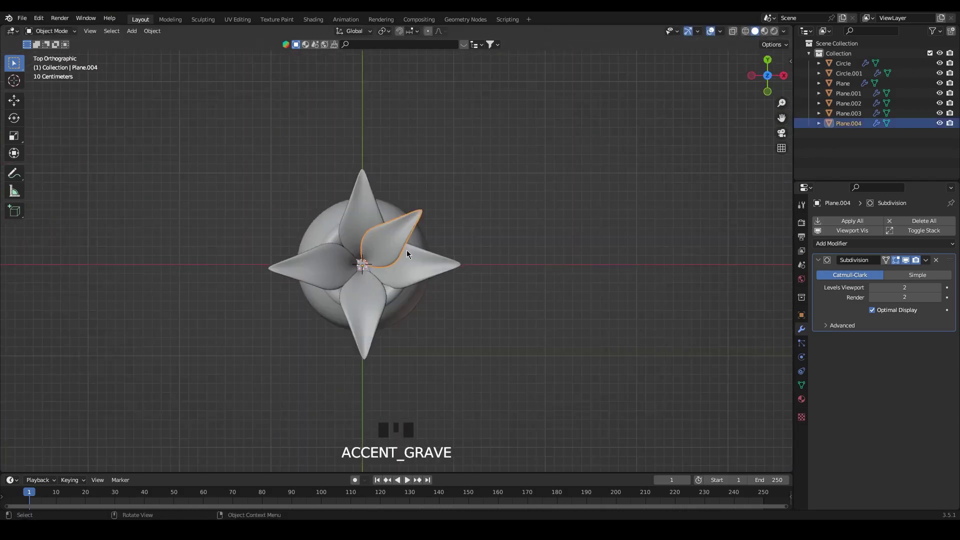
key(alt+d)
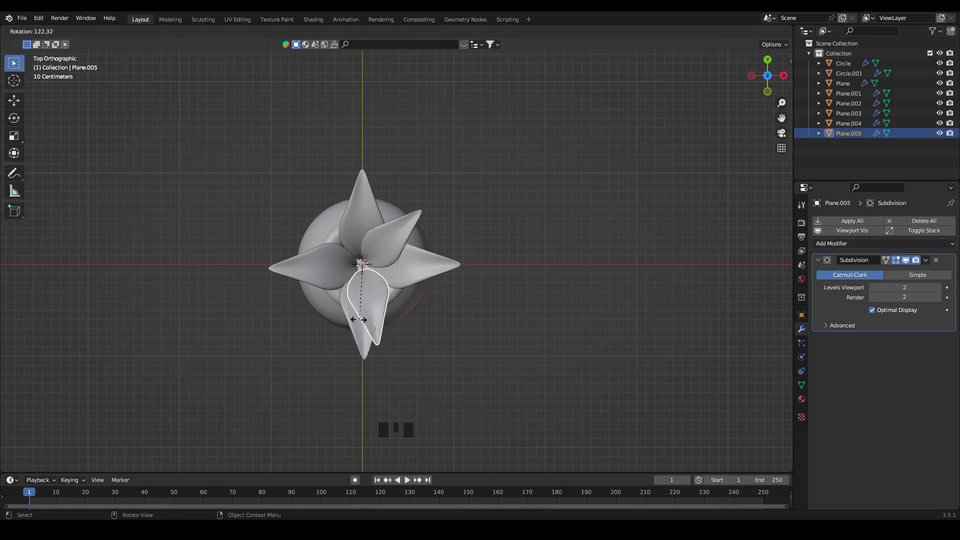
key(shift+r)
key(shift+r)
key(r)
click(310, 288)
key(r)
click(395, 326)
key(r)
Fine-tune the rotation of individual leaves around the ring and save the file.
drag(477, 342, 474, 348)
drag(445, 375, 459, 316)
drag(474, 282, 500, 144)
click(500, 144)
key(r)
click(555, 210)
drag(592, 255, 399, 234)
click(398, 235)
key(r)
click(497, 299)
drag(504, 336, 506, 327)
key(ctrl+s)
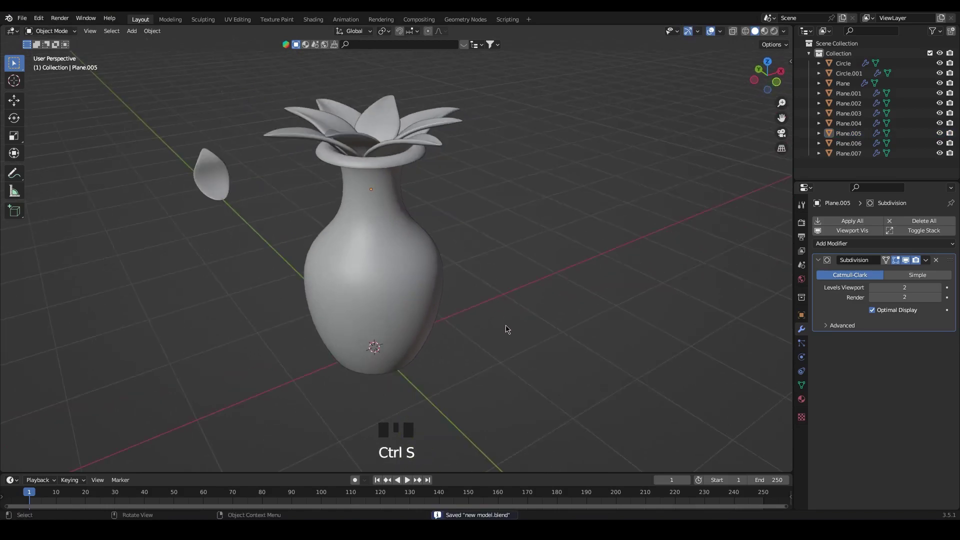
Isolate the lone petal and make three rotated linked copies about Z into a four-petal head.
drag(497, 323, 495, 314)
scroll(up, 3)
click(561, 172)
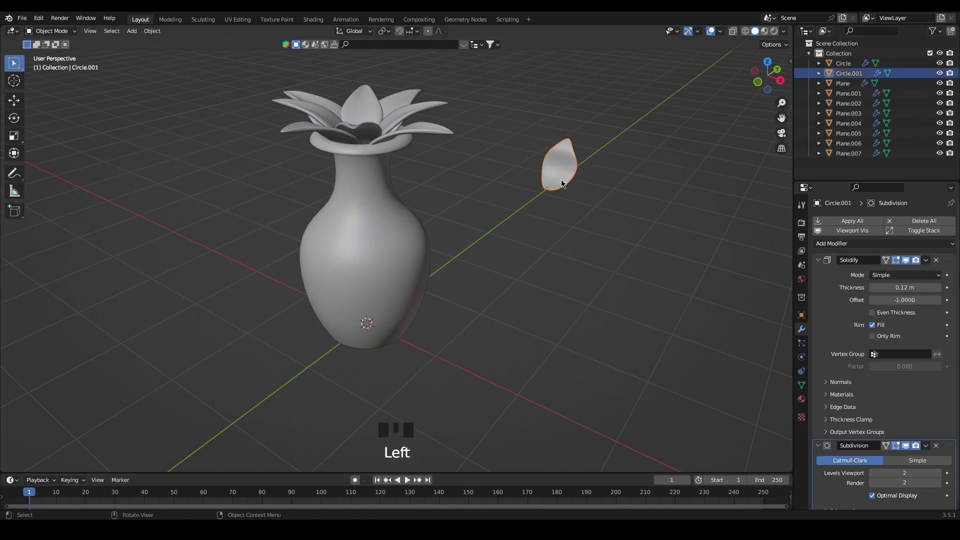
drag(592, 196, 442, 269)
key(`)
drag(336, 160, 384, 279)
key(alt+d)
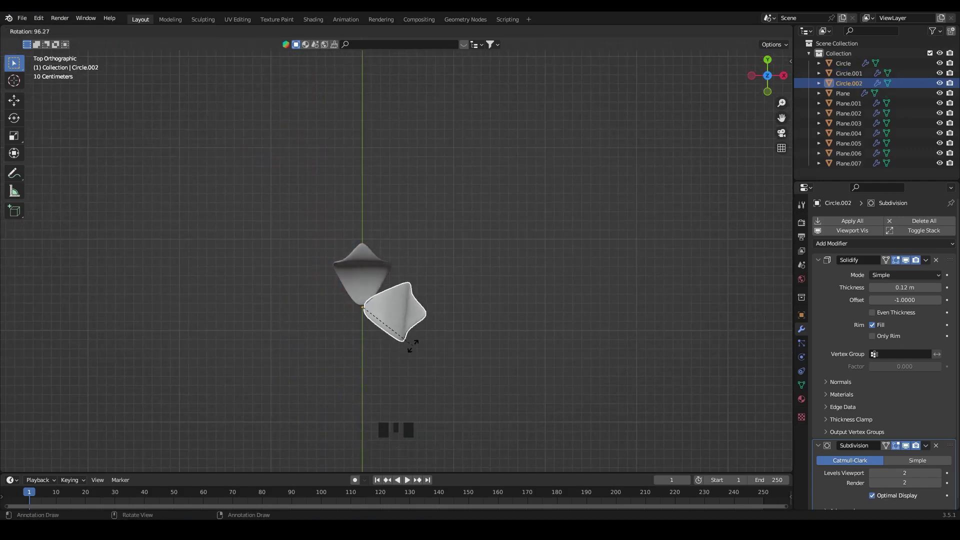
key(shift+r)
key(shift+r)
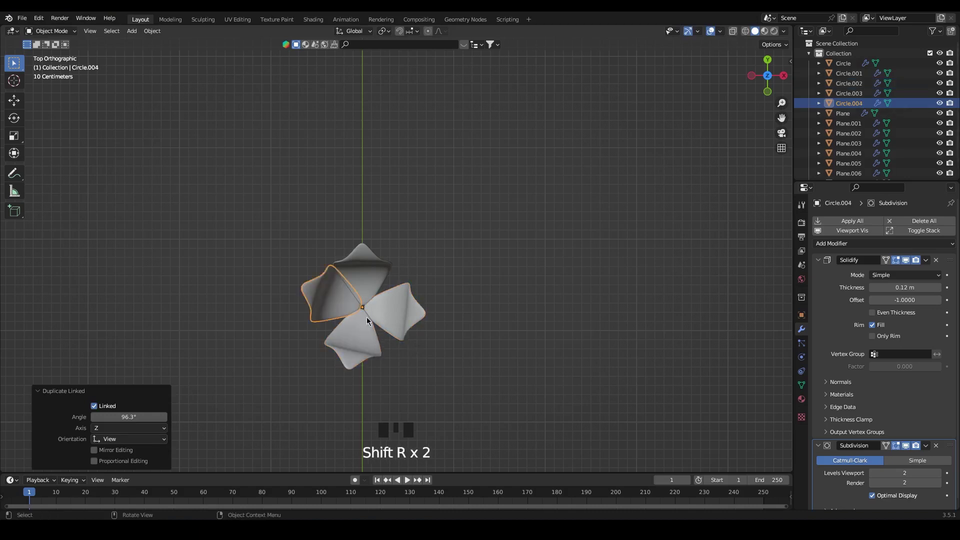
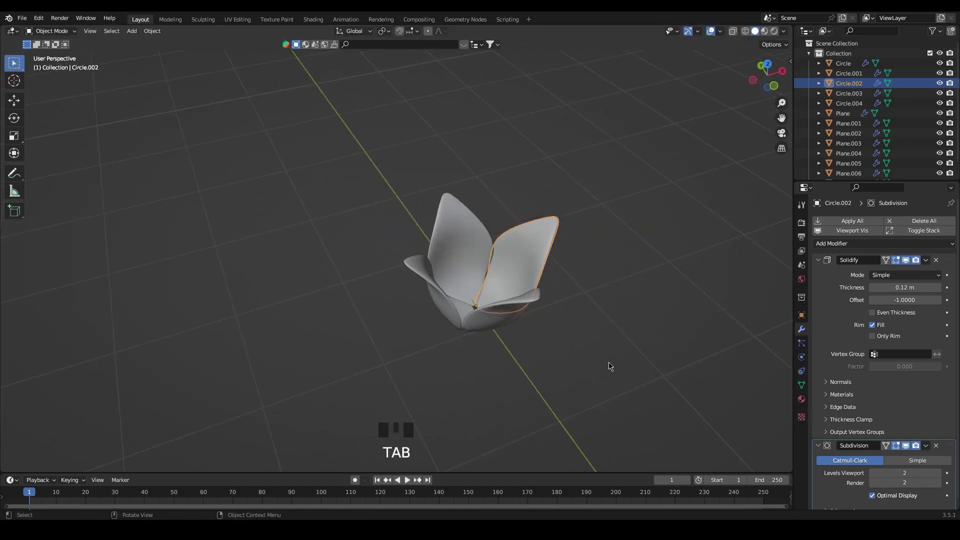
Shrink the four petals slightly and linked-duplicate them as a smaller inner ring rotated between the outer ones.
middle_click(585, 361)
click(591, 324)
key(s)
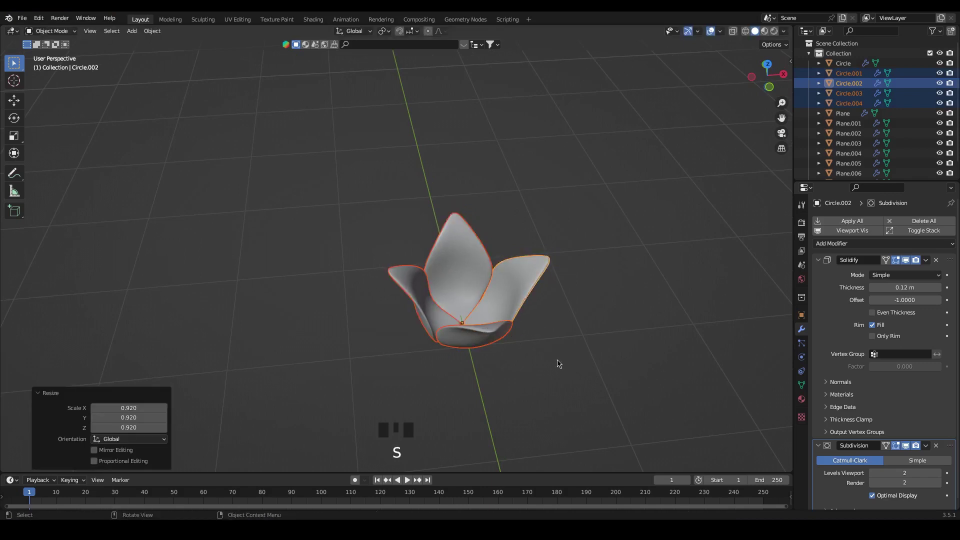
key(alt+d)
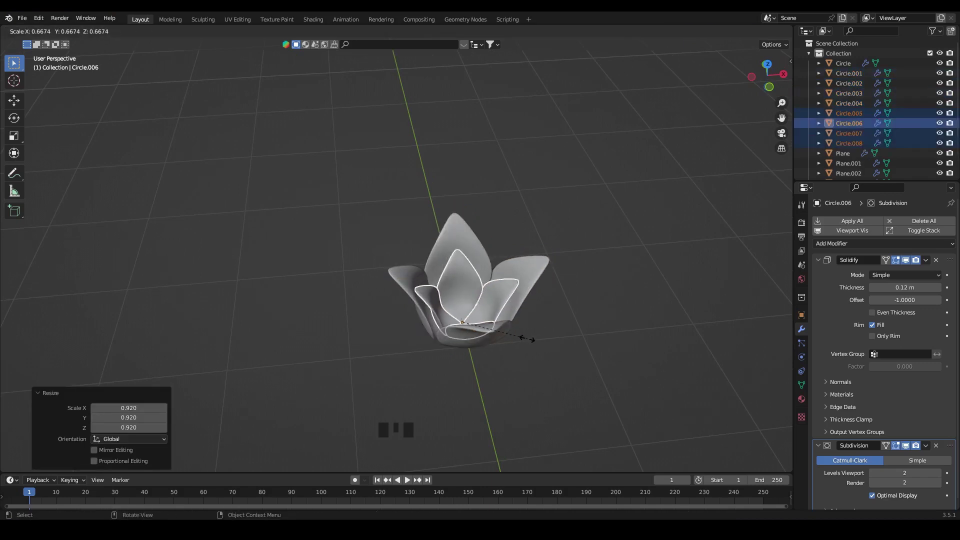
key(`)
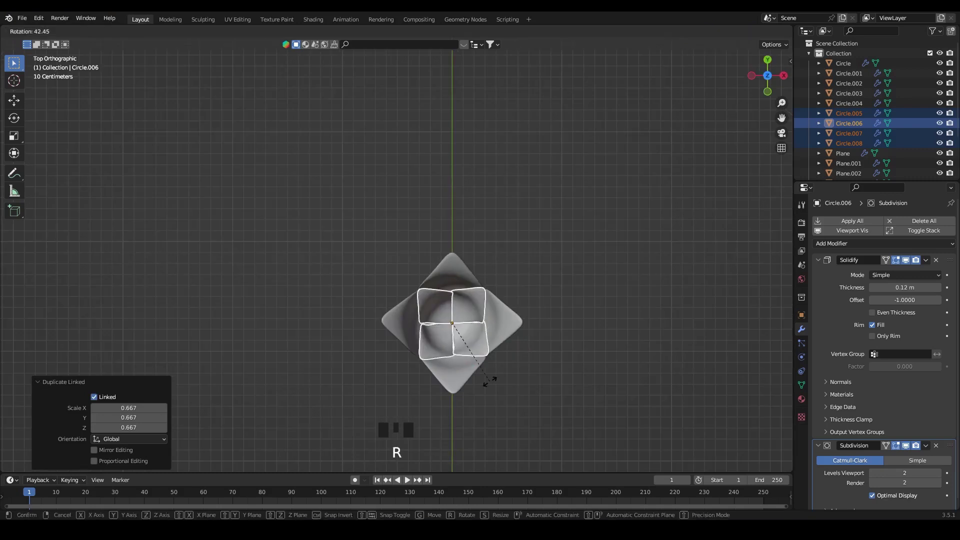
key(s)
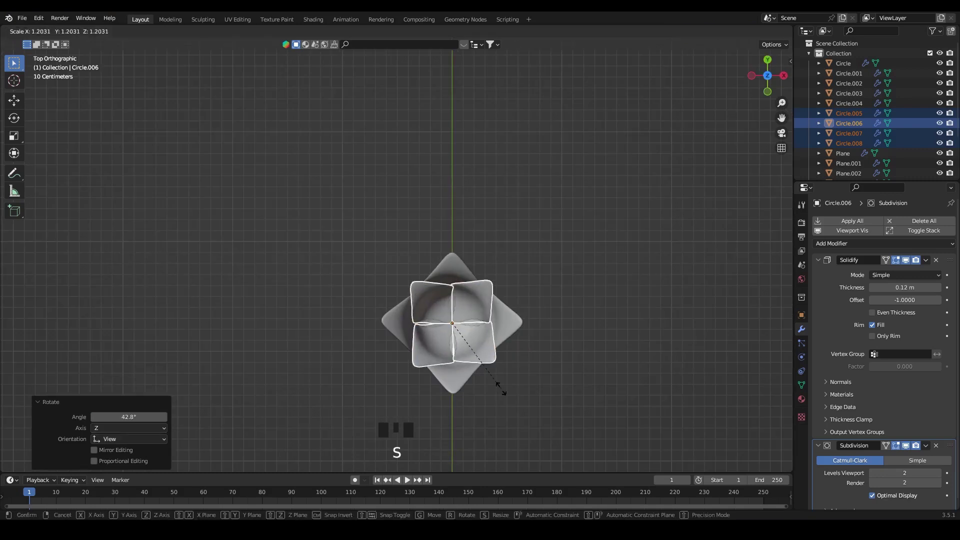
Raise the inner petal ring upward so it nests above the outer petals.
click(511, 395)
drag(534, 398, 477, 304)
click(476, 304)
drag(429, 293, 424, 313)
drag(418, 329, 448, 336)
drag(491, 335, 493, 333)
key(g)
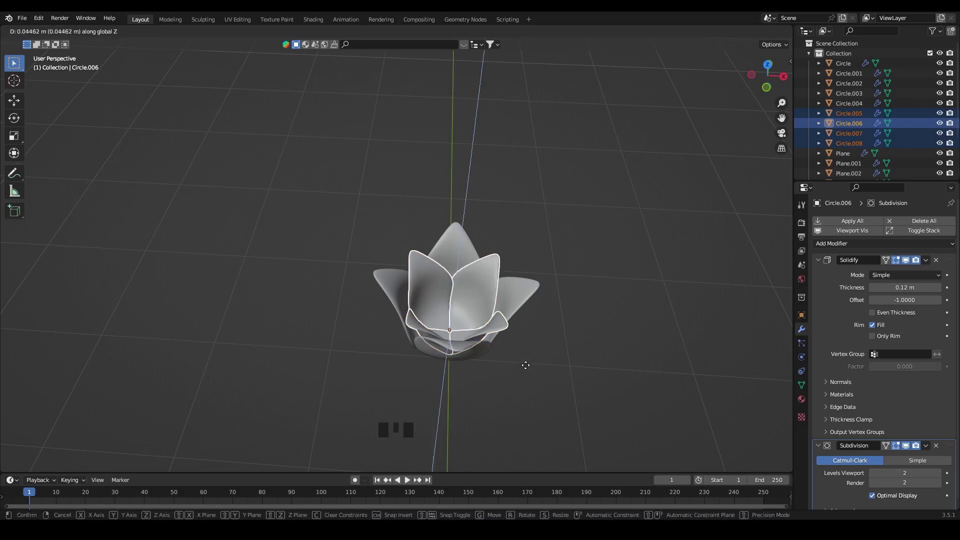
drag(528, 368, 528, 375)
drag(538, 389, 510, 380)
Zoom back out to the vase and bring up the Add > Mesh list for the flower centre.
click(305, 212)
drag(514, 400, 515, 398)
scroll(down, 3)
drag(525, 390, 480, 251)
click(480, 251)
click(662, 304)
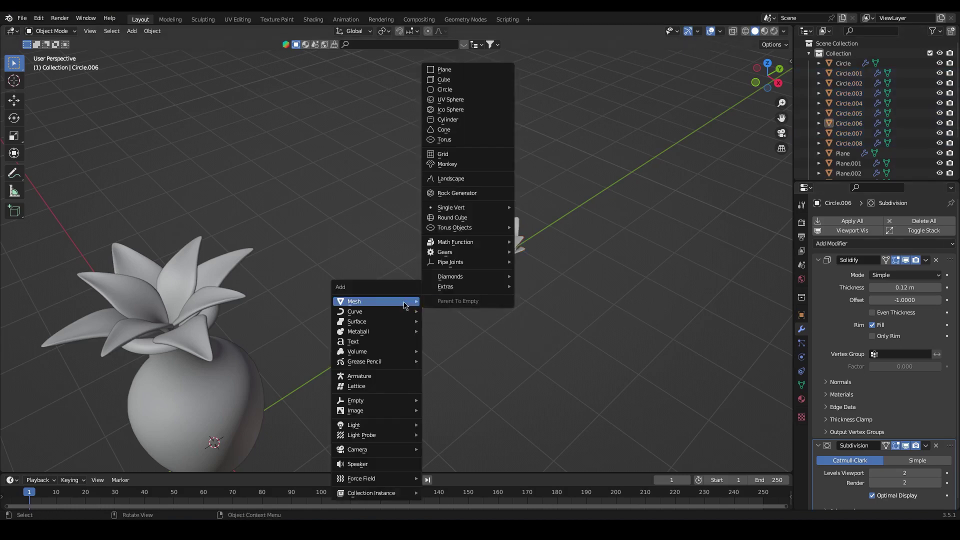
Add a UV sphere, scale it down and seat it in the middle of the petals as the flower centre.
key(g)
key(s)
scroll(up, 3)
drag(639, 357, 540, 362)
key(s)
drag(564, 395, 573, 392)
key(`)
drag(739, 33, 552, 250)
key(g)
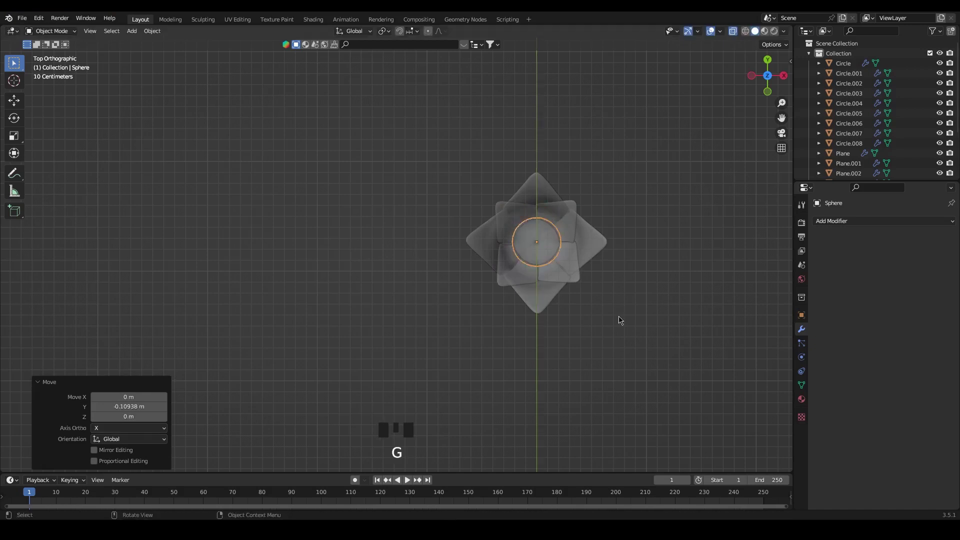
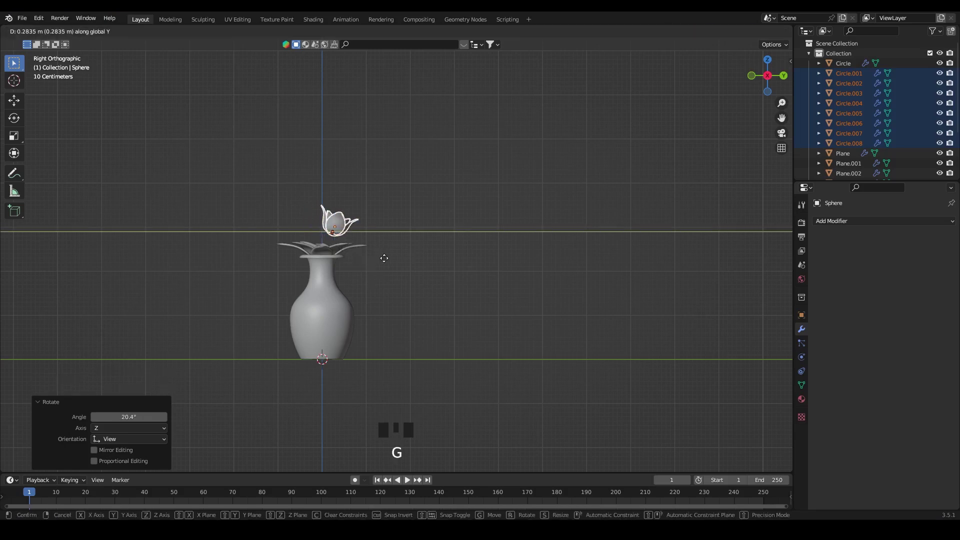
drag(401, 290, 427, 287)
Move the flower above the vase and make a smaller, rotated linked copy set to one side.
key(g)
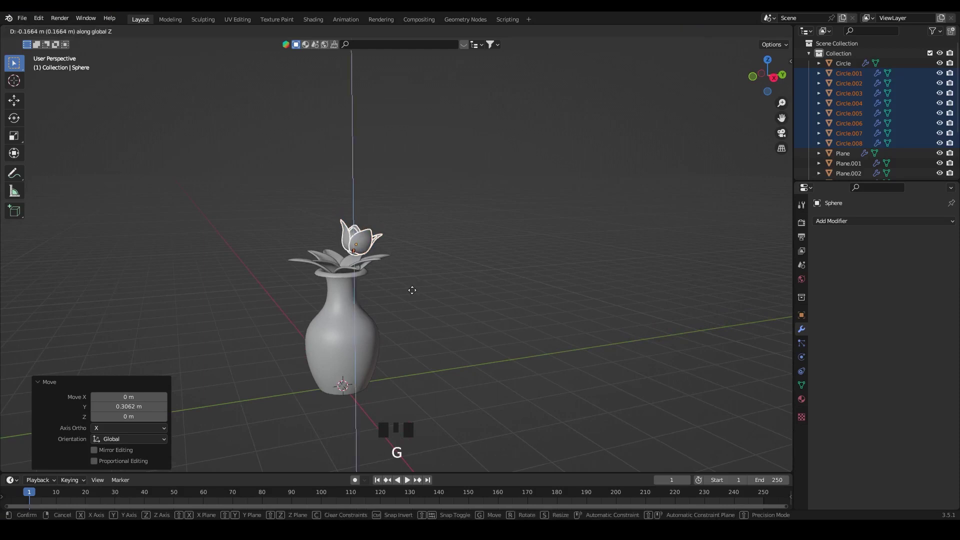
key(alt+d)
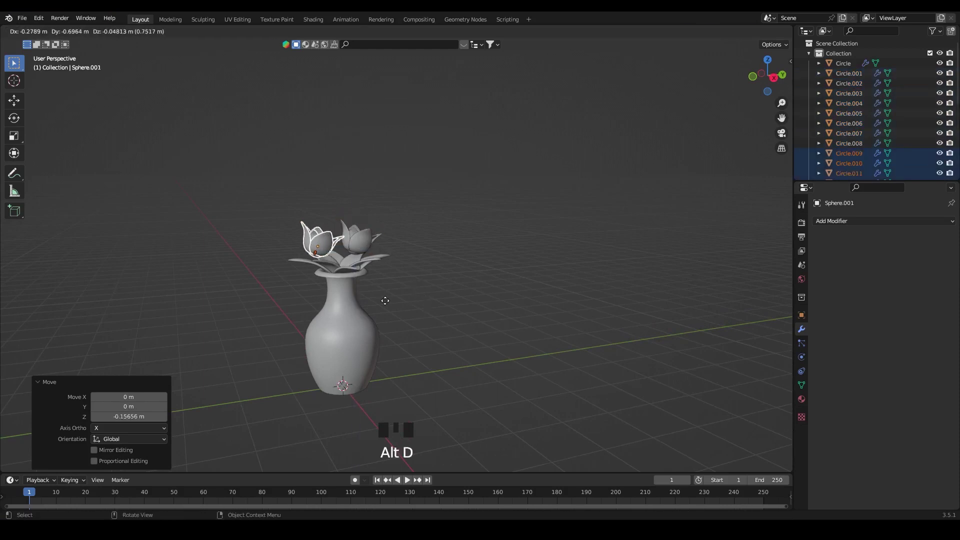
key(s)
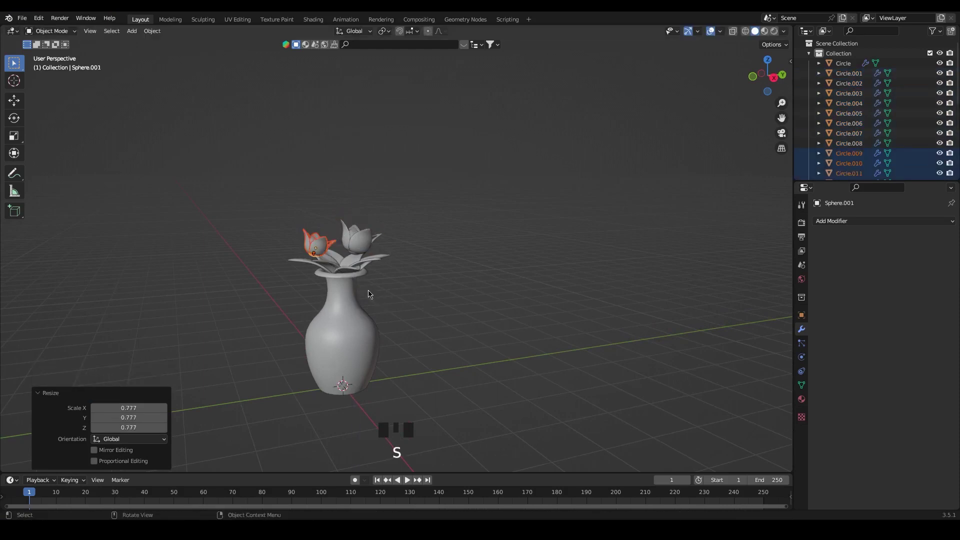
key(r)
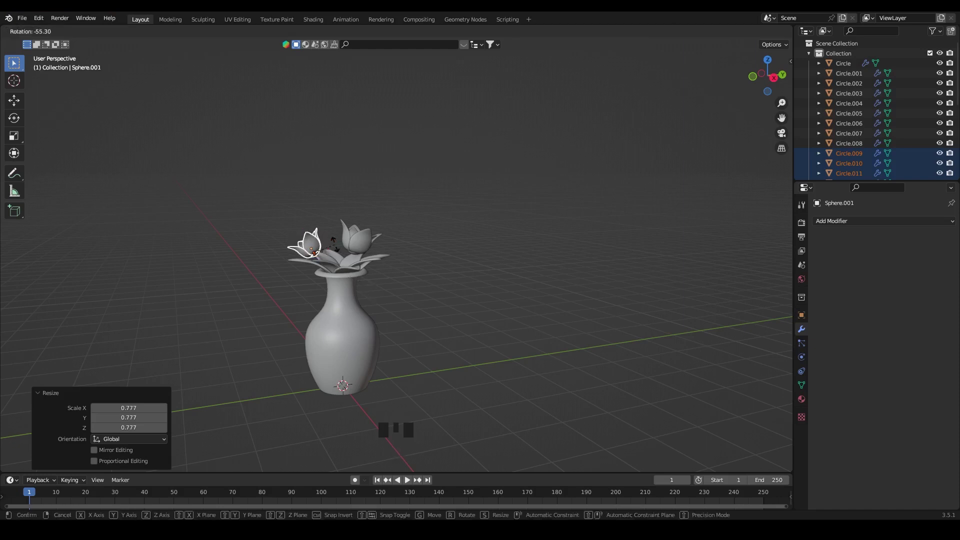
key(s)
drag(384, 321, 420, 339)
key(`)
scroll(up, 3)
drag(529, 385, 346, 329)
key(g)
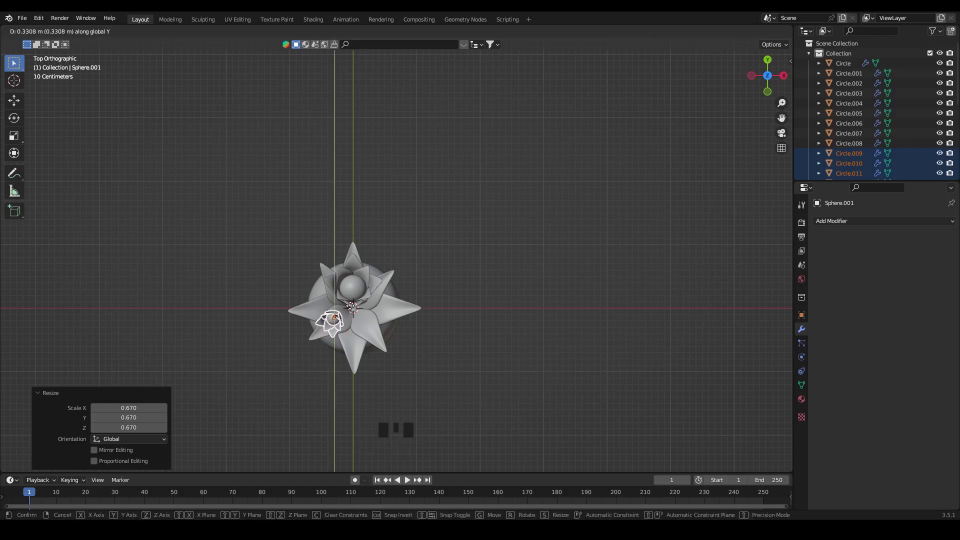
key(g)
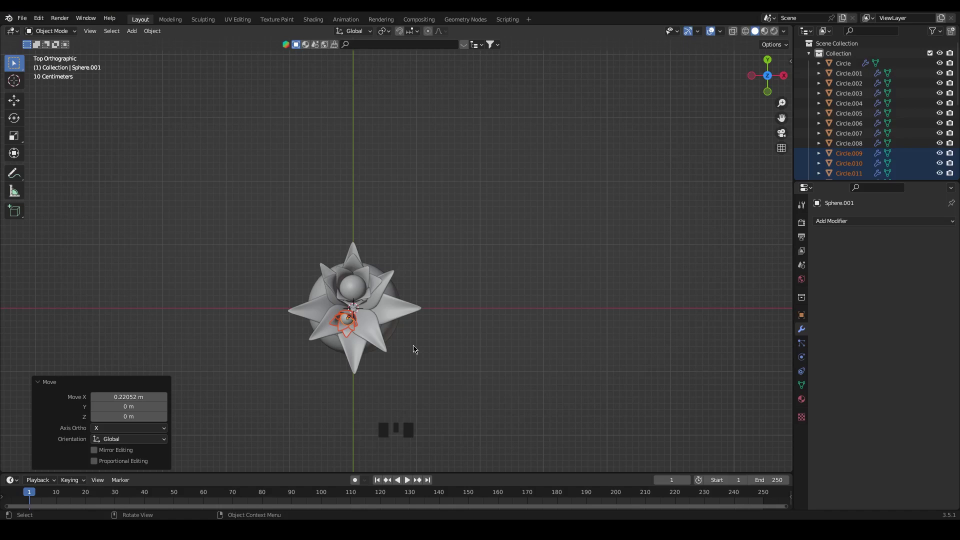
Make a third linked flower copy, rotate and place it among the others, and save the file.
key(alt+d)
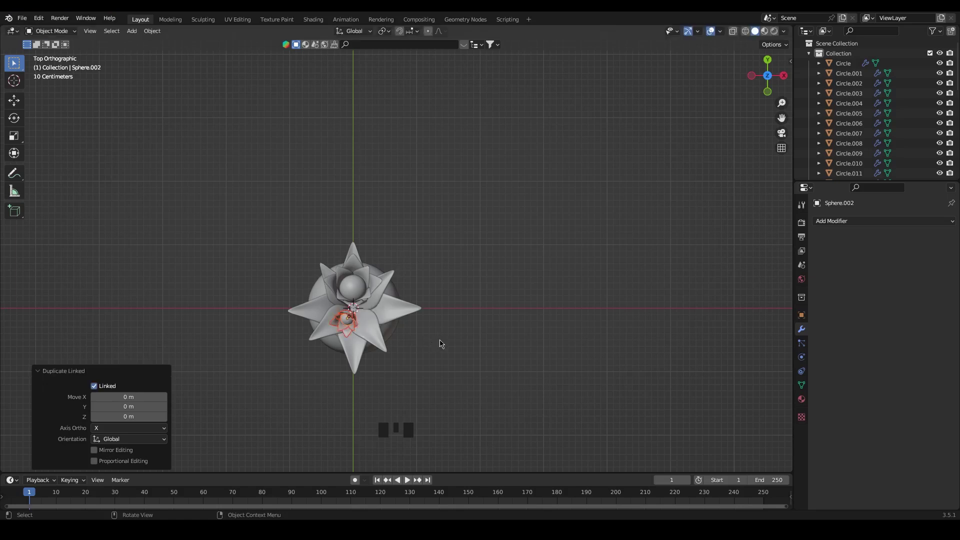
key(g)
key(r)
key(g)
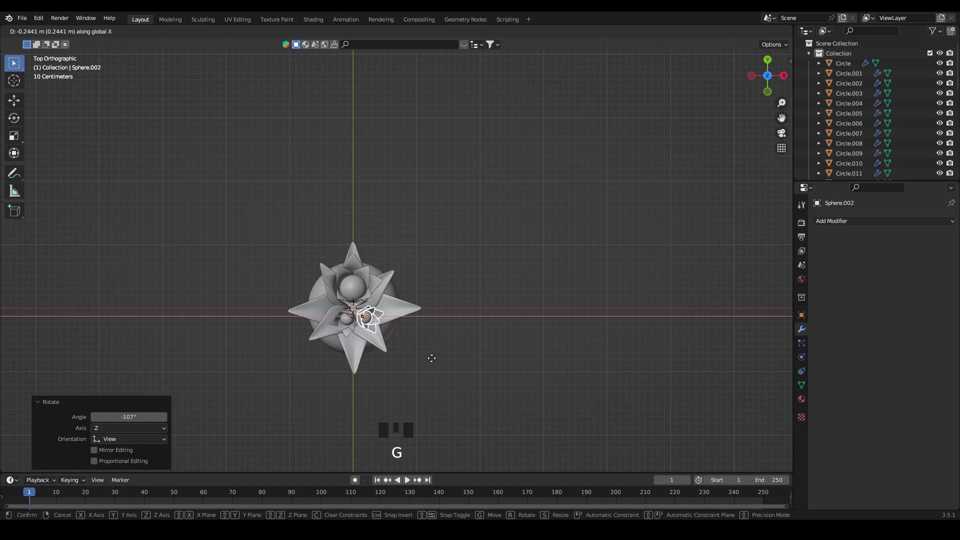
key(g)
drag(444, 366, 471, 374)
drag(480, 383, 428, 363)
key(ctrl+s)
scroll(up, 3)
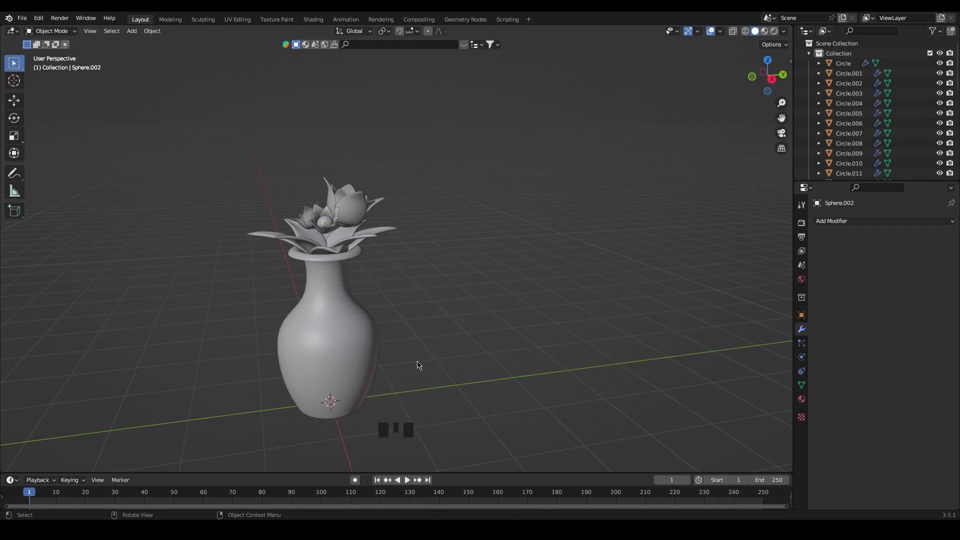
Add a single vertex inside the vase and start extruding it upward in right ortho Edit Mode.
drag(732, 34, 417, 373)
drag(417, 373, 441, 386)
key(`)
key(Tab)
key(e)
key(Tab)
Extrude the stem vertex by vertex up through the vase neck and bend it toward the flower head.
key(e)
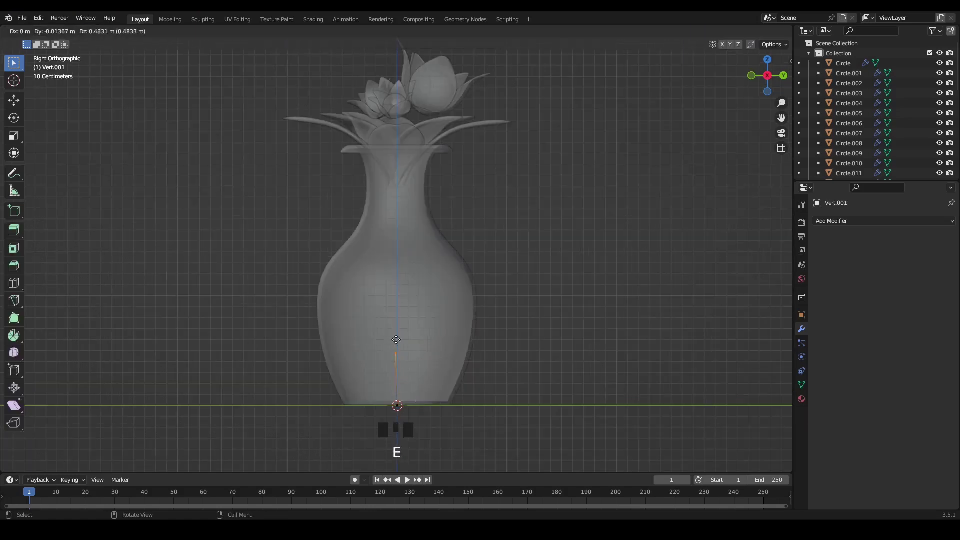
key(e)
key(e)
key(e)
key(e)
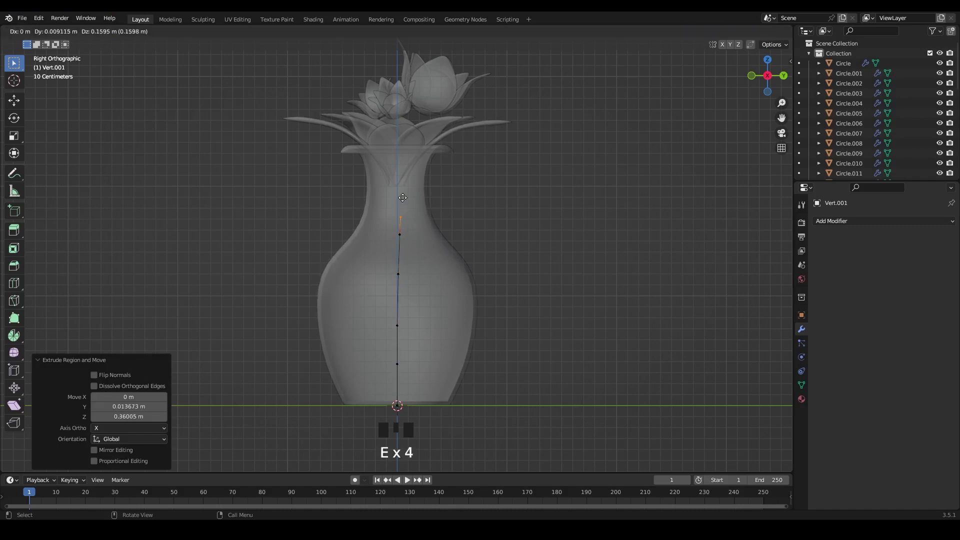
key(e)
key(e)
key(e)
key(e)
key(e)
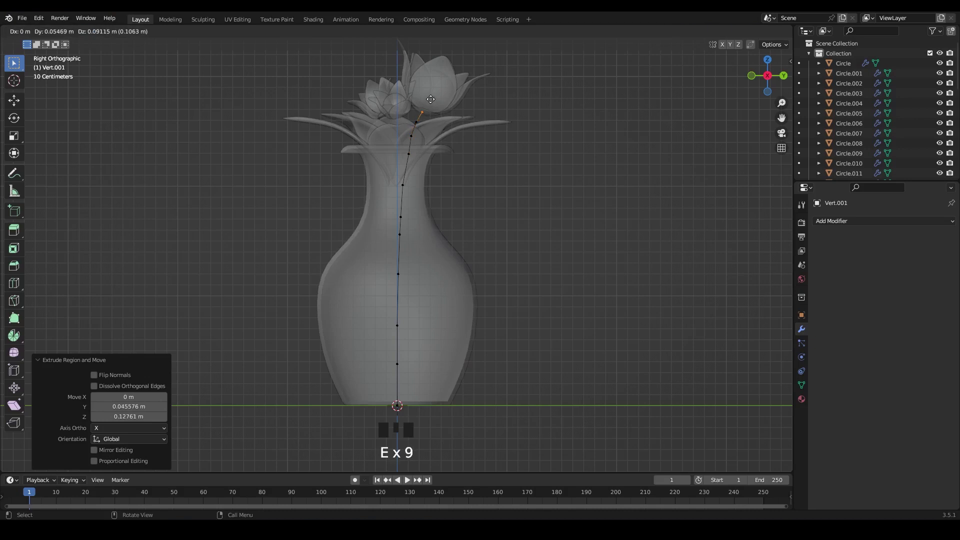
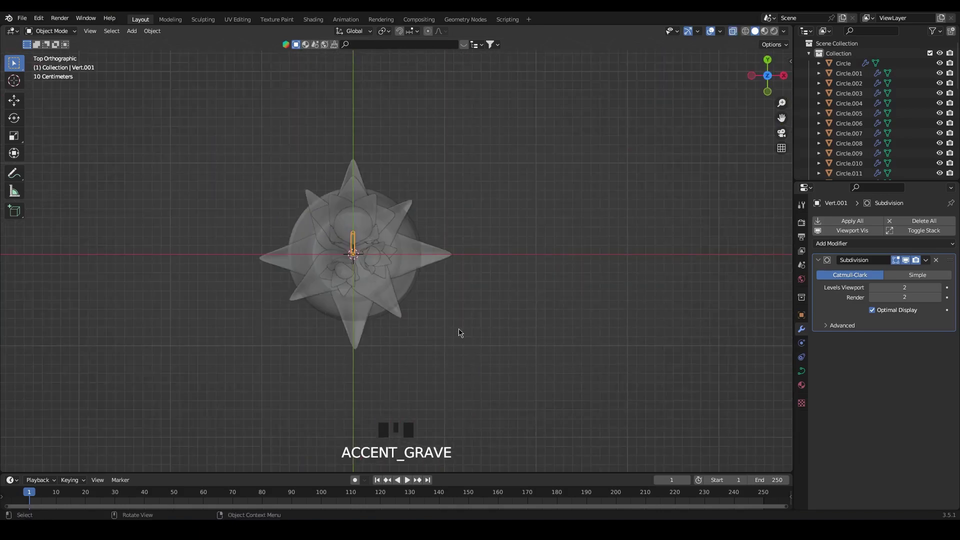
Linked-duplicate the stem at a new angle around the vase and pick a small flower head.
scroll(up, 3)
key(alt+d)
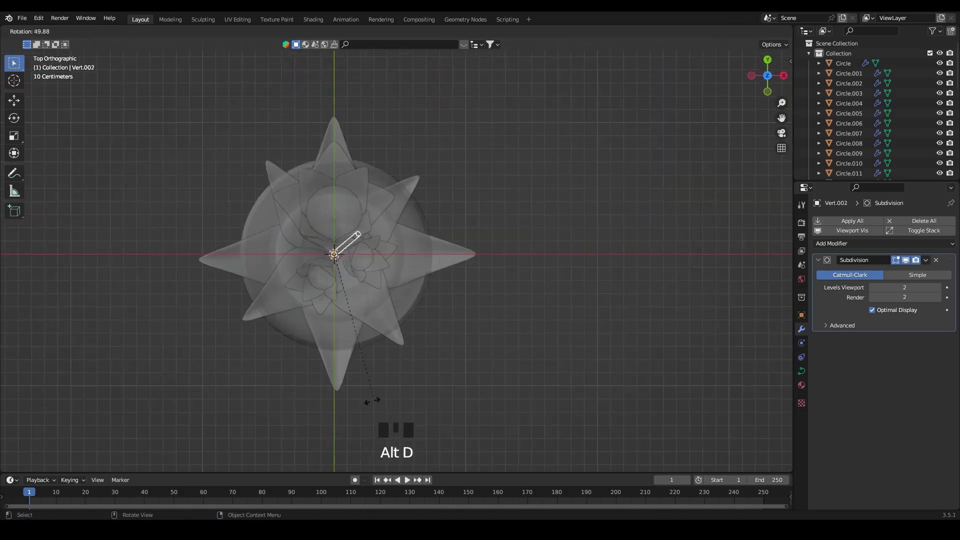
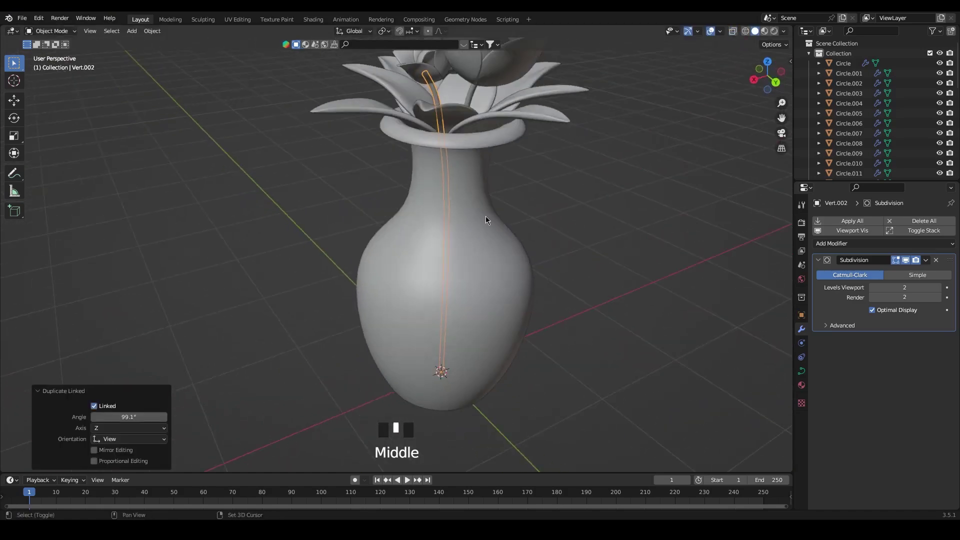
click(409, 140)
drag(548, 253, 420, 155)
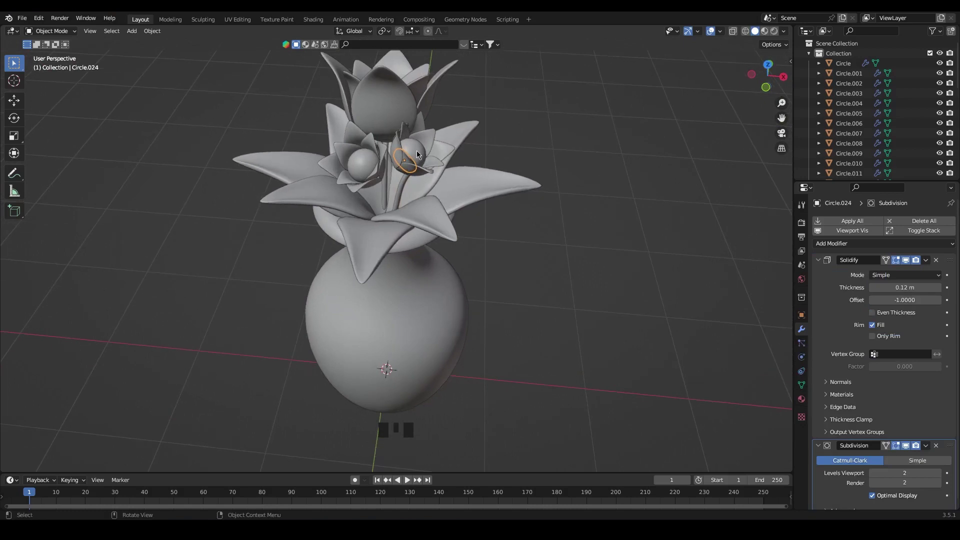
Select all parts of the small flower head and shift it sideways among the leaves.
click(399, 148)
click(404, 136)
click(412, 147)
click(423, 140)
click(440, 149)
click(435, 159)
click(427, 172)
key(g)
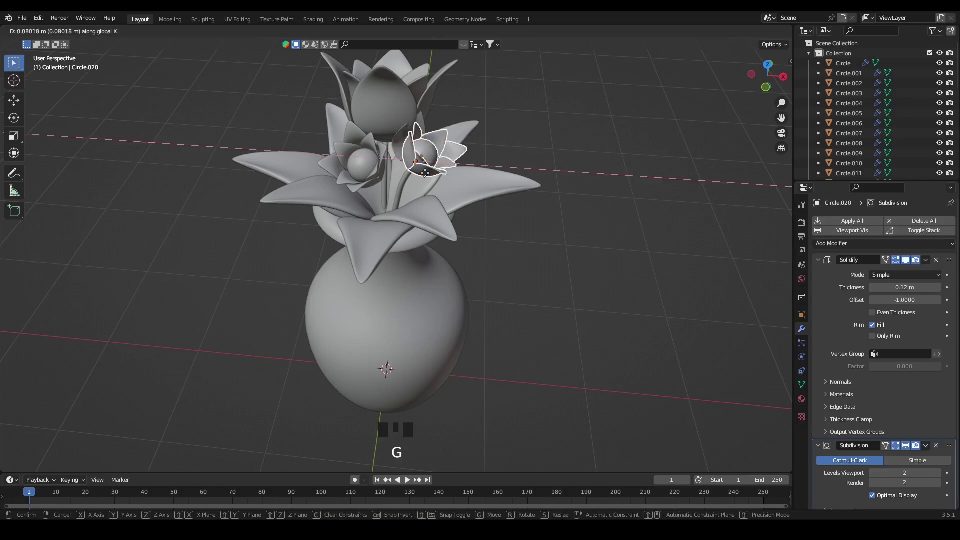
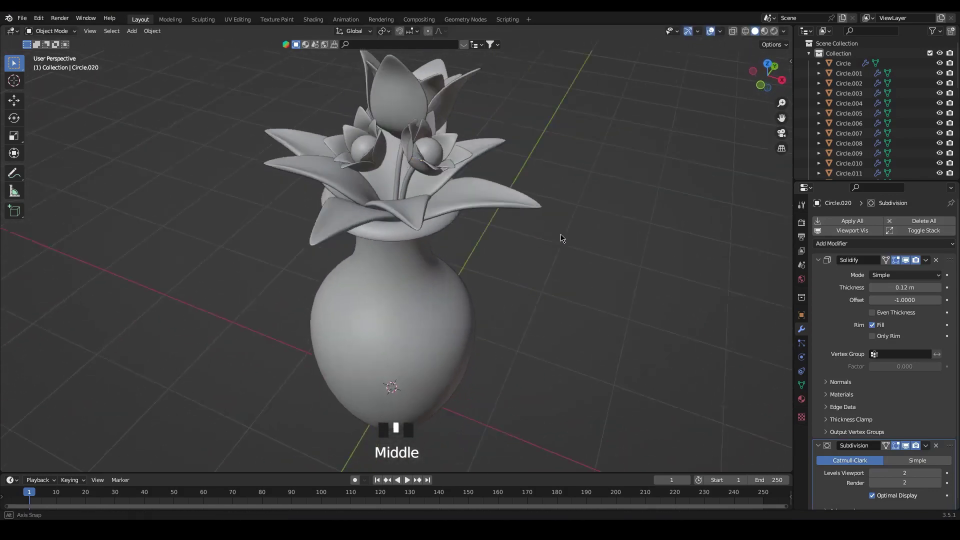
Linked-duplicate another stem in top view and swing it to a new angle about the vase centre.
click(412, 176)
key(`)
drag(736, 32, 532, 324)
key(alt+d)
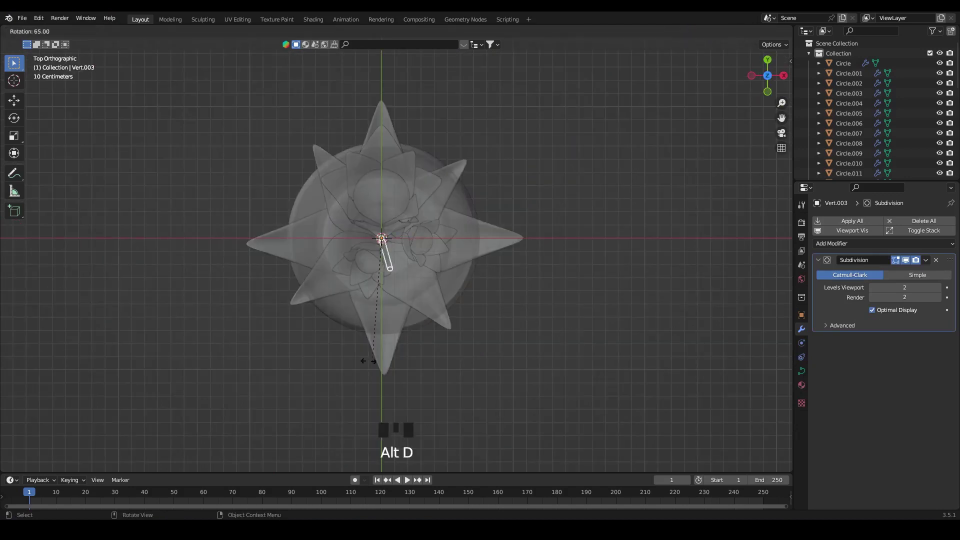
drag(550, 331, 549, 331)
drag(581, 366, 732, 32)
click(732, 32)
Gather the next small flower's petals and centre into the selection.
middle_click(517, 340)
click(427, 161)
click(412, 150)
click(428, 164)
click(429, 147)
click(426, 139)
middle_click(539, 224)
drag(365, 185, 364, 177)
drag(361, 165, 362, 164)
click(383, 176)
click(393, 185)
click(388, 198)
Add the small tulip's petals to the selection, move it along Y into place and check from above.
middle_click(516, 276)
click(341, 180)
drag(522, 293, 373, 151)
click(374, 152)
drag(497, 271, 439, 225)
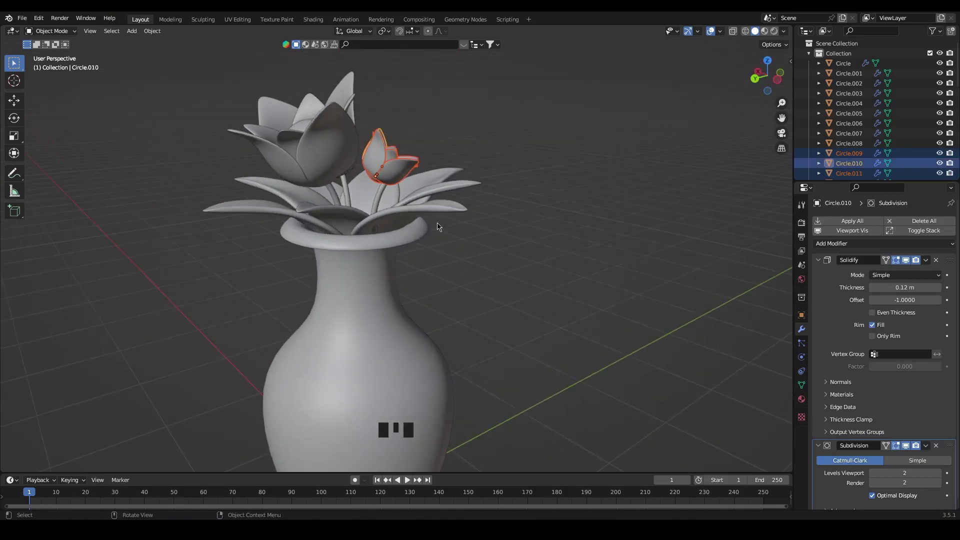
key(g)
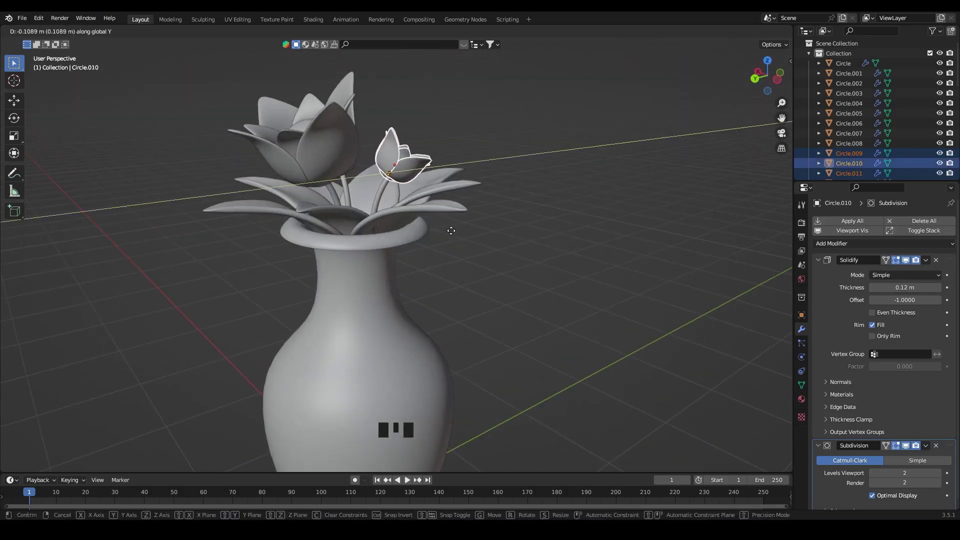
drag(556, 245, 736, 32)
click(736, 32)
drag(709, 178, 583, 142)
middle_click(608, 190)
key(`)
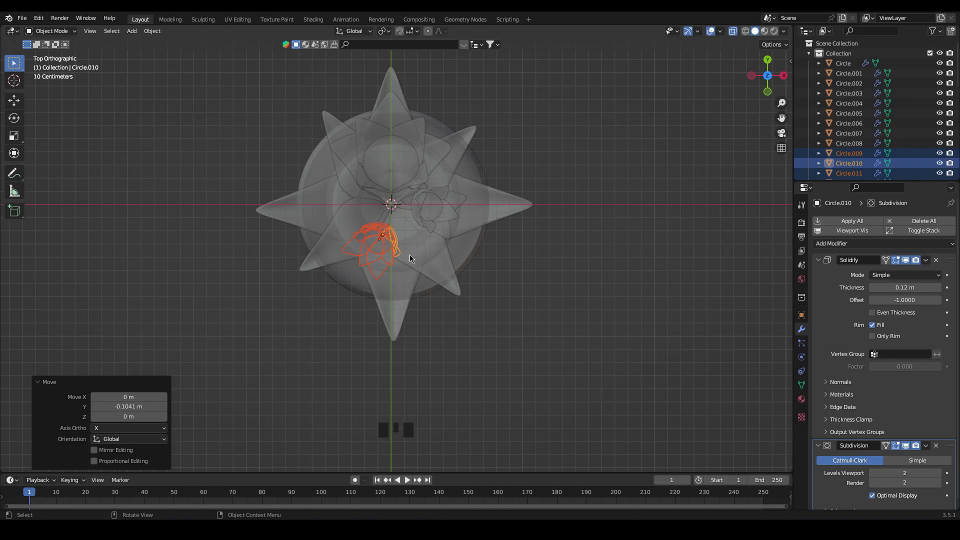
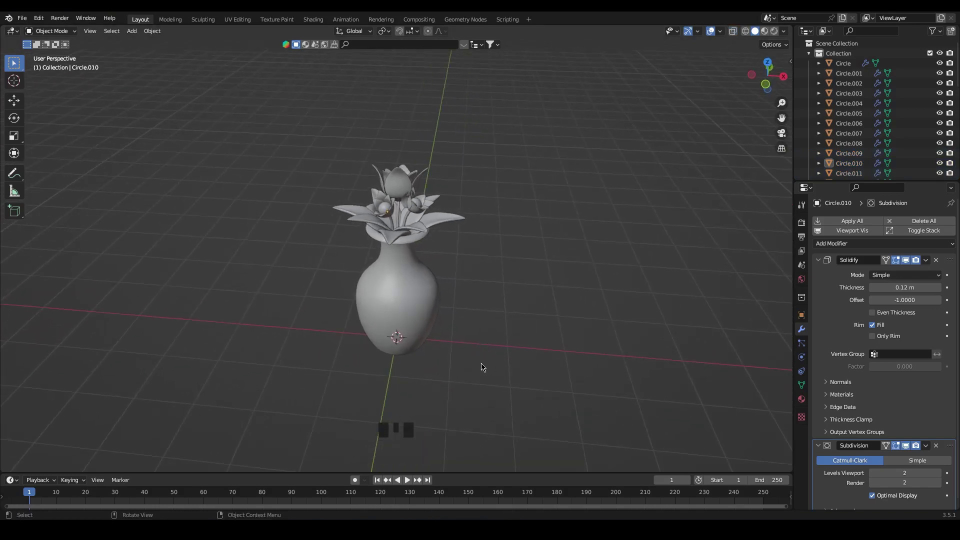
Add a plane under the vase and scale it up into a wide ground floor.
drag(465, 371, 484, 361)
key(shift+a)
key(s)
key(s)
key(s)
scroll(down, 3)
key(g)
click(483, 411)
scroll(up, 3)
drag(527, 422, 512, 411)
scroll(up, 3)
Add a camera, raise it and pull it back along Y to frame the vase.
key(shift+a)
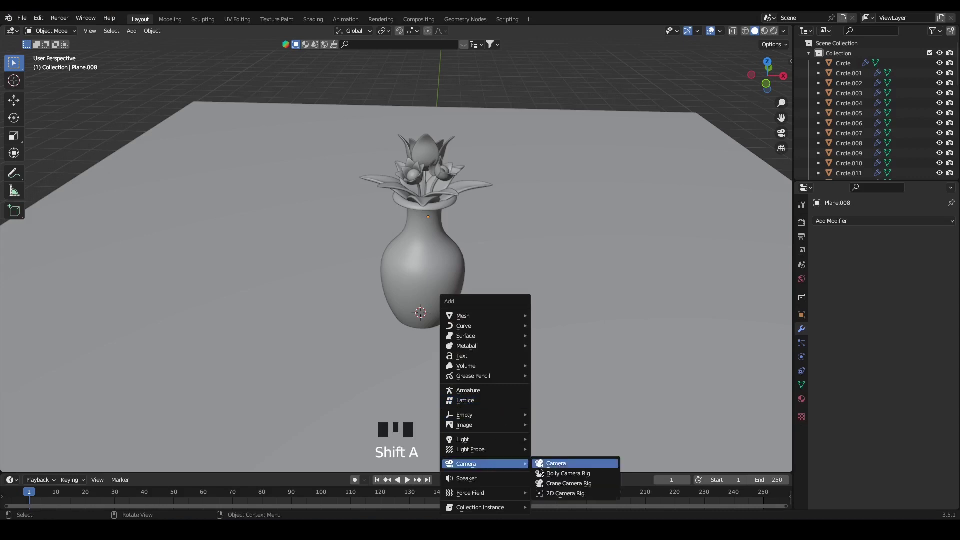
key(g)
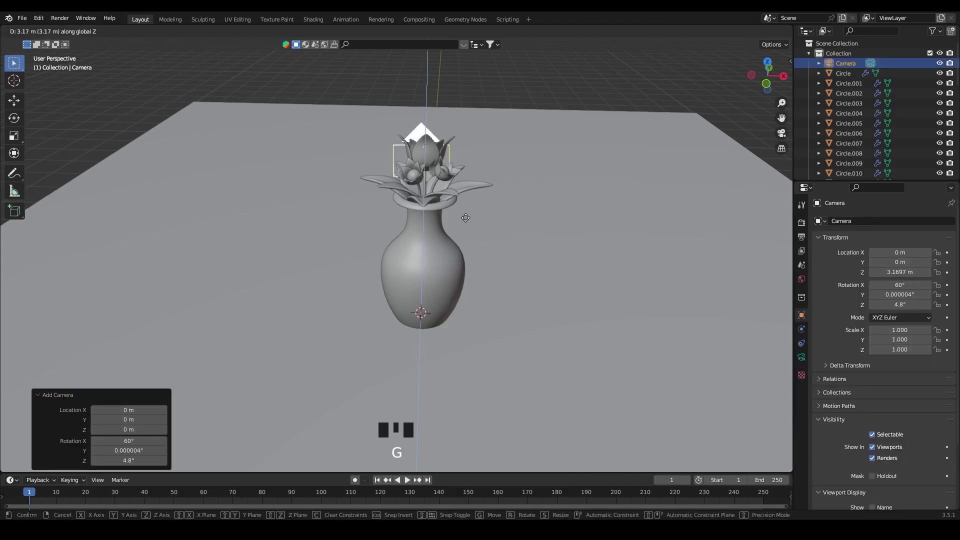
key(g)
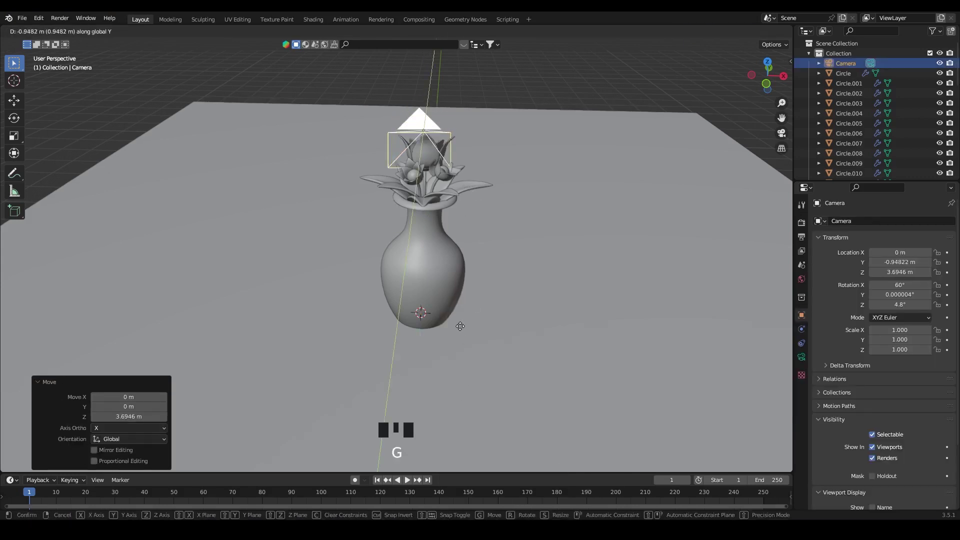
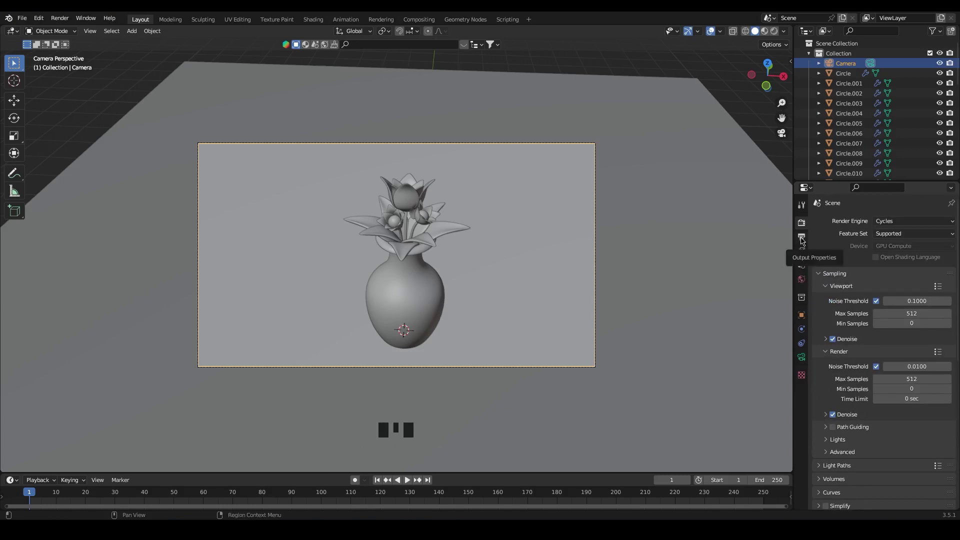
Switch the viewport to Rendered shading for the Cycles preview.
click(801, 239)
click(657, 261)
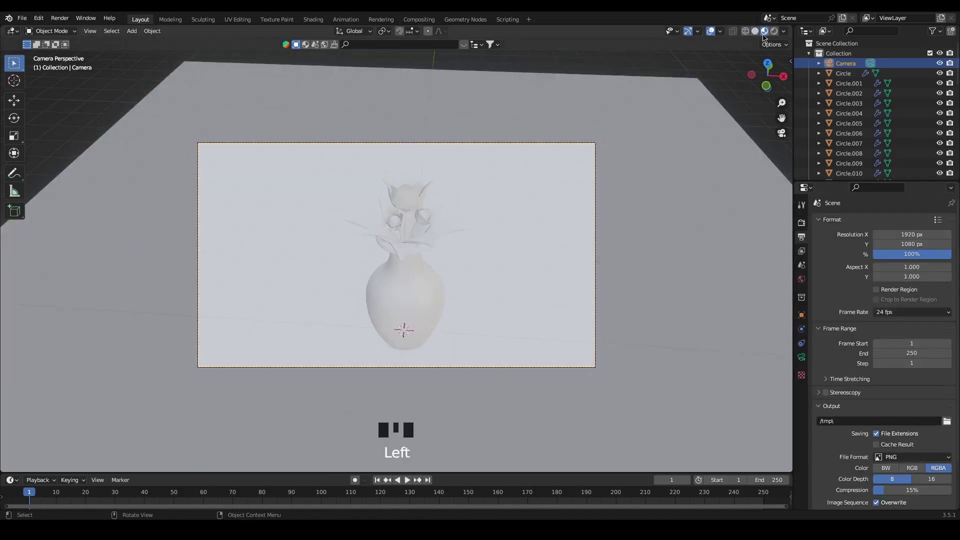
click(663, 175)
Add an area light, raise it above the vase and enlarge it.
key(shift+a)
scroll(down, 3)
key(g)
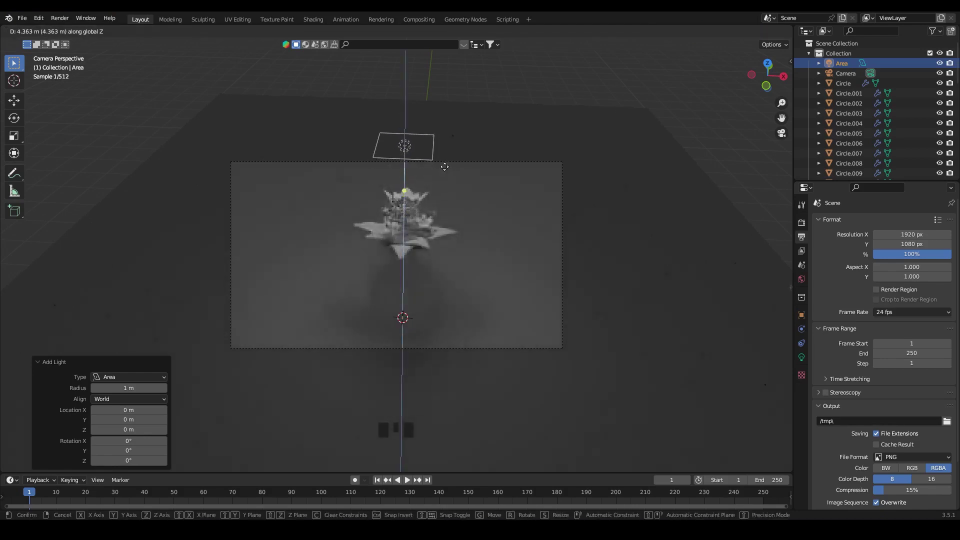
key(s)
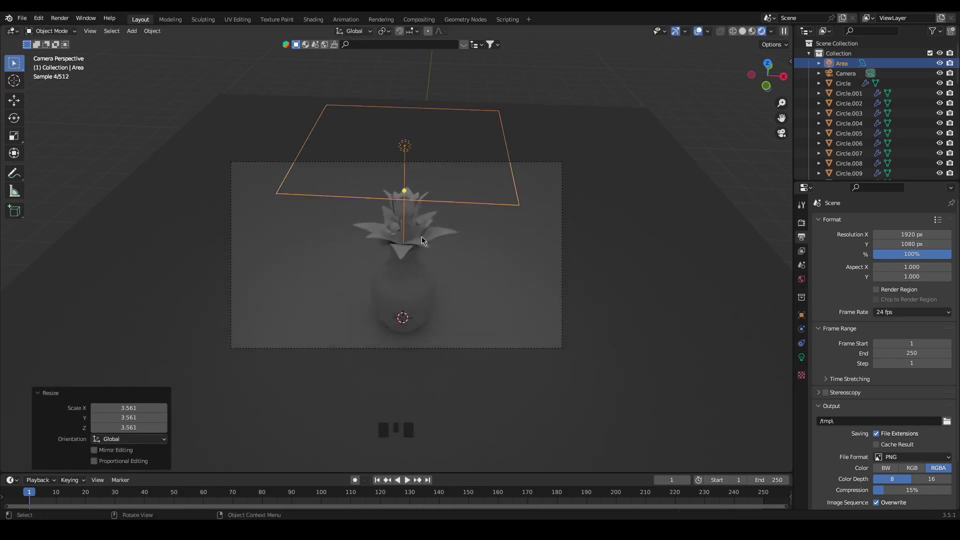
key(g)
key(s)
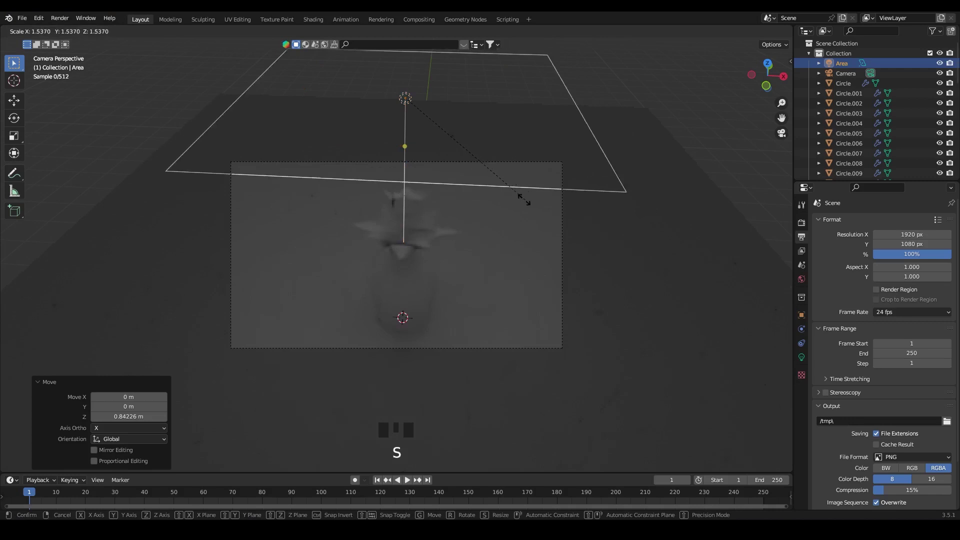
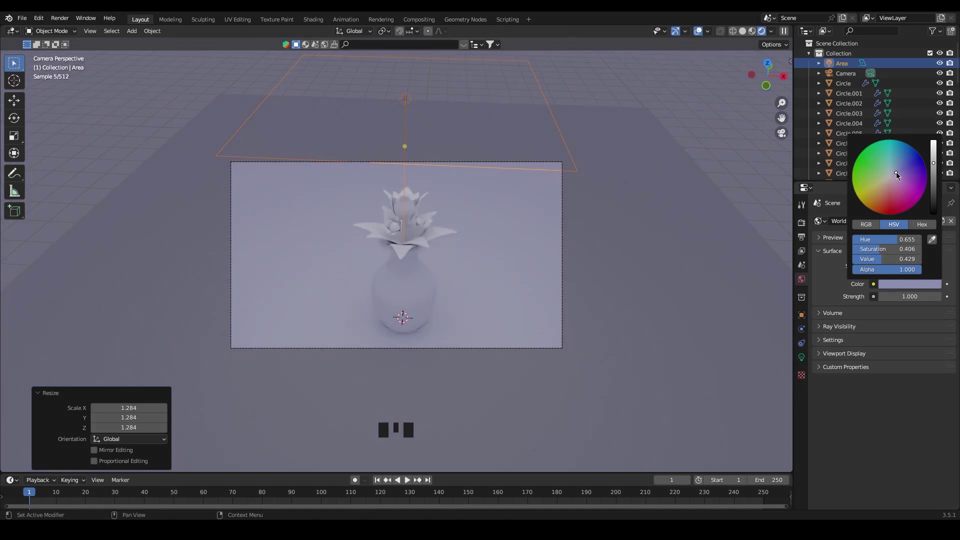
Undo the last light resize and give the ground plane a new material with a light blue base colour.
key(ctrl+z)
key(ctrl+z)
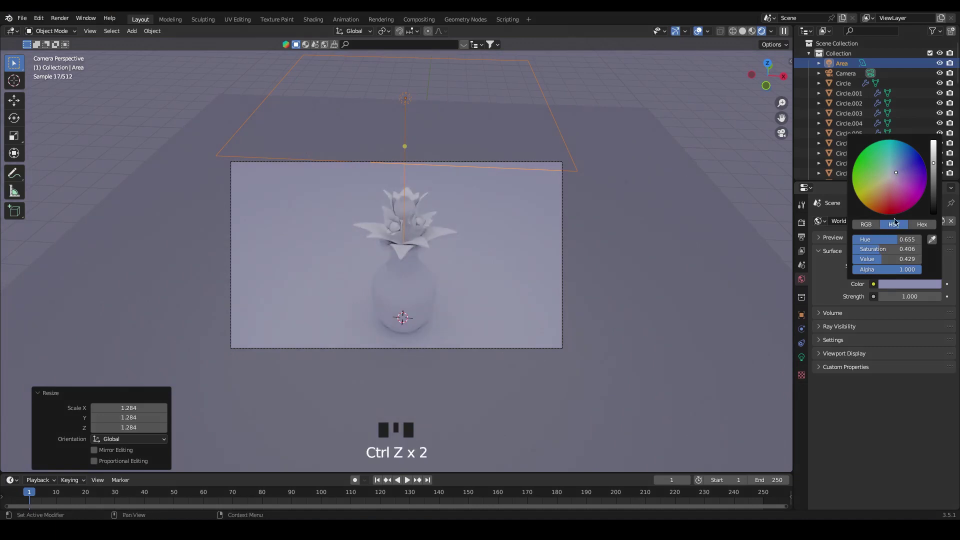
click(708, 320)
click(807, 401)
drag(879, 263, 914, 351)
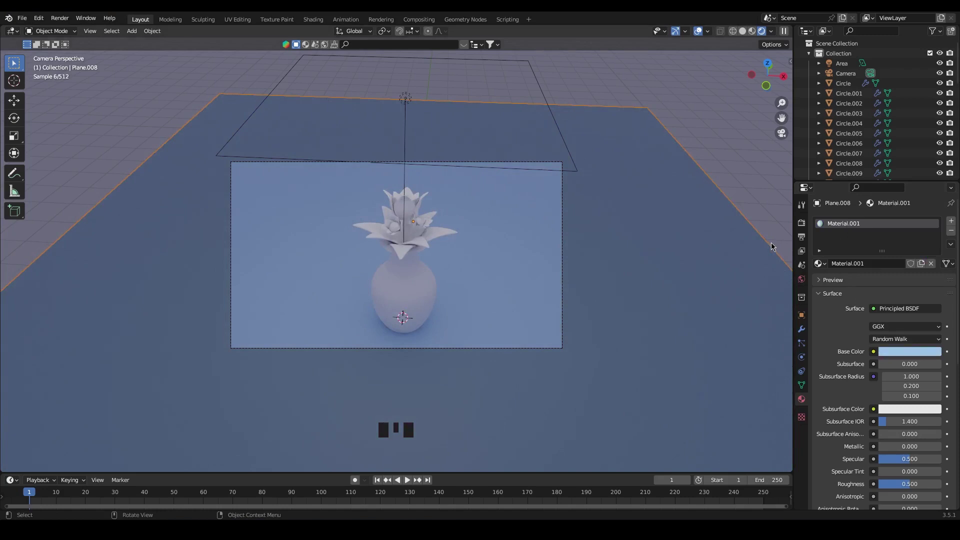
click(580, 169)
Shrink the area light and give the vase a terracotta orange material.
key(s)
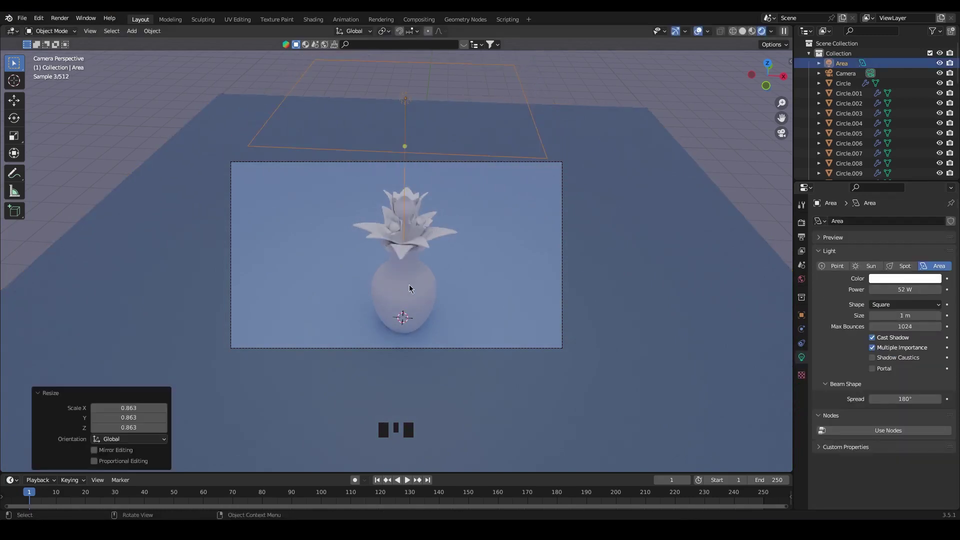
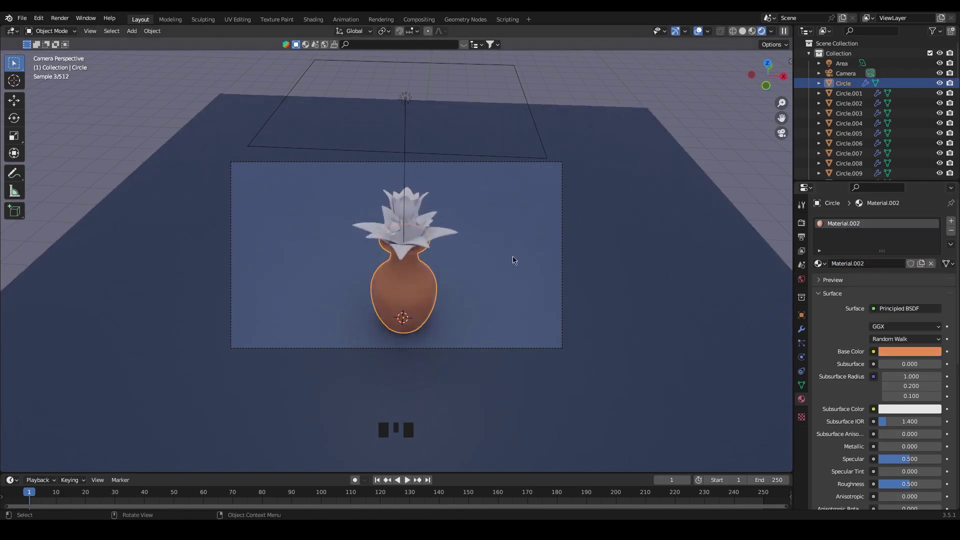
scroll(down, 3)
click(911, 386)
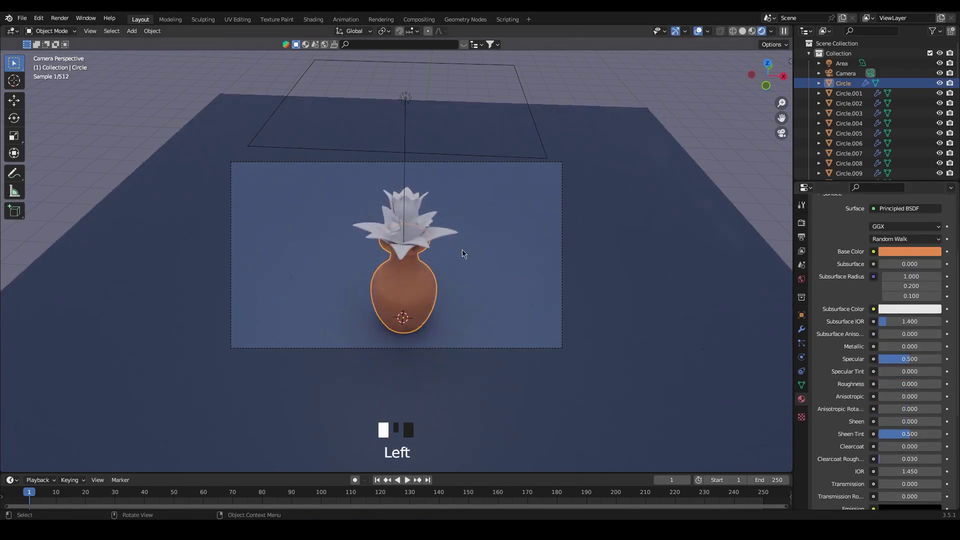
Give the leaves a green Base Color material.
scroll(up, 3)
click(471, 222)
drag(876, 263, 910, 352)
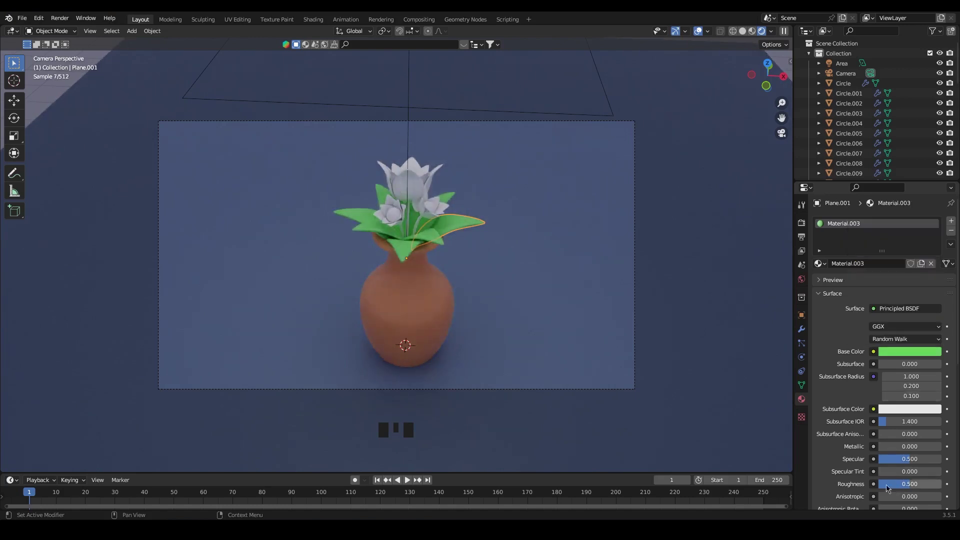
Give the stem a new material, the flower head purple petals and the centre spheres a yellow Base Color.
click(912, 489)
click(418, 227)
click(889, 264)
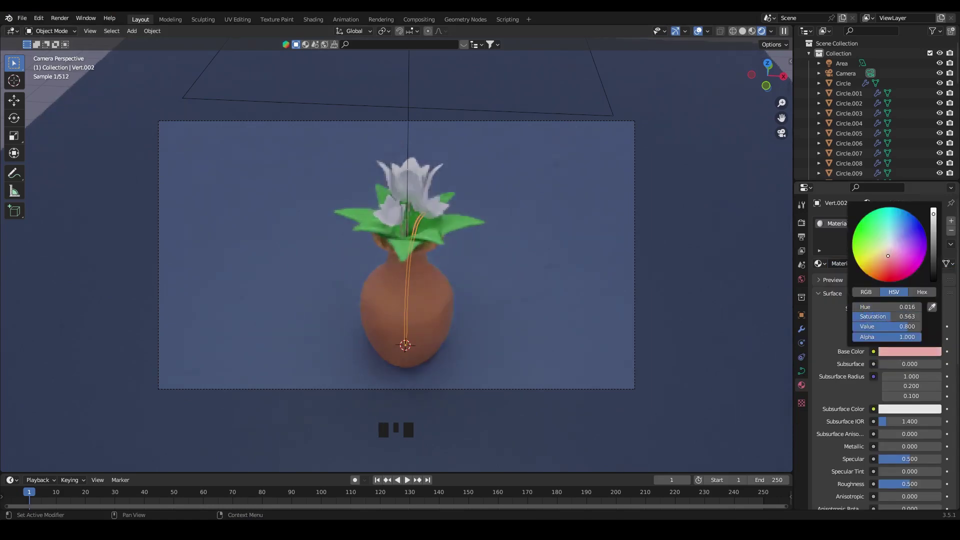
click(437, 174)
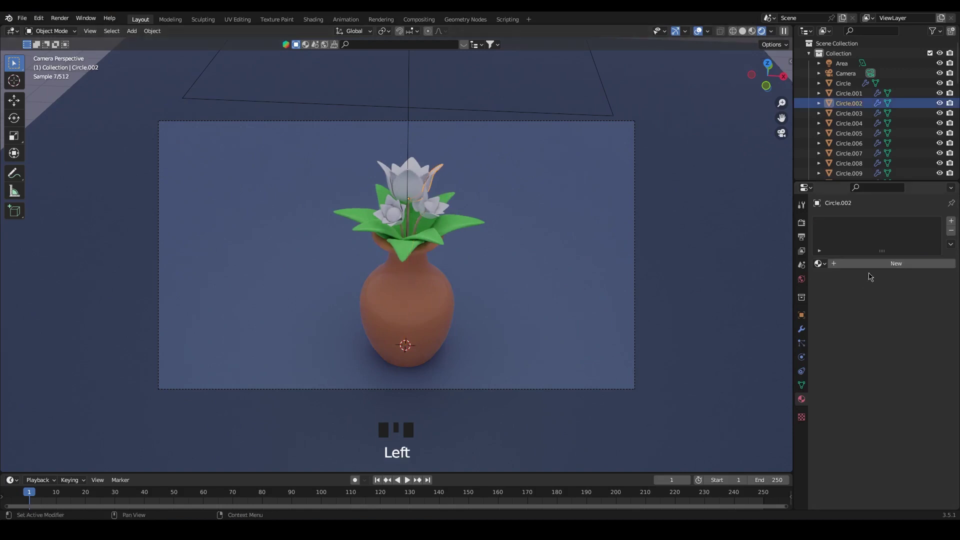
click(867, 264)
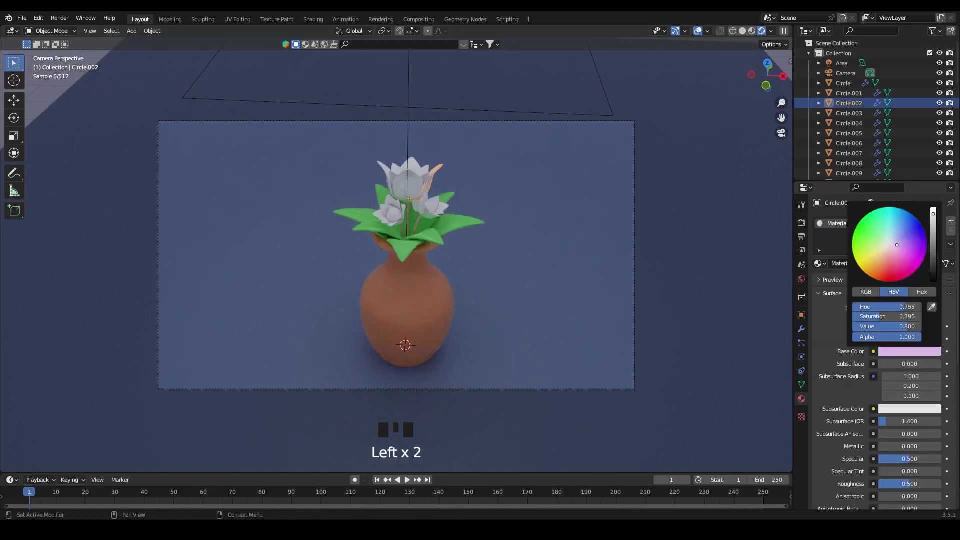
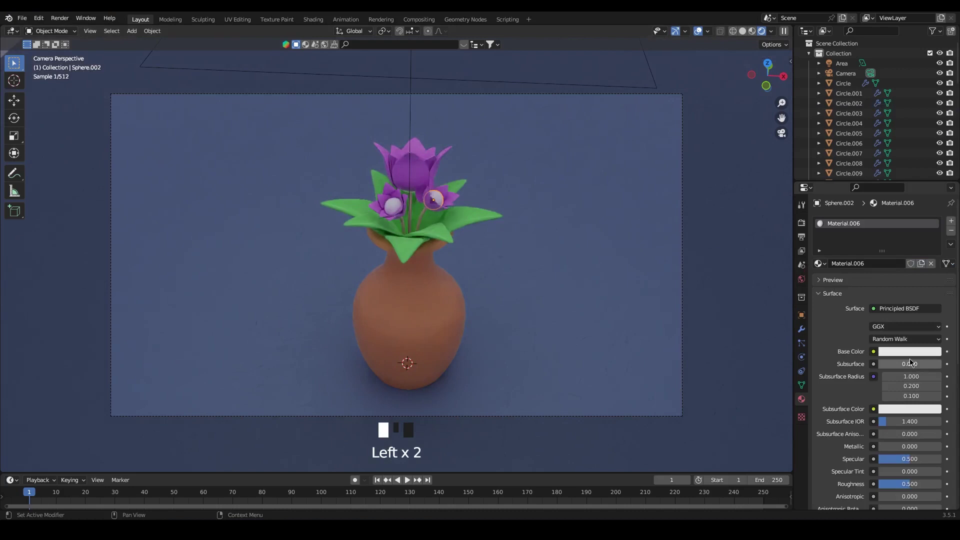
click(914, 349)
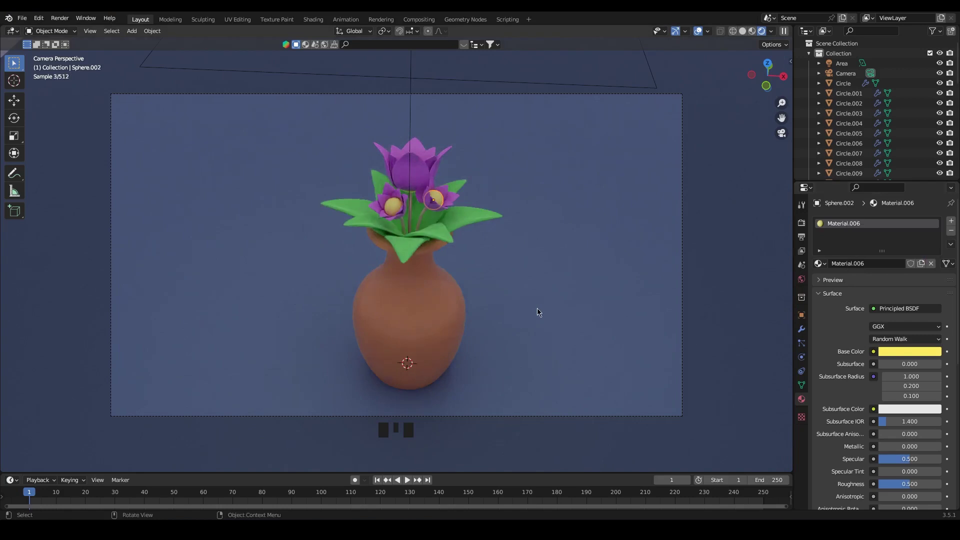
Orbit to view the whole scene and darken the world background to a dim grey.
drag(728, 311, 549, 331)
scroll(down, 3)
drag(507, 344, 804, 254)
click(803, 283)
drag(908, 289, 908, 289)
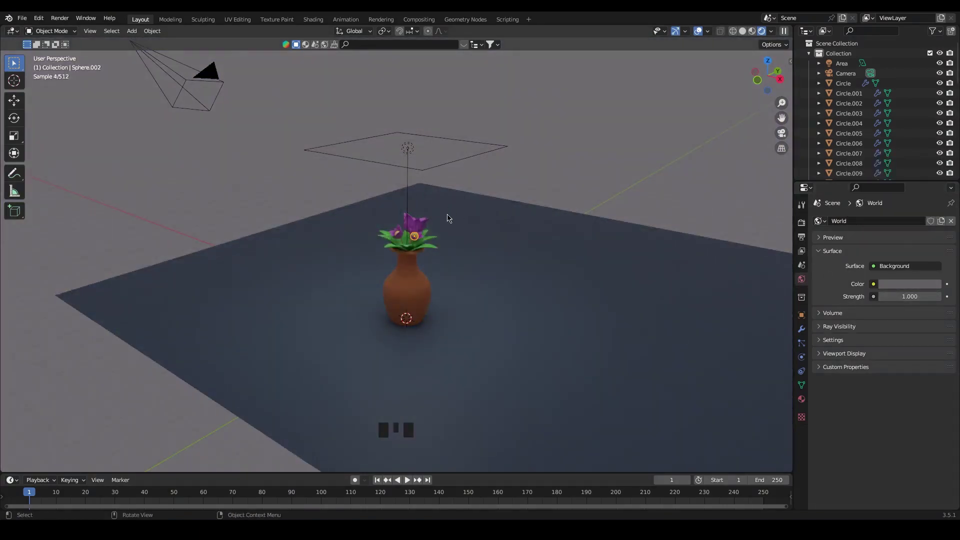
Add a point light, raise it above the vase and shift it slightly forward.
key(KP_0)
scroll(down, 3)
key(shift+a)
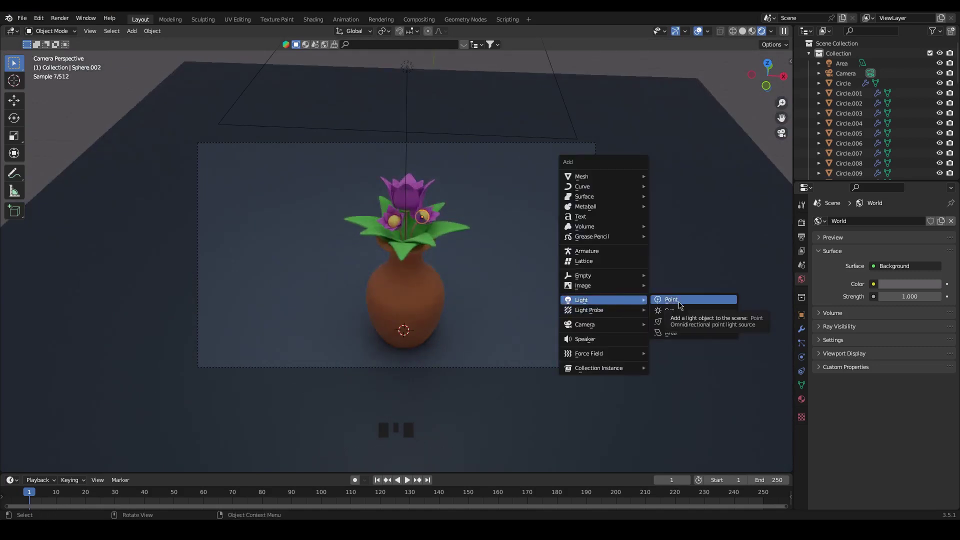
key(g)
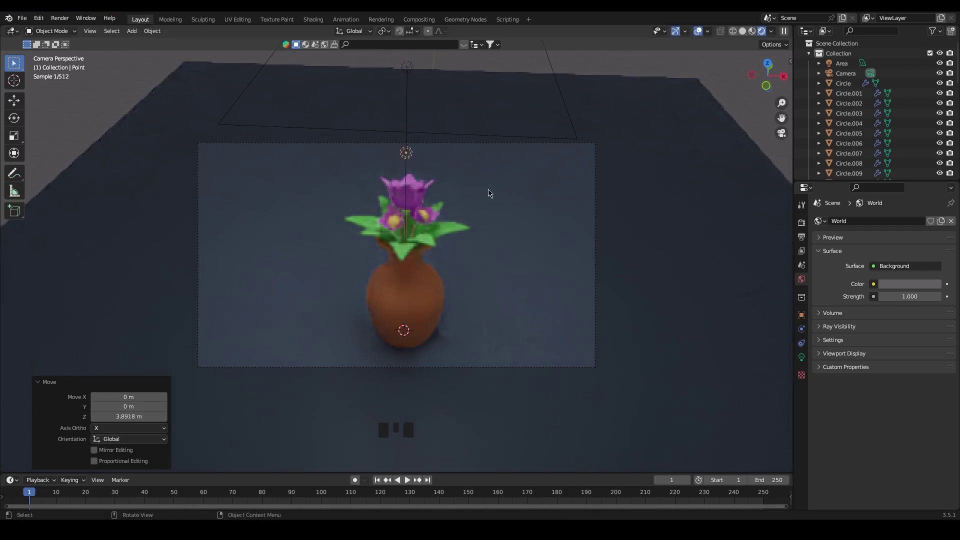
drag(656, 288, 536, 274)
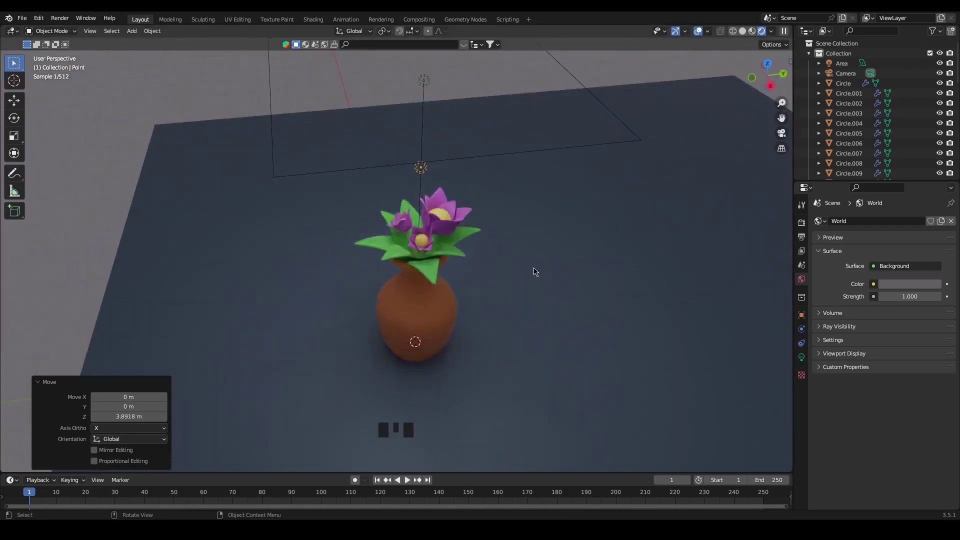
key(g)
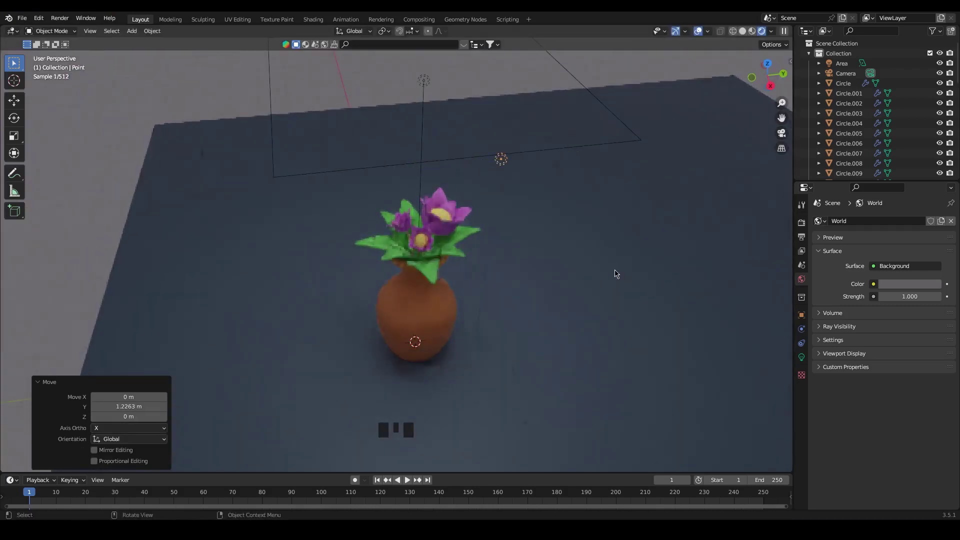
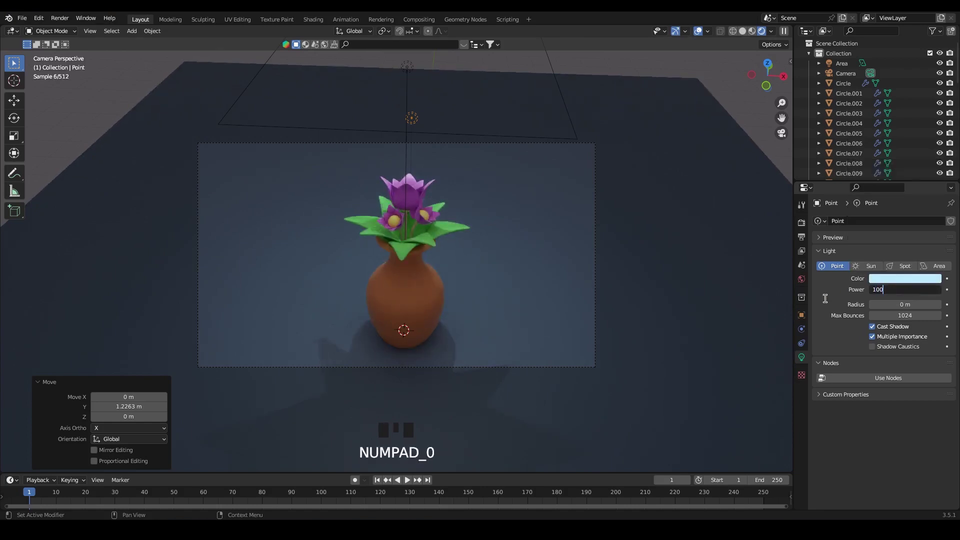
Set the point light power to 100 W and show the ground plane's material settings.
click(656, 163)
click(810, 399)
click(910, 355)
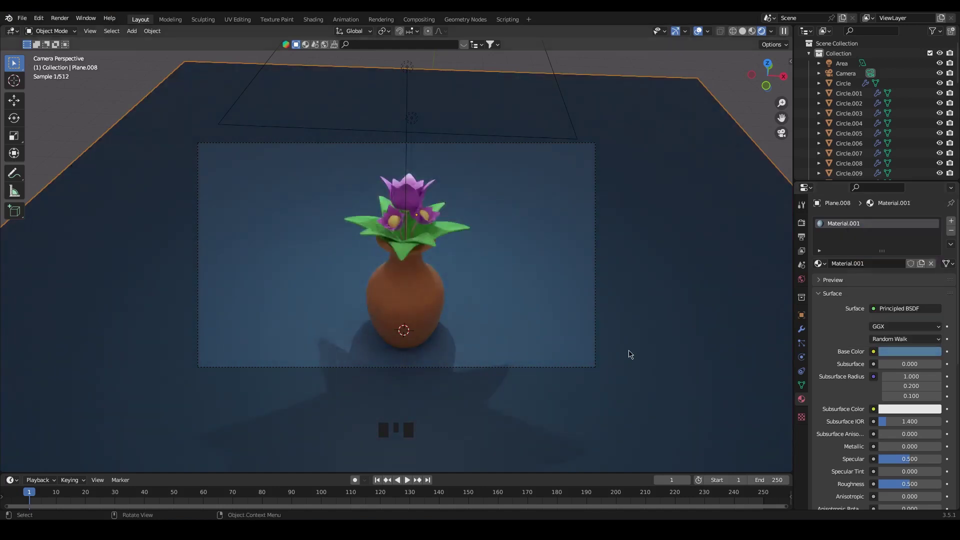
Add an area light, raise it above the vase, slide it to the right and enlarge it.
key(shift+a)
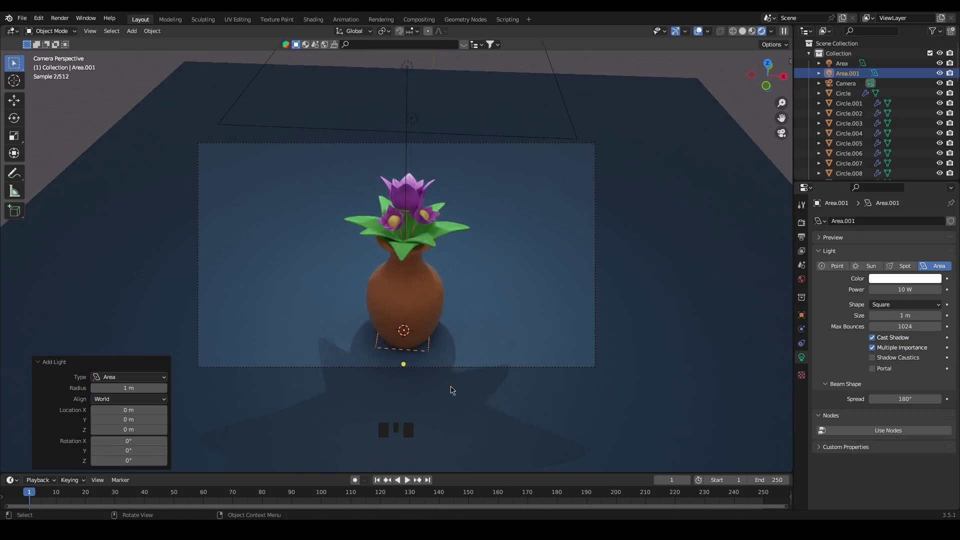
key(g)
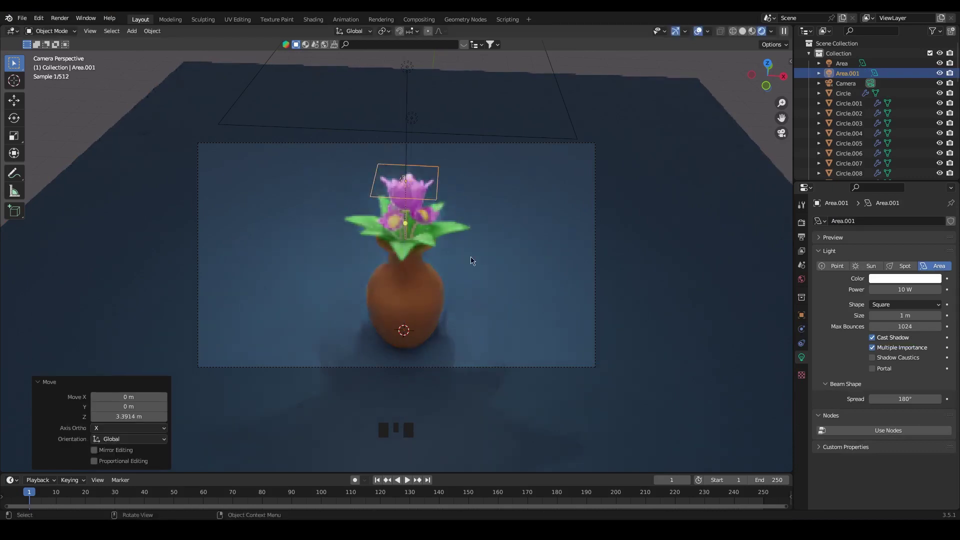
scroll(down, 3)
key(g)
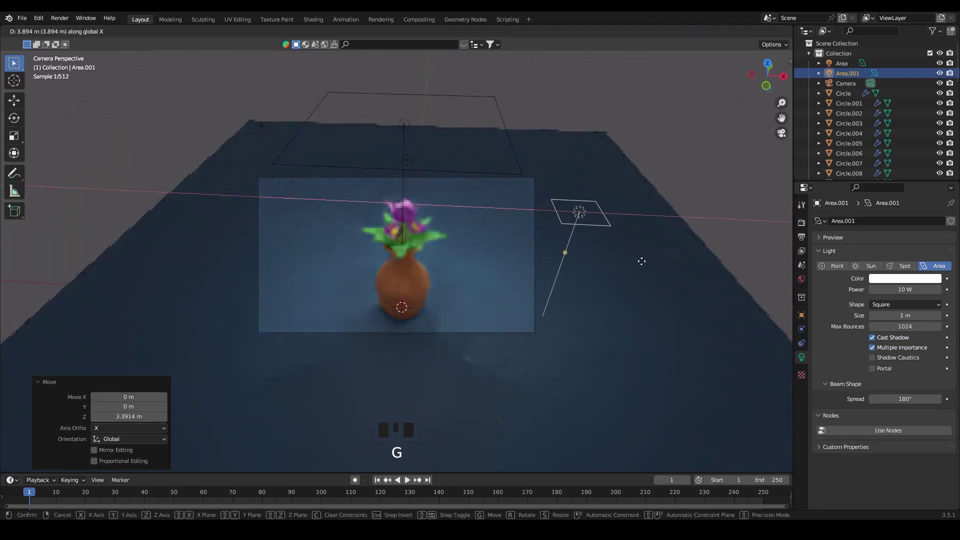
key(s)
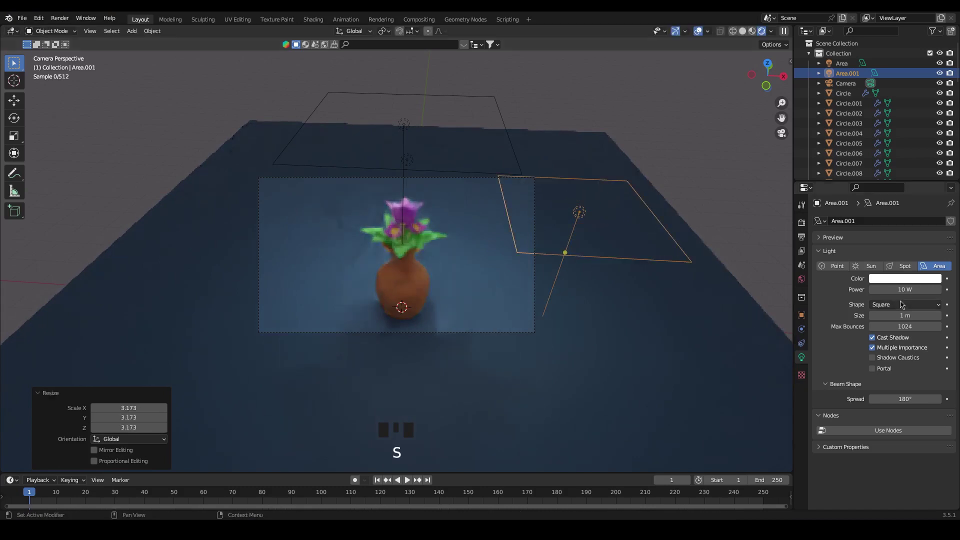
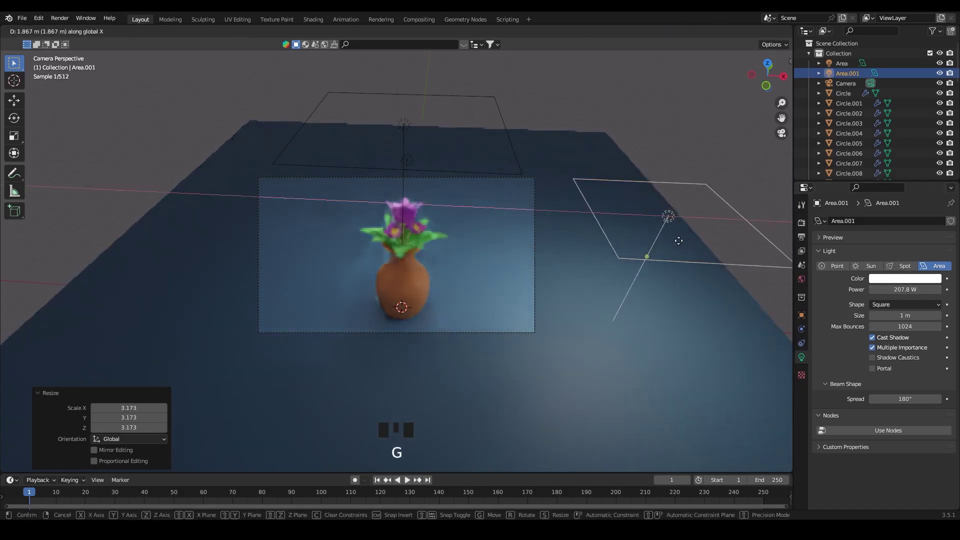
Raise and nudge the area light into place with power 207.8 W and a pink colour.
key(g)
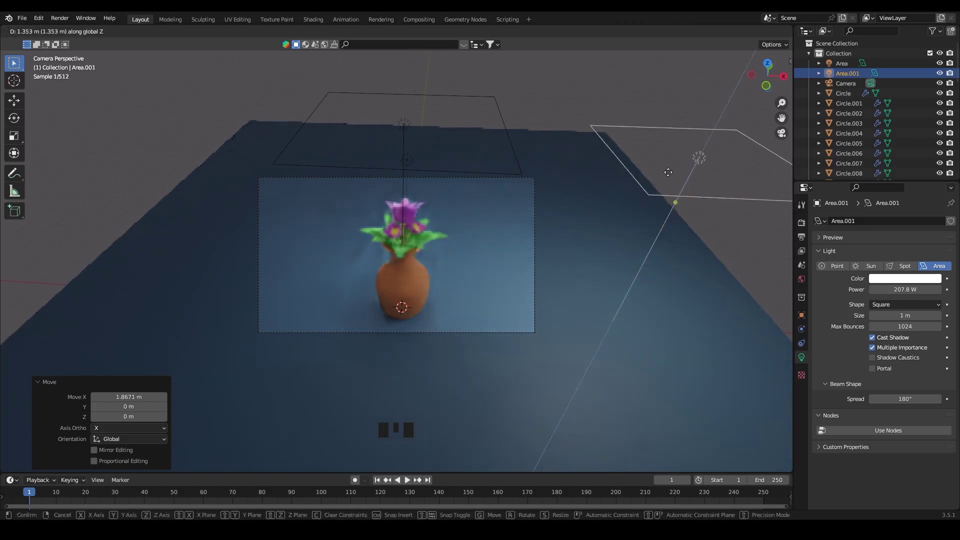
key(g)
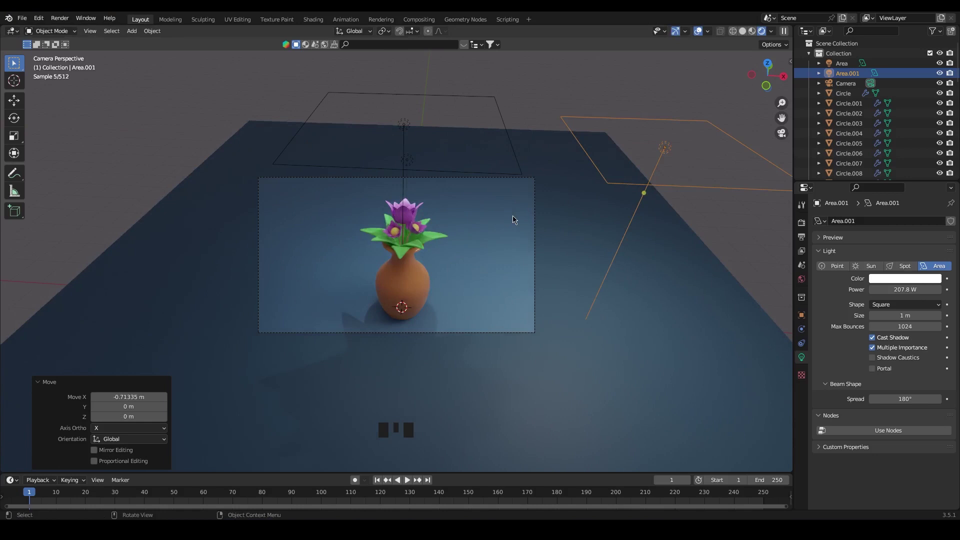
scroll(up, 3)
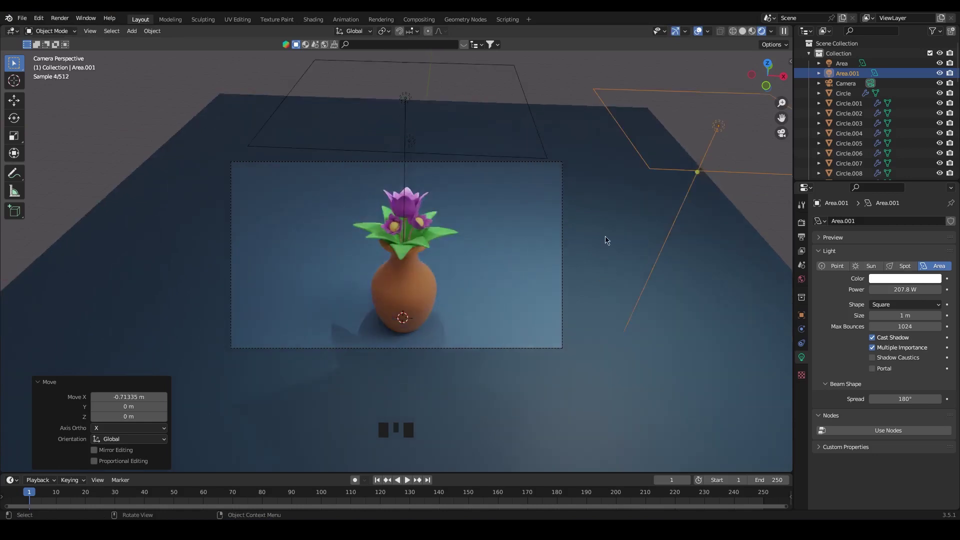
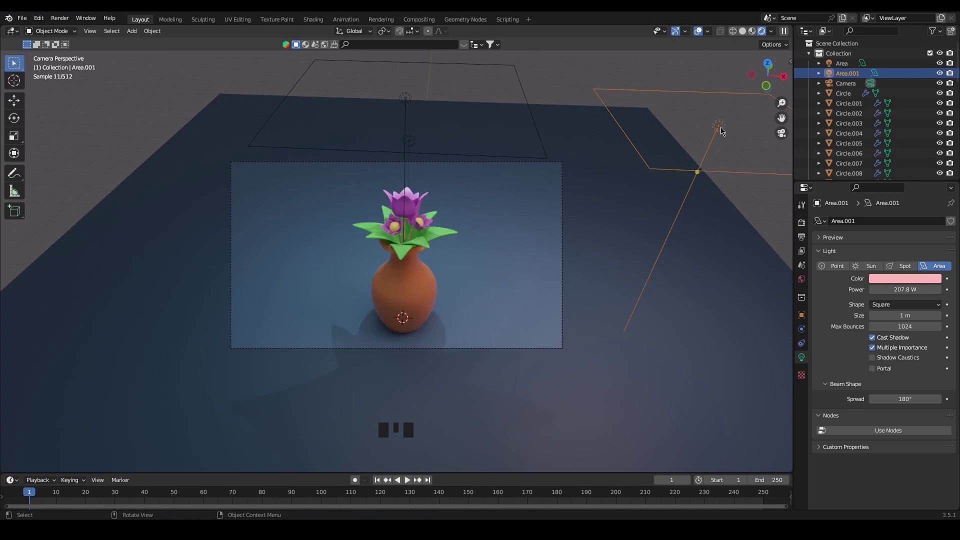
Duplicate the pink area light and move the copy to the left side of the vase.
key(shift+d)
key(g)
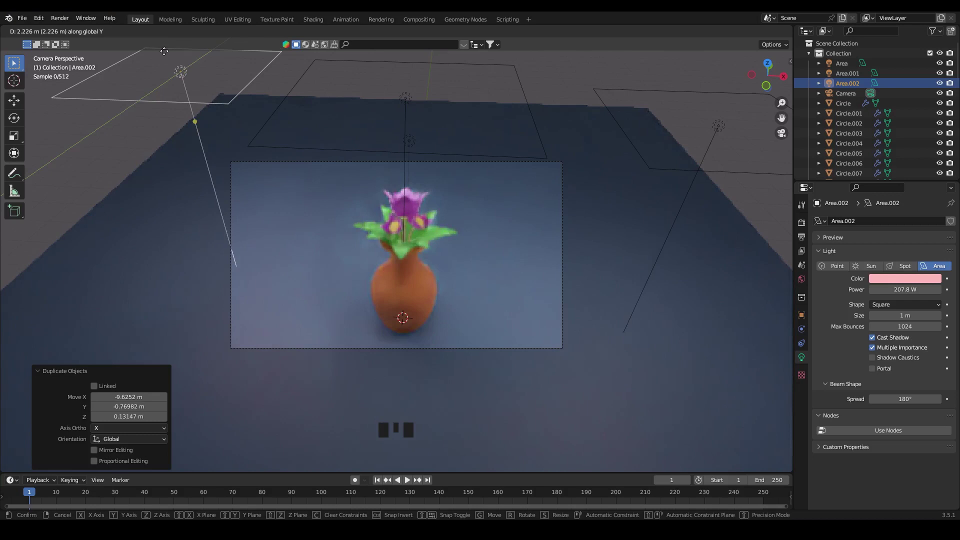
key(g)
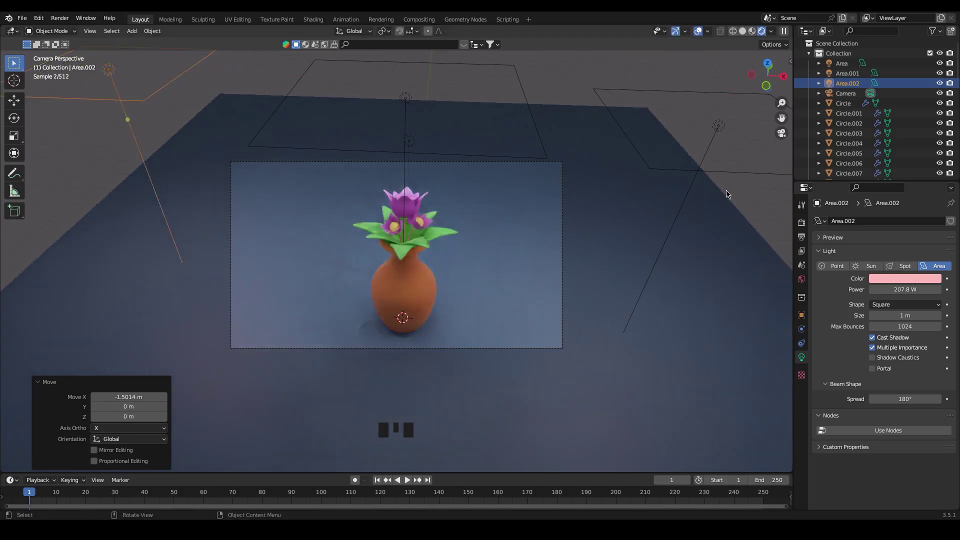
scroll(up, 3)
Copy the leaf's green Base Color hex into Subsurface Color and set Subsurface to 0.126.
click(453, 230)
scroll(down, 3)
click(910, 315)
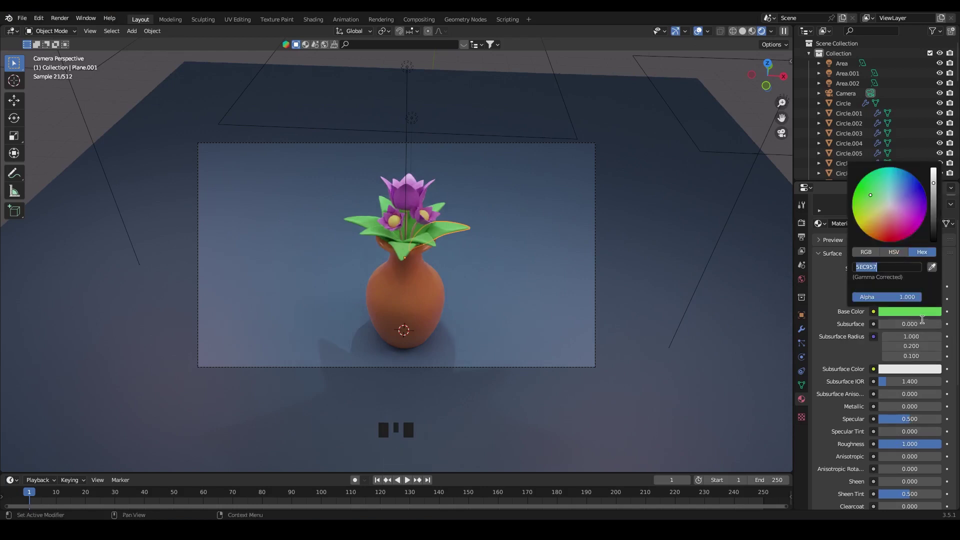
click(919, 374)
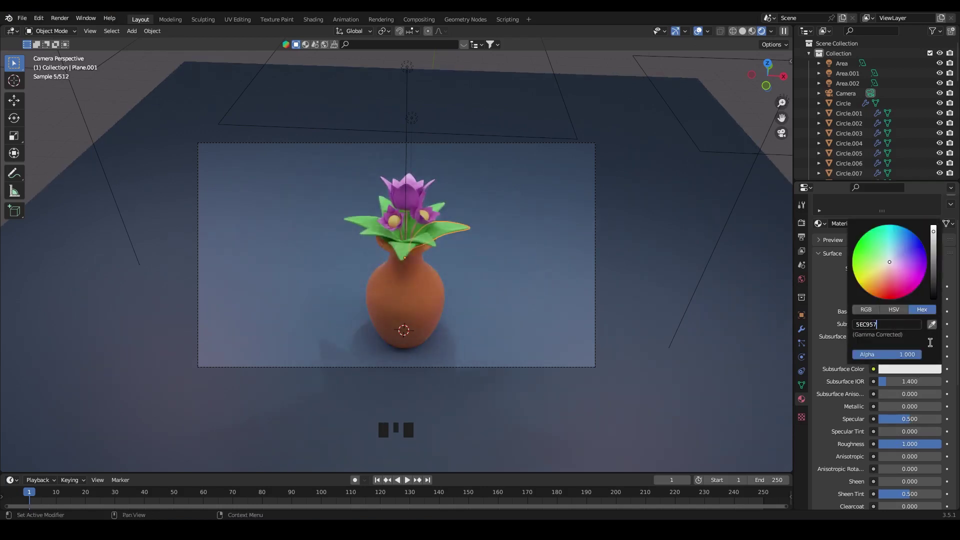
drag(908, 323, 884, 344)
click(907, 324)
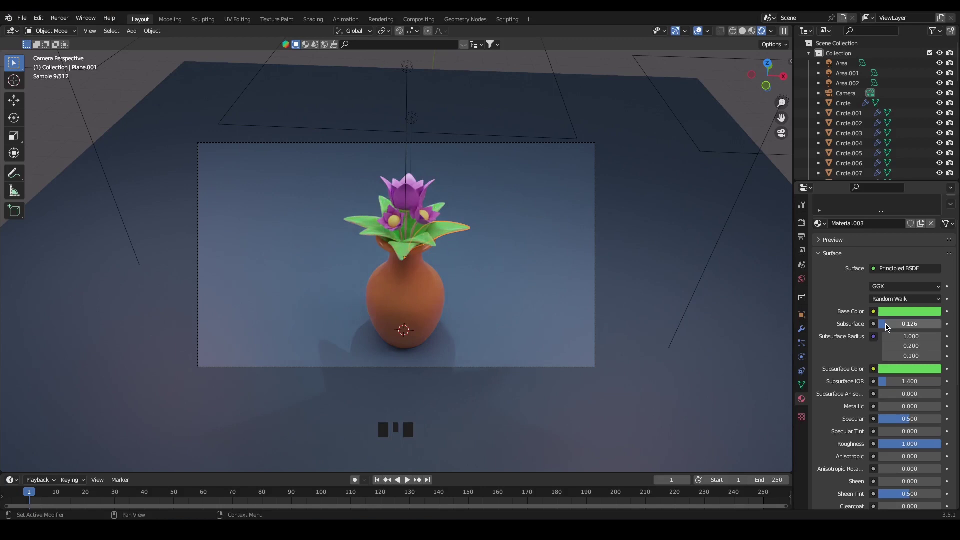
Copy the petal's purple into Subsurface Color, set radius 7.2 and start a render with F12.
click(418, 198)
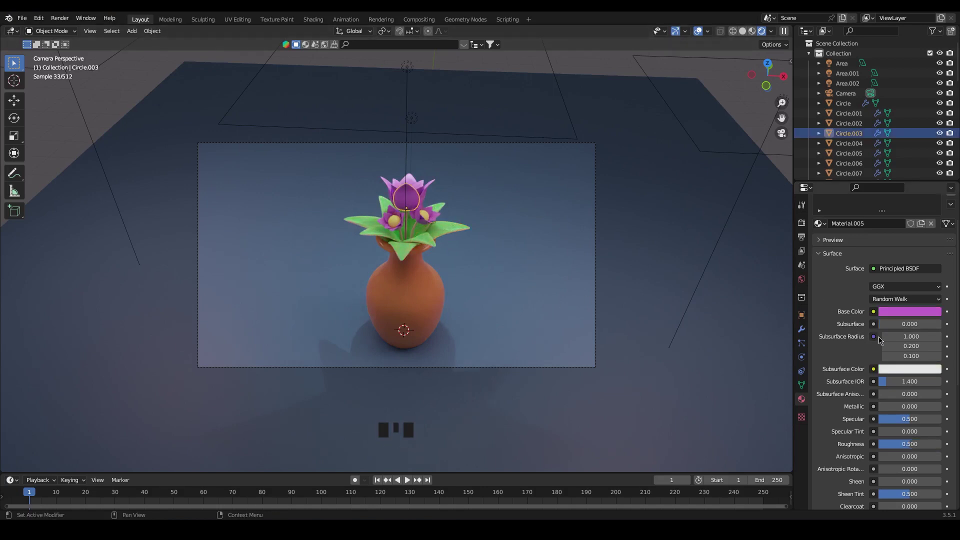
click(909, 312)
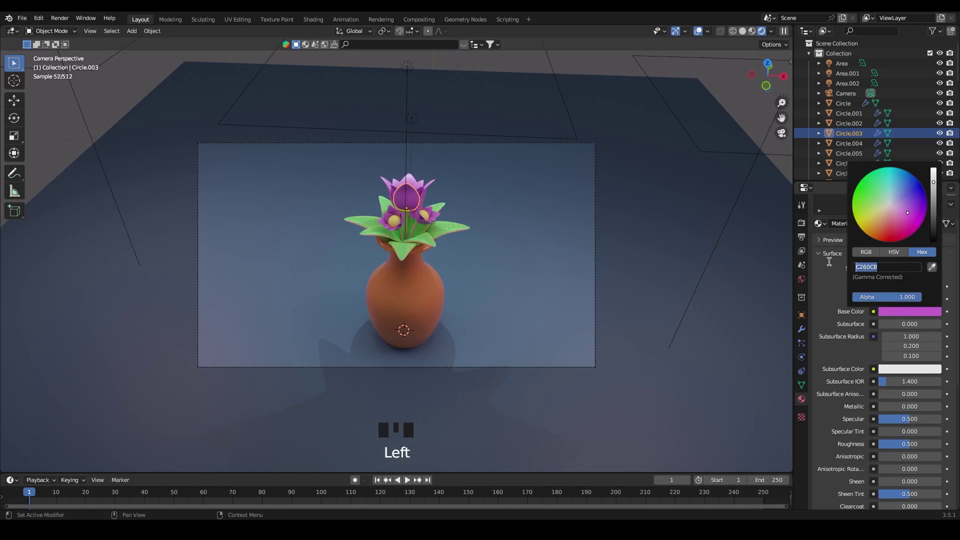
click(916, 371)
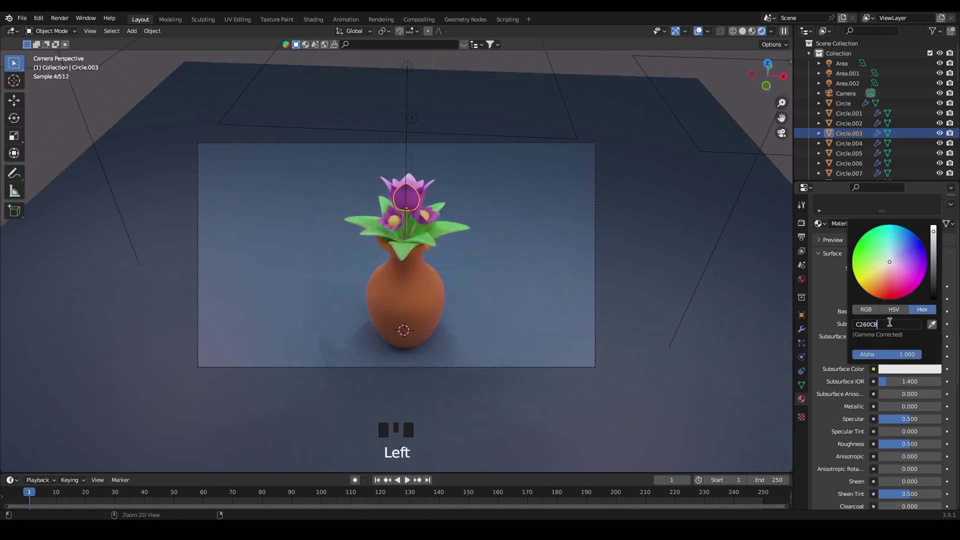
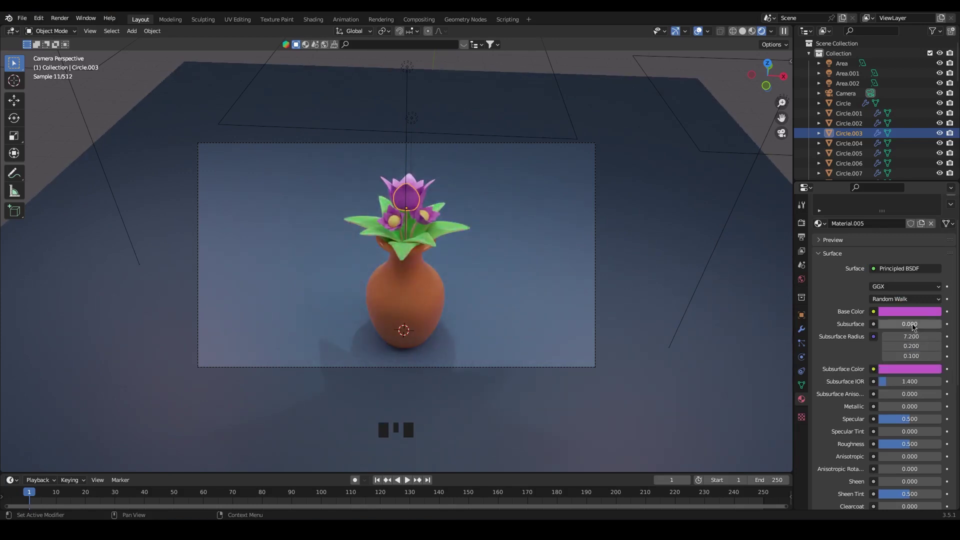
click(697, 34)
click(698, 32)
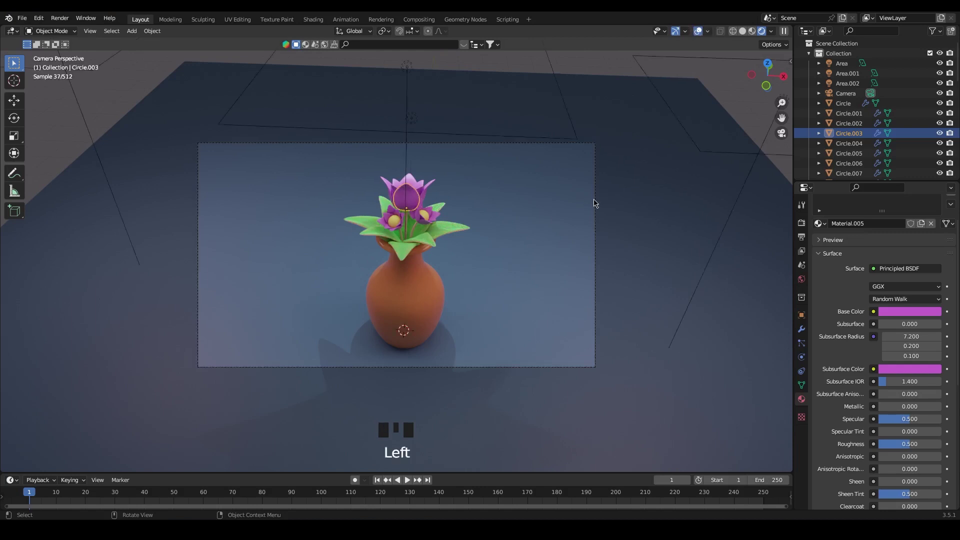